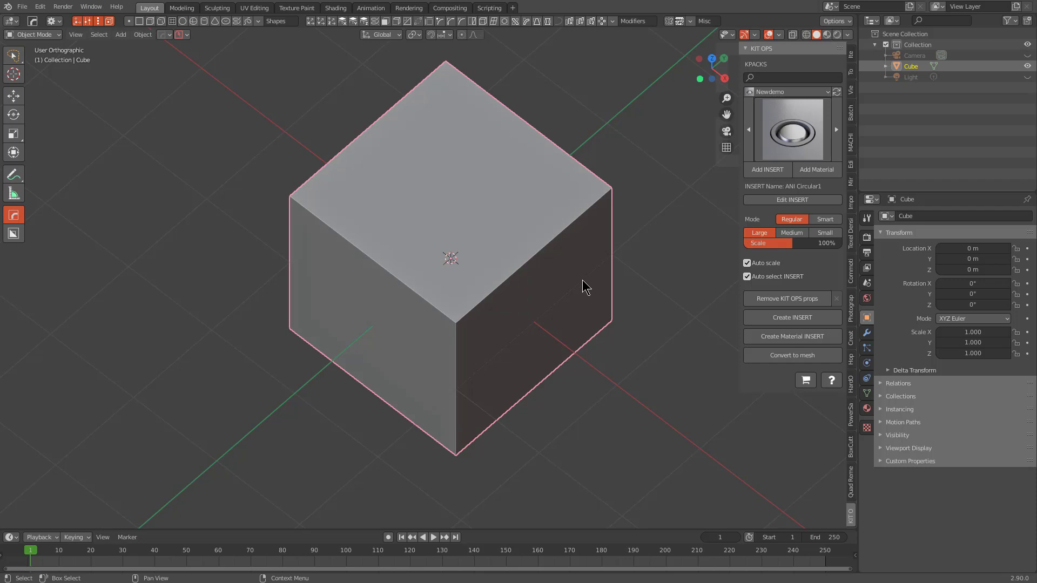
# - Cut the cylinder into the cube as a parented Difference boolean and lower the cutter 1 unit along Z
pyautogui.scroll(-3)
pyautogui.scroll(-3)
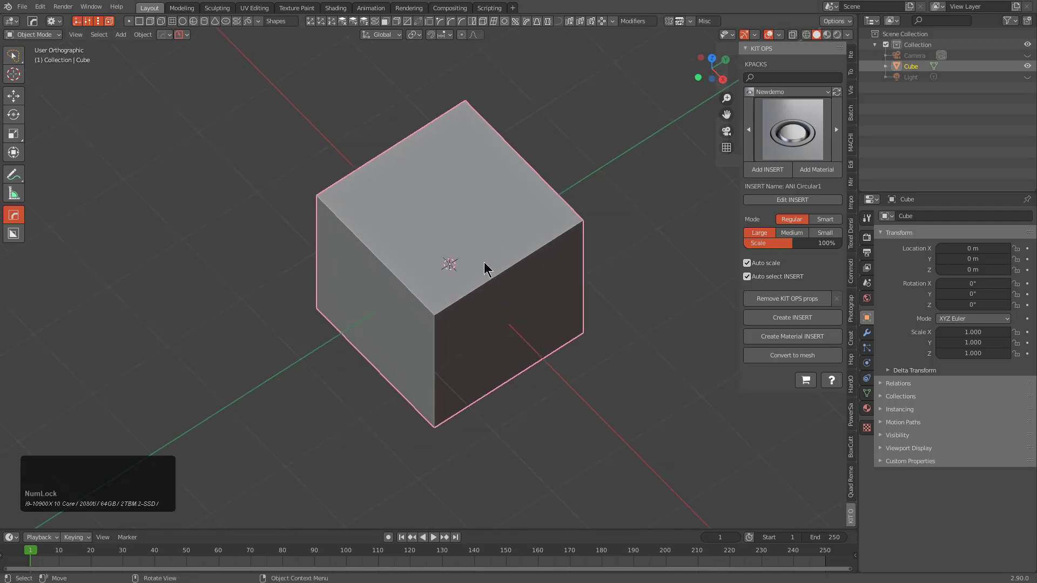
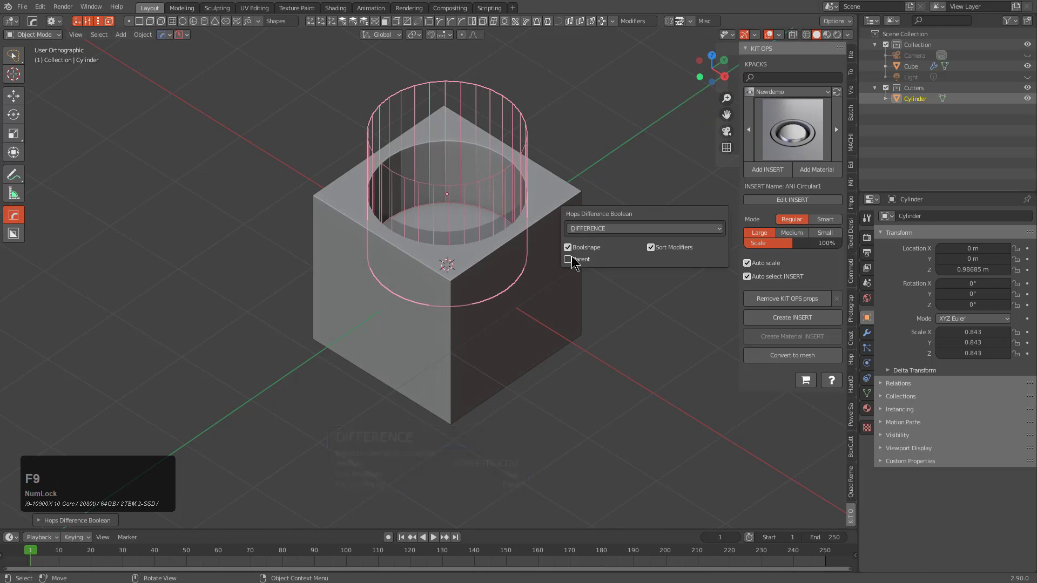
pyautogui.click(576, 259)
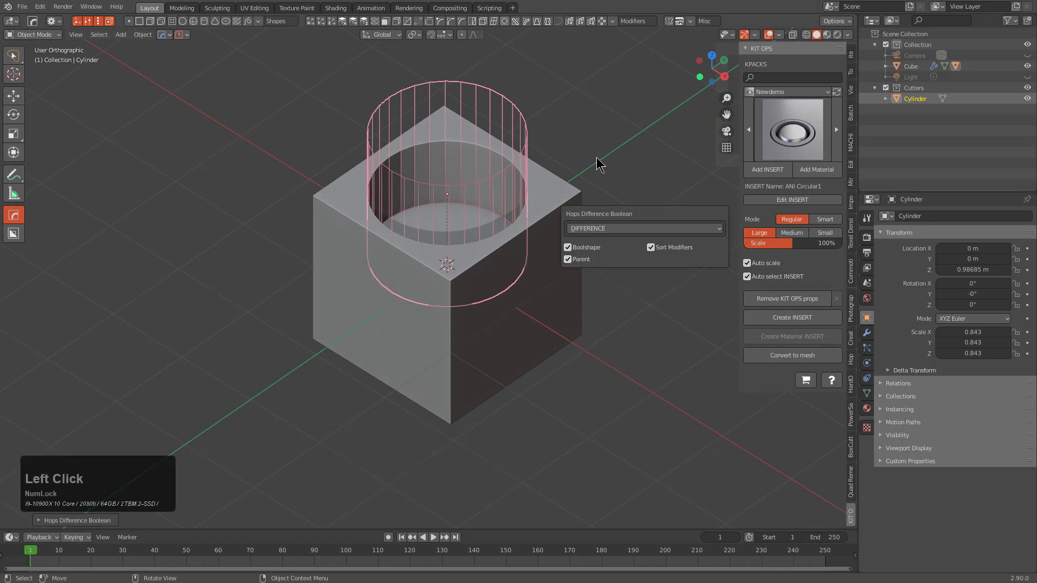
pyautogui.click(553, 204)
pyautogui.press('g')
pyautogui.rightClick(562, 230)
pyautogui.press('g')
pyautogui.press('z')
pyautogui.press('KP_Subtract')
pyautogui.press('KP_1')
pyautogui.press('KP_Enter')
pyautogui.middleClick(473, 289)
pyautogui.scroll(-3)
pyautogui.click(506, 179)
# - Shift the boolean to the cube and apply HardOps Sharpen to its edges
pyautogui.press('q')
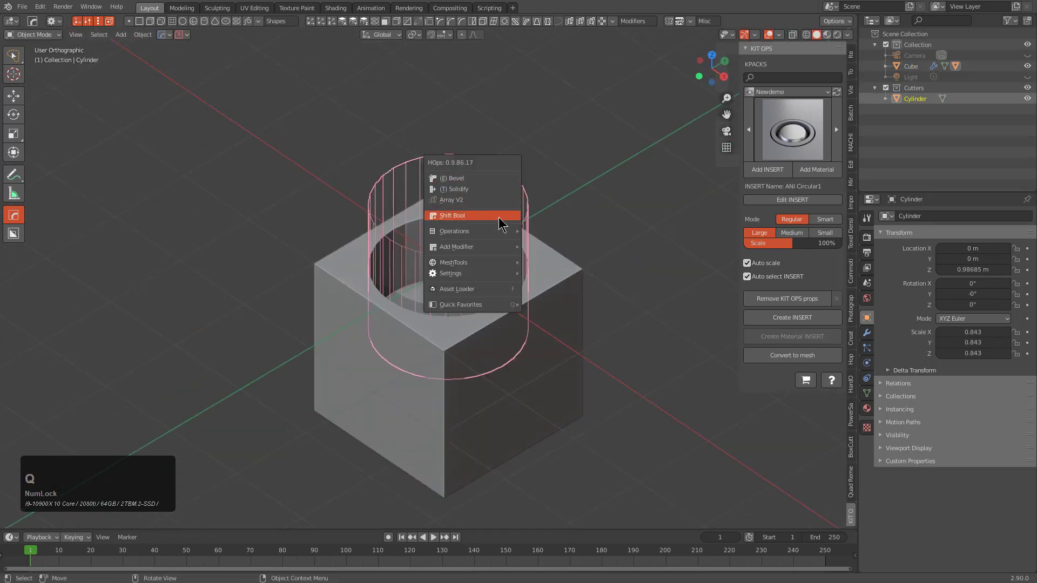
pyautogui.click(552, 260)
pyautogui.press('ctrl+1')
pyautogui.click(556, 279)
pyautogui.press('q')
pyautogui.click(583, 219)
pyautogui.doubleClick(576, 222)
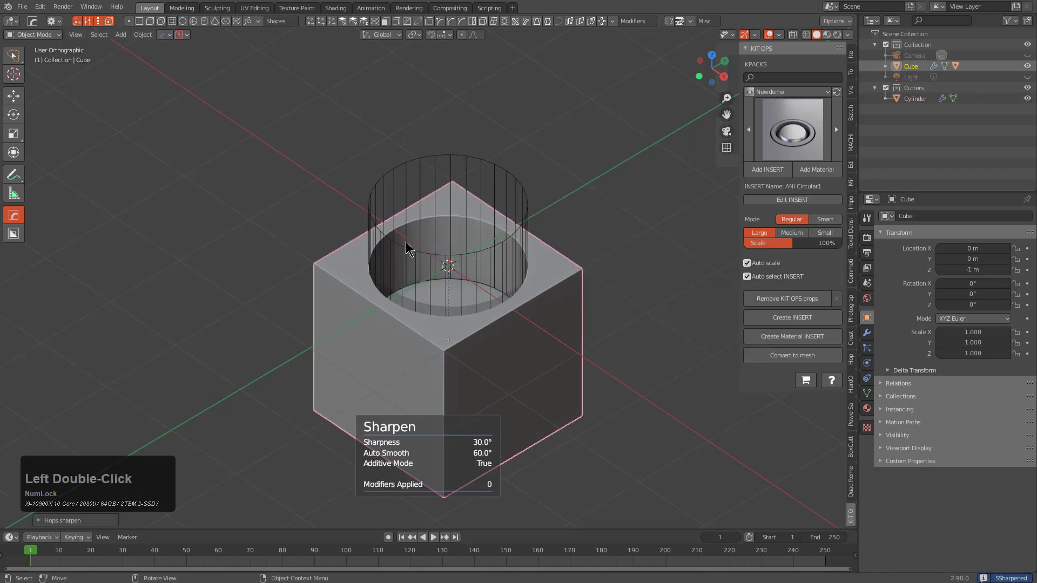
pyautogui.middleClick(413, 276)
pyautogui.middleClick(427, 266)
pyautogui.scroll(3)
# - Add a plane, scale it into a narrow strip along X and give it Solidify thickness
pyautogui.press('a')
pyautogui.click(574, 237)
pyautogui.press('s')
pyautogui.press('s')
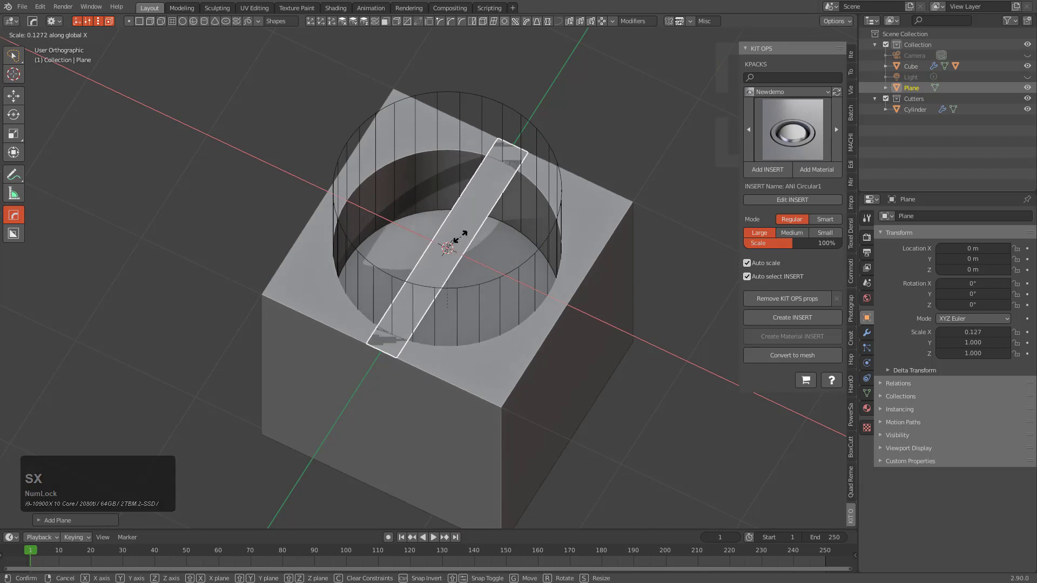
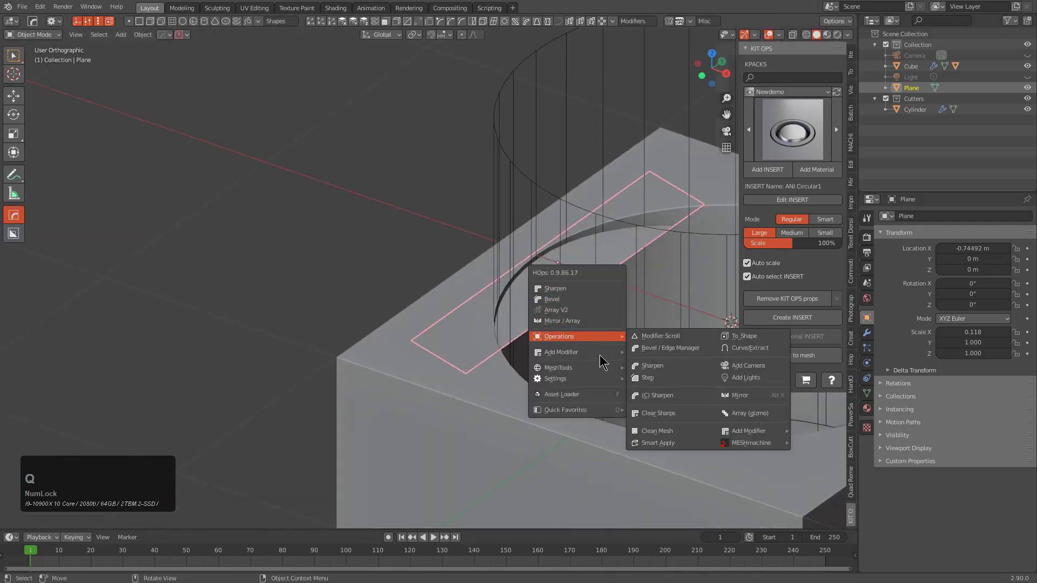
pyautogui.click(651, 367)
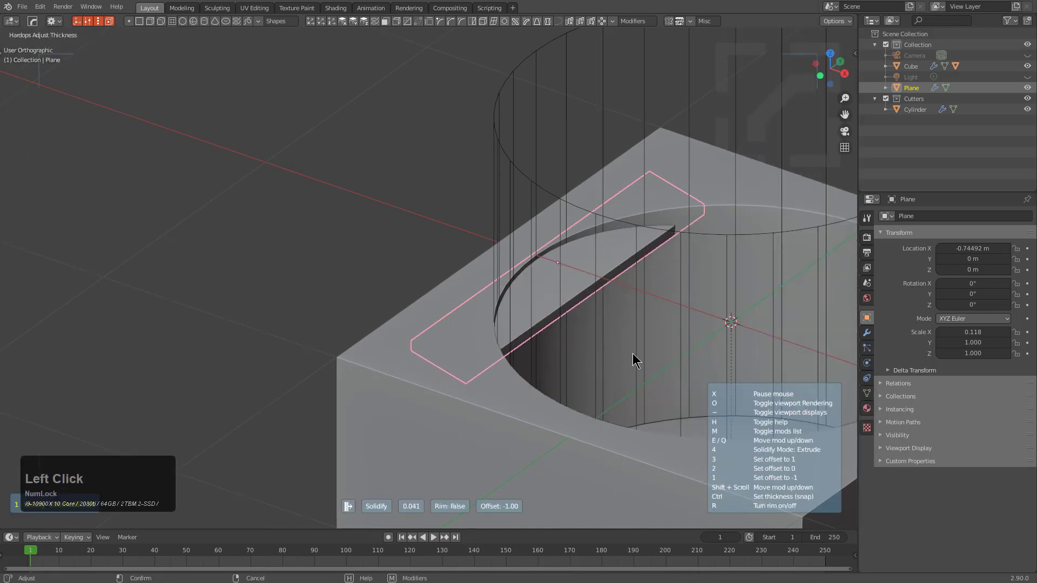
pyautogui.click(640, 359)
# - Start a HardOps array repeating the slat across the opening
pyautogui.middleClick(607, 321)
pyautogui.press('q')
pyautogui.click(429, 201)
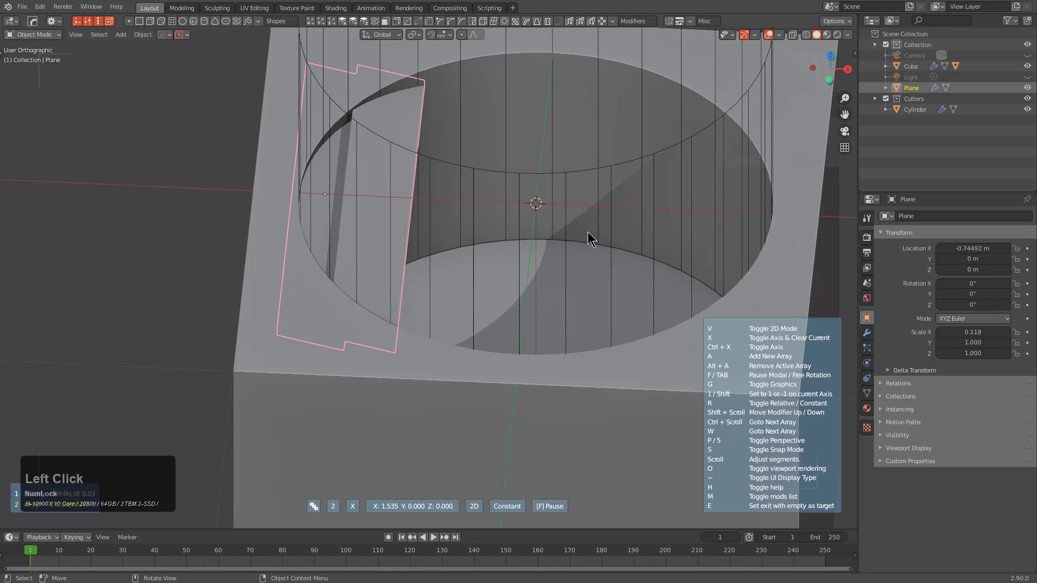
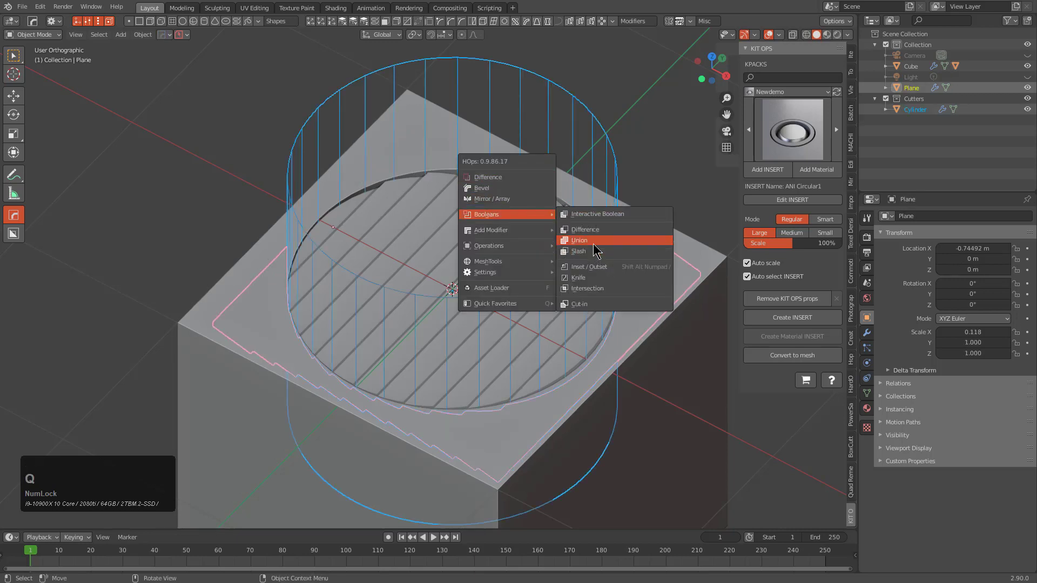
# - Intersect the slats with the cylinder cutter and show the slat's modifier stack in HOps Helper
pyautogui.click(595, 292)
pyautogui.click(439, 235)
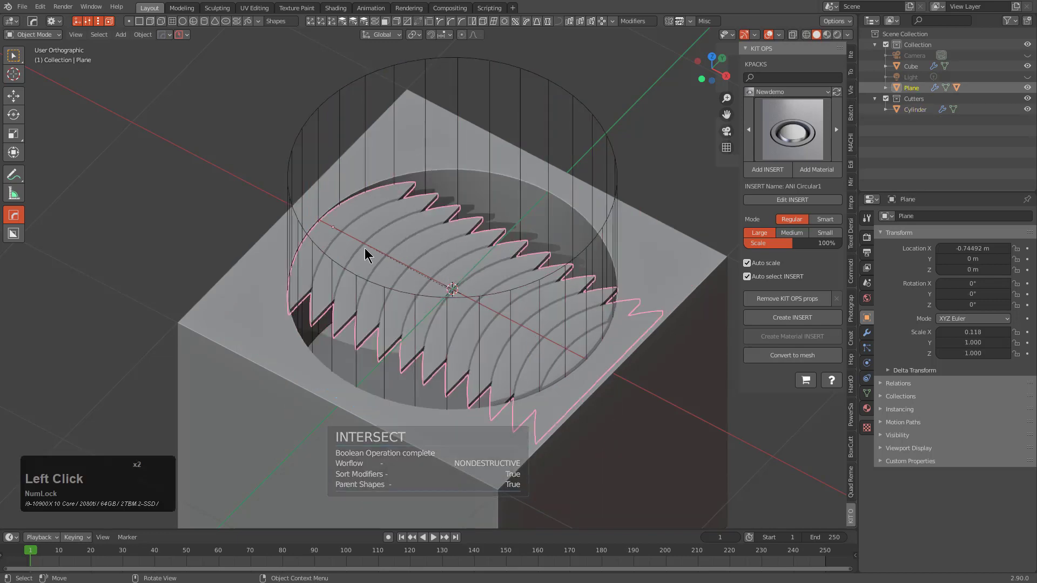
pyautogui.press('ctrl+`')
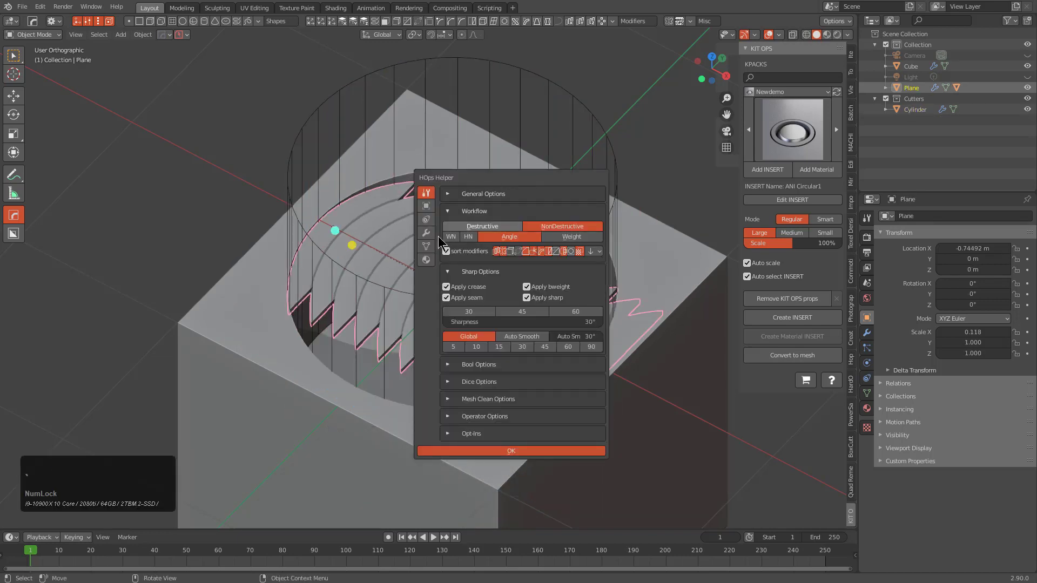
pyautogui.click(434, 230)
pyautogui.click(512, 167)
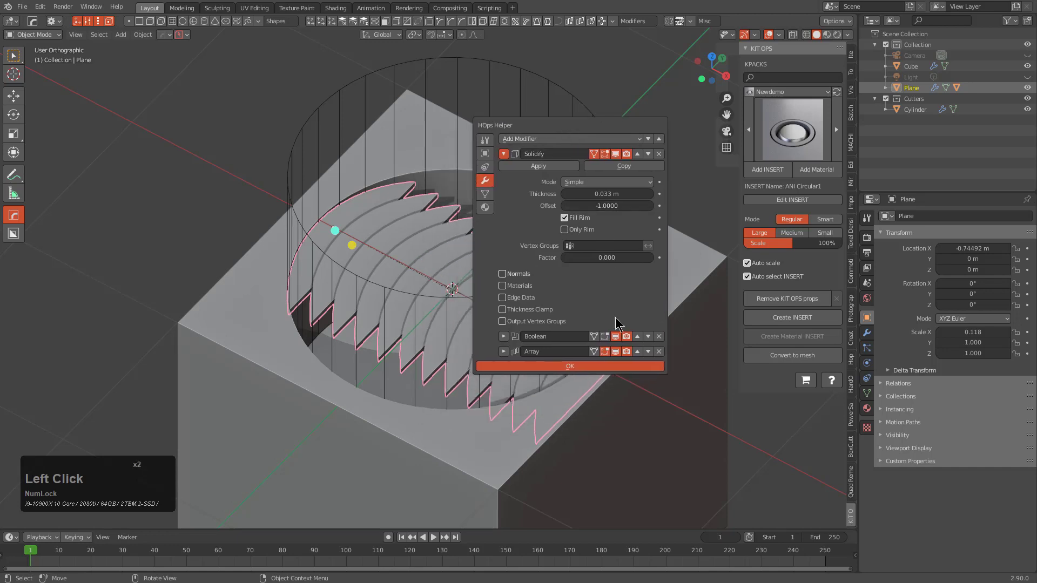
# - Move the Array modifier above the Boolean and confirm the stack change
pyautogui.click(651, 341)
pyautogui.click(507, 159)
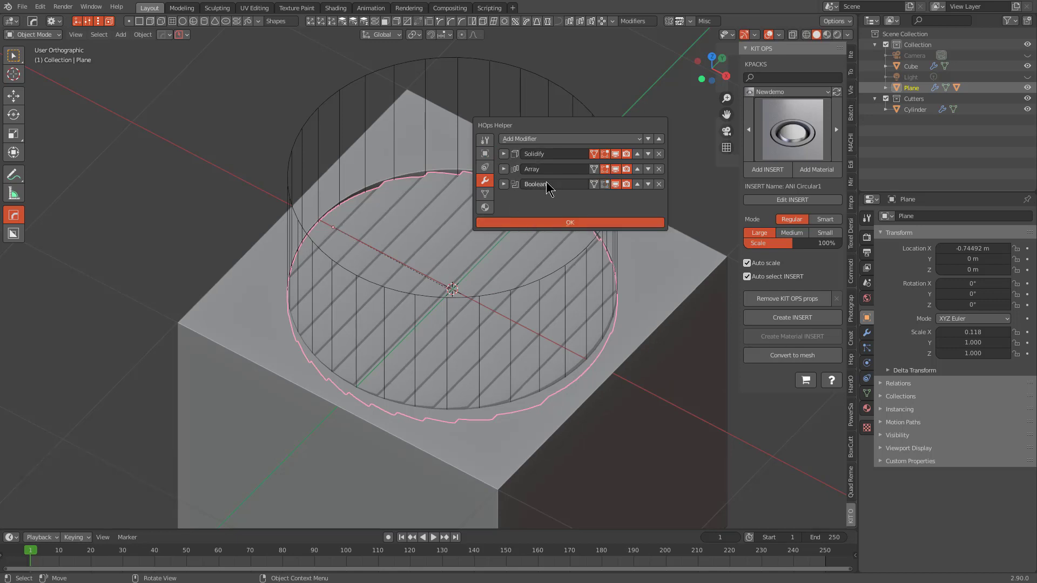
pyautogui.middleClick(545, 230)
pyautogui.press('alt+a')
pyautogui.click(507, 236)
pyautogui.middleClick(509, 242)
pyautogui.scroll(-3)
# - Expand the slat's Array modifier, add an Empty and slide it along X near the slats
pyautogui.middleClick(560, 240)
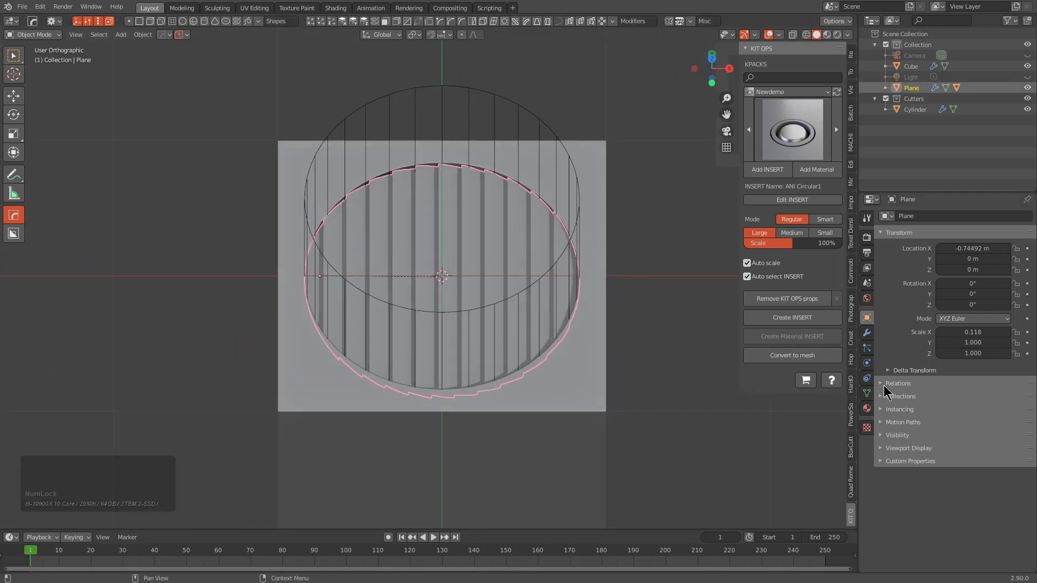
pyautogui.doubleClick(871, 342)
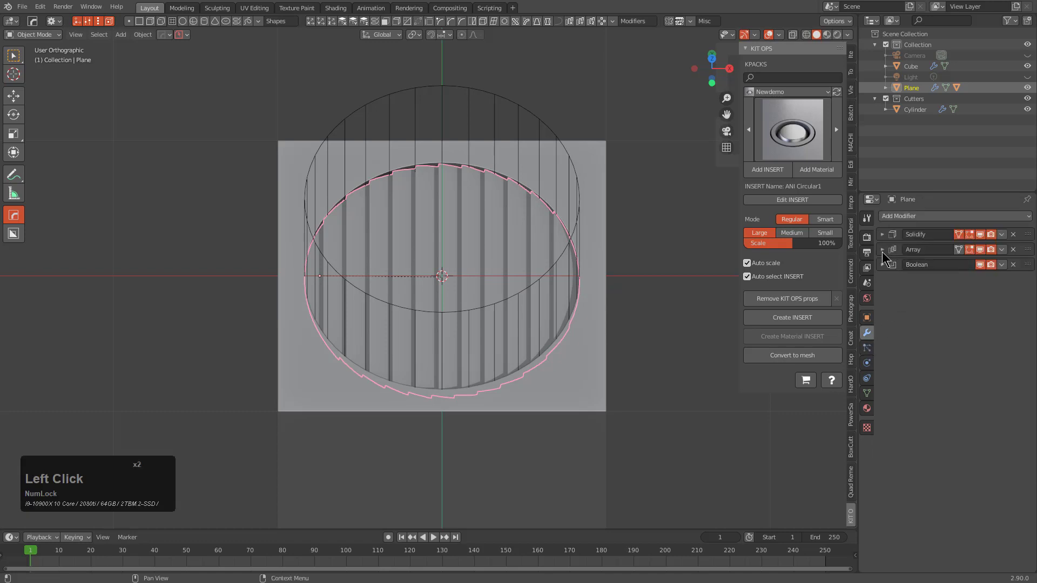
pyautogui.click(887, 254)
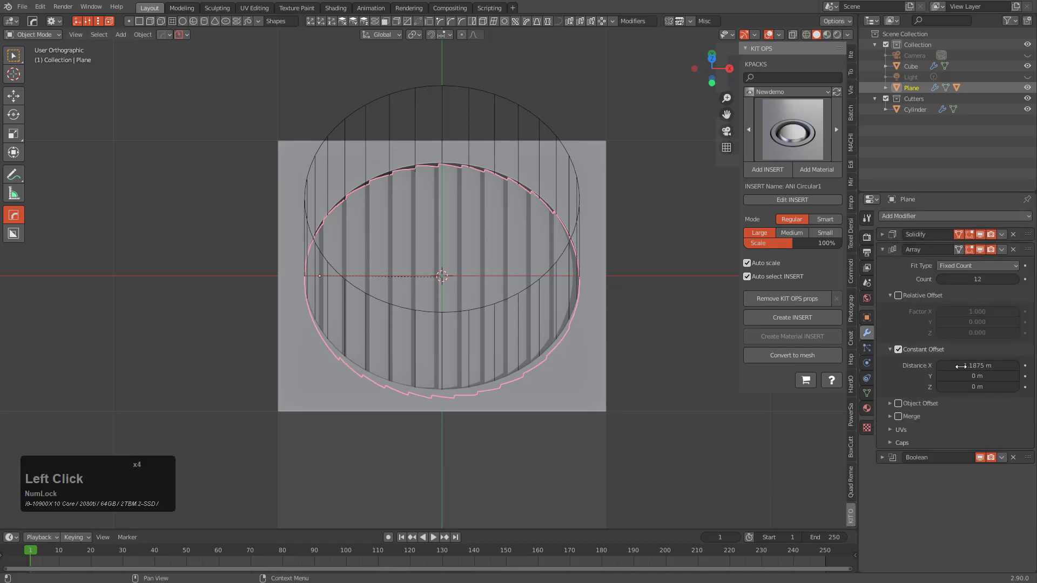
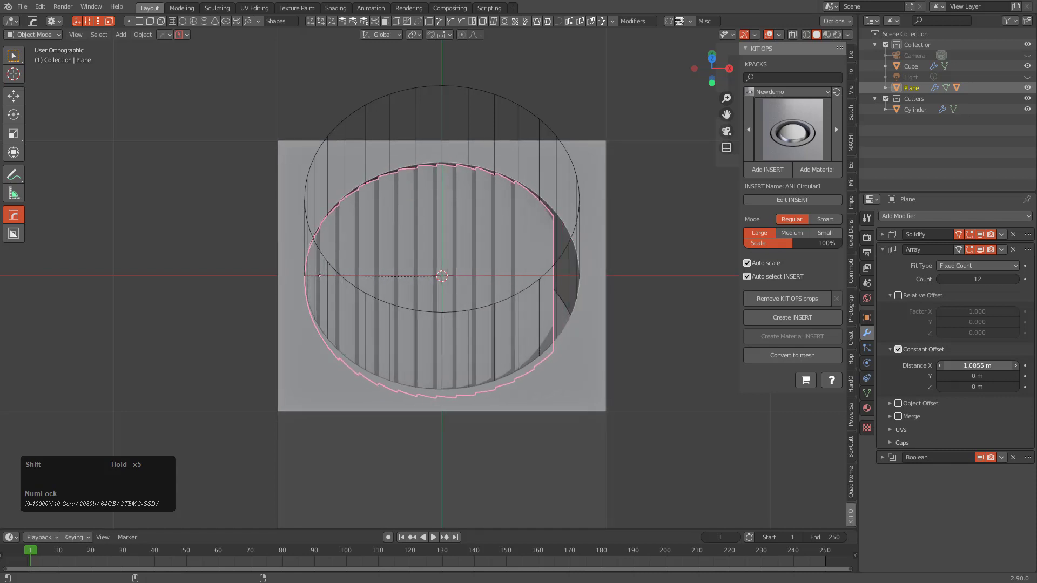
pyautogui.middleClick(553, 291)
pyautogui.press('shift+a')
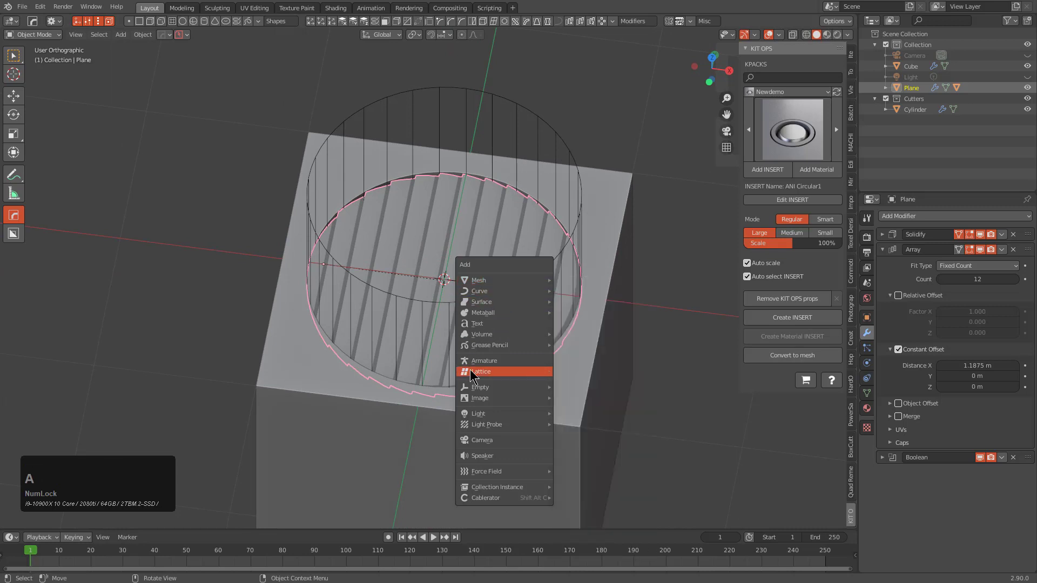
pyautogui.click(584, 452)
pyautogui.rightClick(439, 268)
pyautogui.click(436, 269)
pyautogui.click(386, 264)
pyautogui.scroll(3)
pyautogui.middleClick(507, 288)
pyautogui.press('g')
pyautogui.press('x')
pyautogui.click(680, 283)
# - Switch the array from Constant Offset to Object Offset using the Empty
pyautogui.click(485, 242)
pyautogui.click(903, 352)
pyautogui.click(901, 400)
pyautogui.click(891, 402)
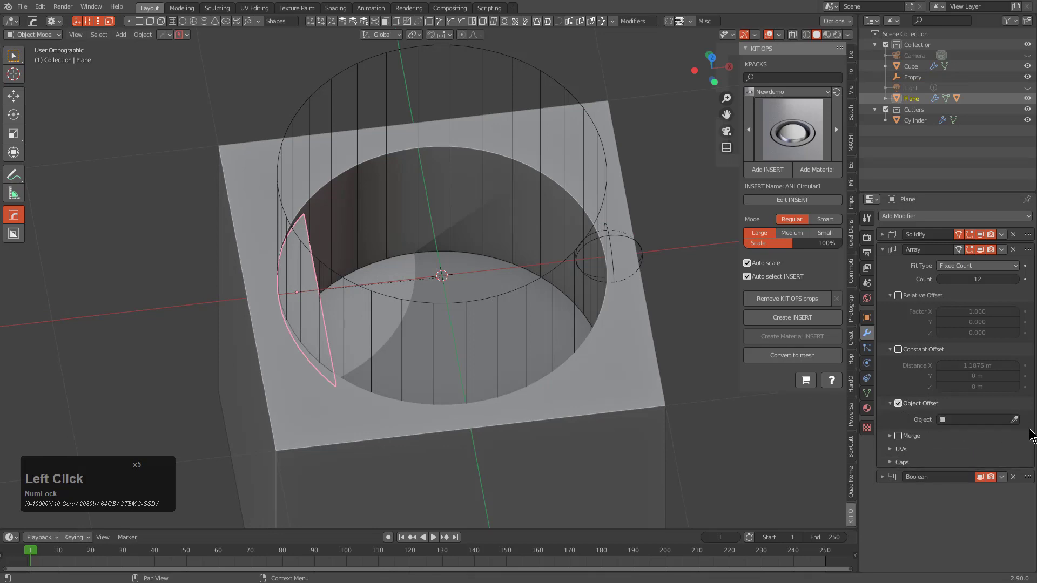
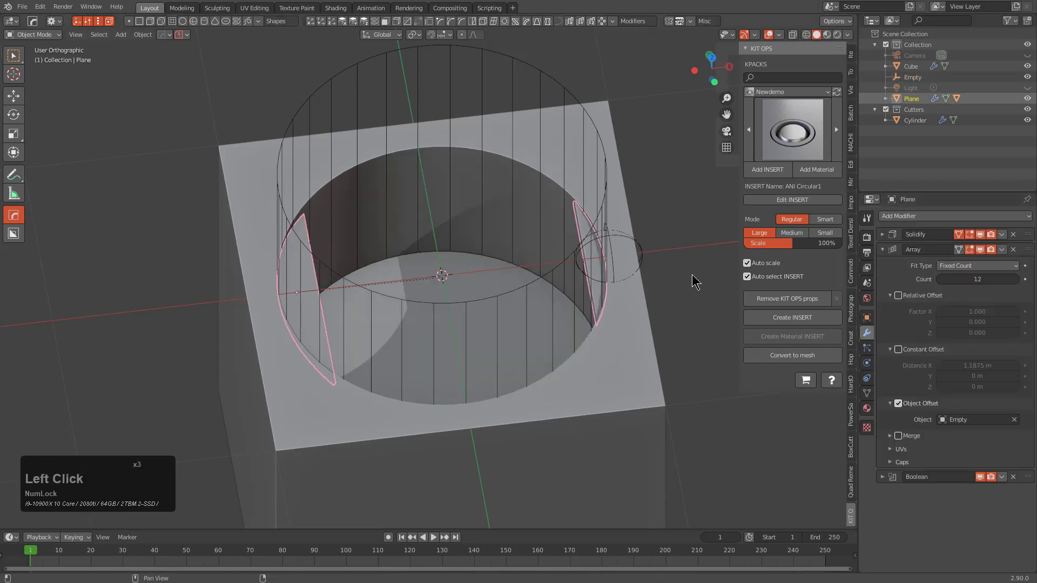
# - Move the Empty along X to set the slat spacing pattern
pyautogui.press('z')
pyautogui.scroll(-3)
pyautogui.middleClick(595, 252)
pyautogui.press('z')
pyautogui.press('g')
pyautogui.press('x')
pyautogui.rightClick(618, 257)
pyautogui.click(611, 243)
pyautogui.press('g')
pyautogui.press('x')
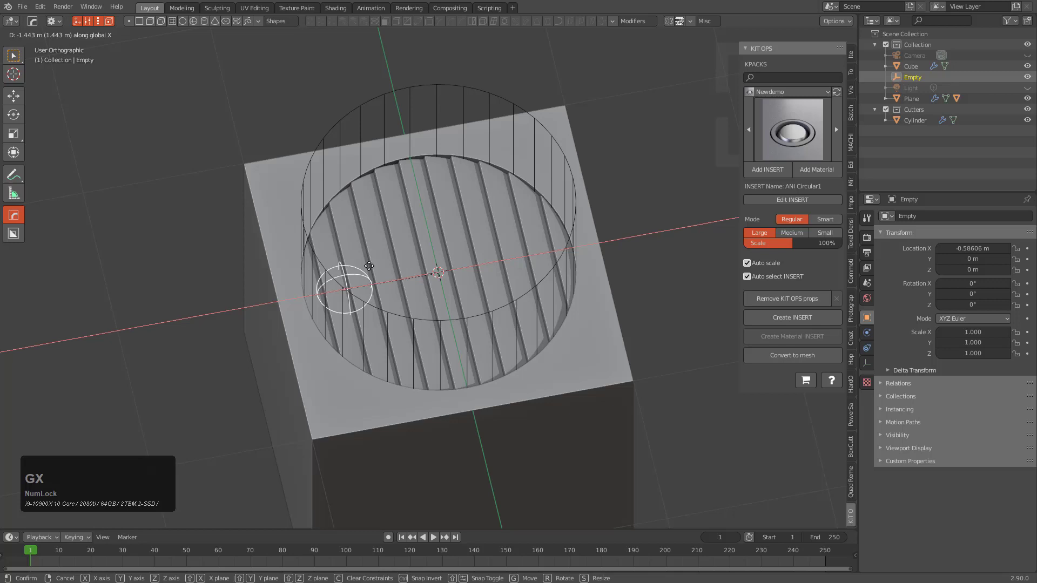
pyautogui.press('g')
pyautogui.click(423, 264)
pyautogui.press('g')
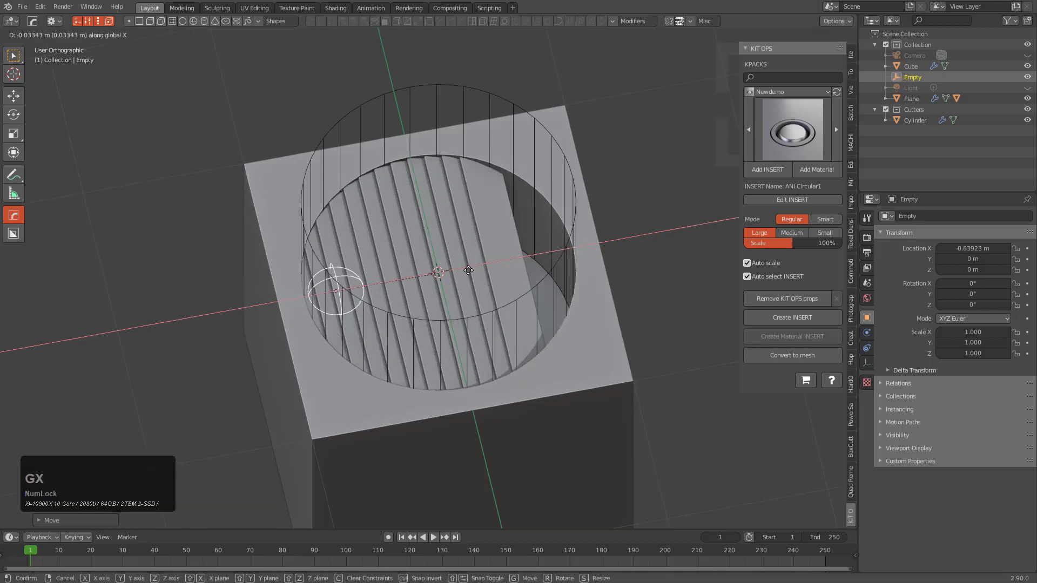
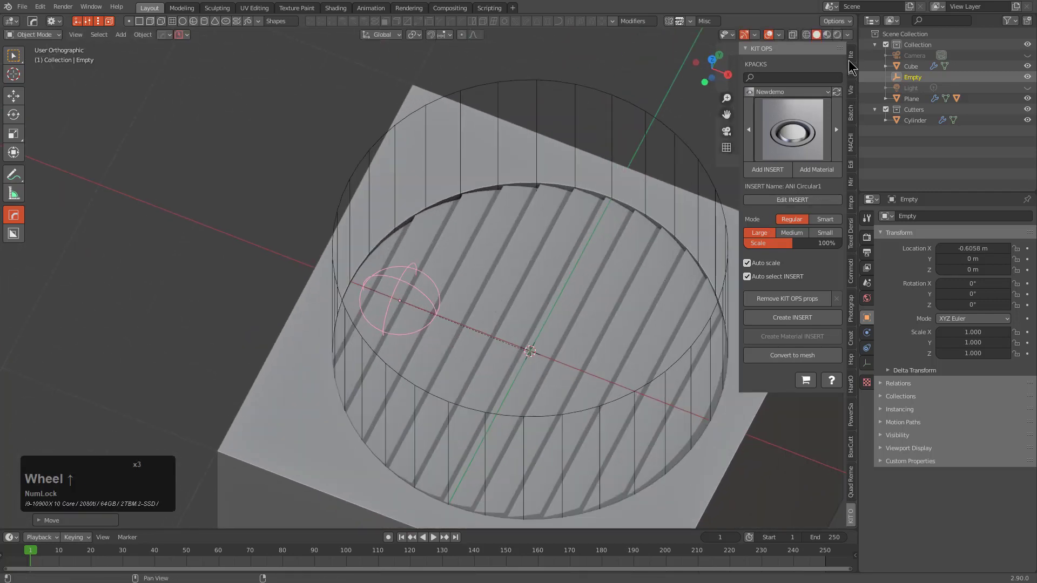
# - Spin the arrow arc 360° around the centre with Use Duplicates to ring the opening
pyautogui.click(854, 62)
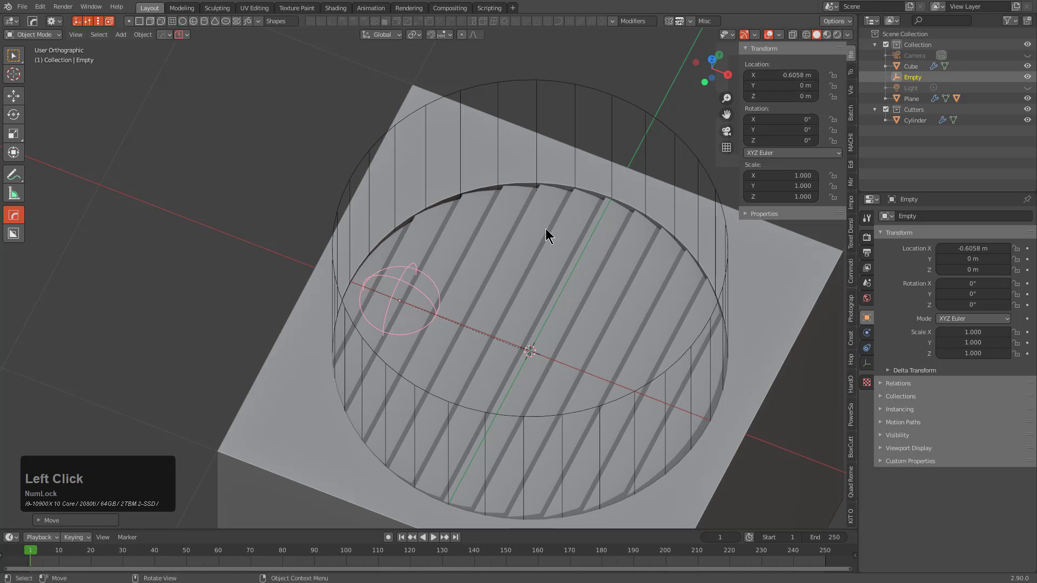
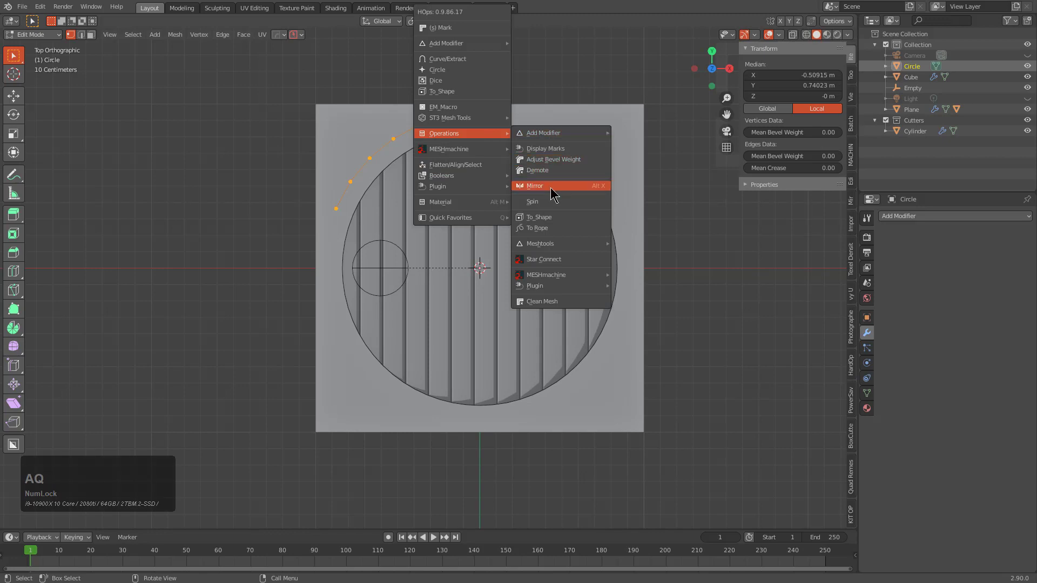
pyautogui.click(559, 204)
pyautogui.press('F9')
pyautogui.click(629, 234)
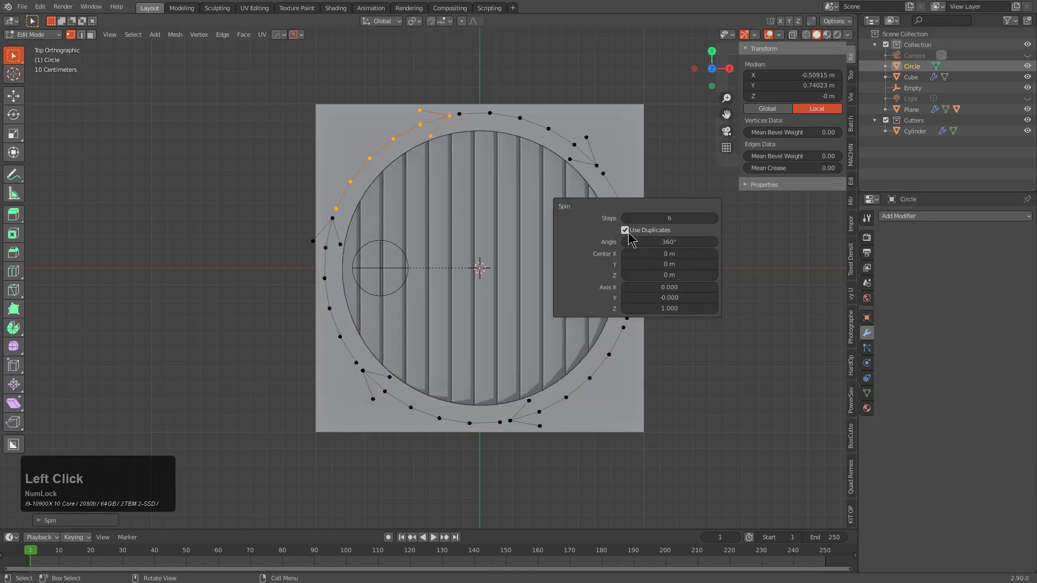
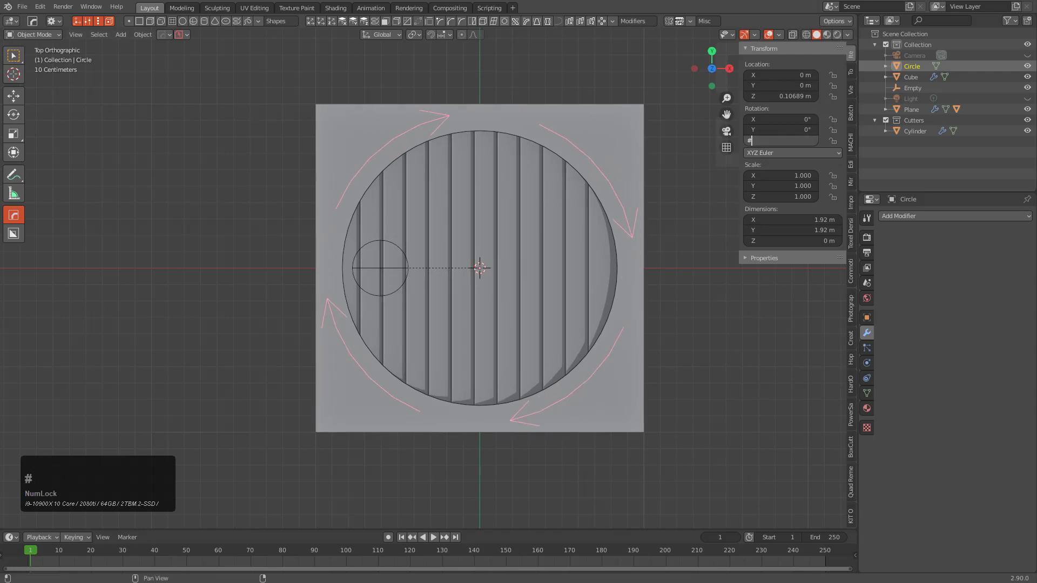
# - Drive the Circle's Z rotation with #cos(frame*0.15) and play the animation to test
pyautogui.write('cos')
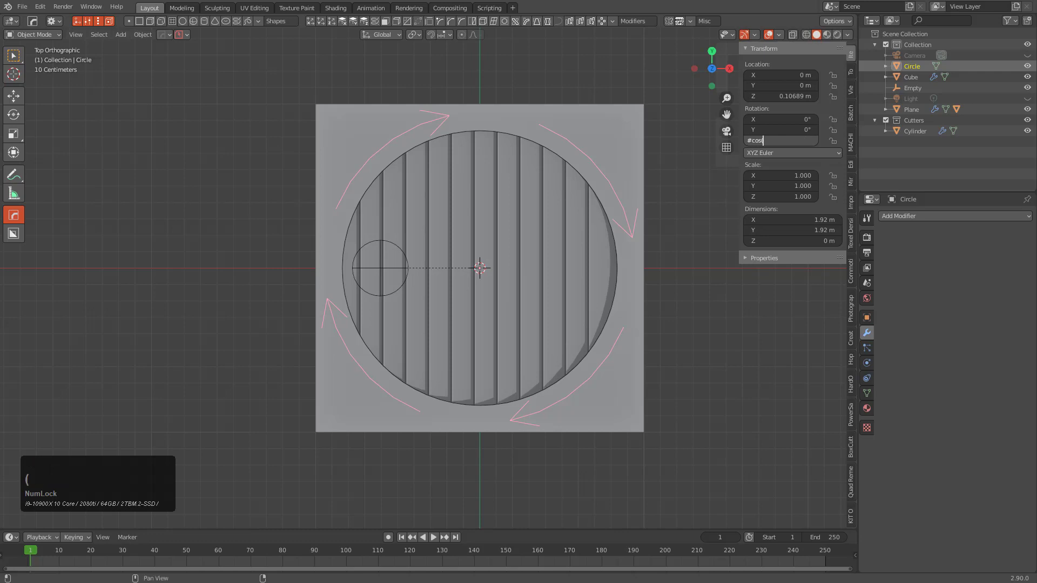
pyautogui.write('rame')
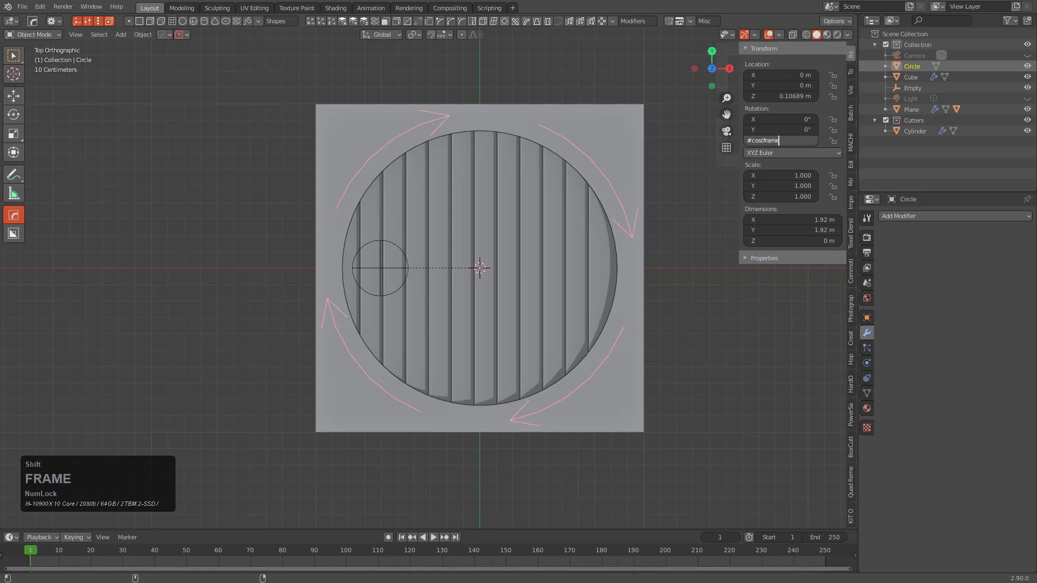
pyautogui.press('*')
pyautogui.write('0.15')
pyautogui.press('shift+0')
pyautogui.press('Return')
pyautogui.press('space')
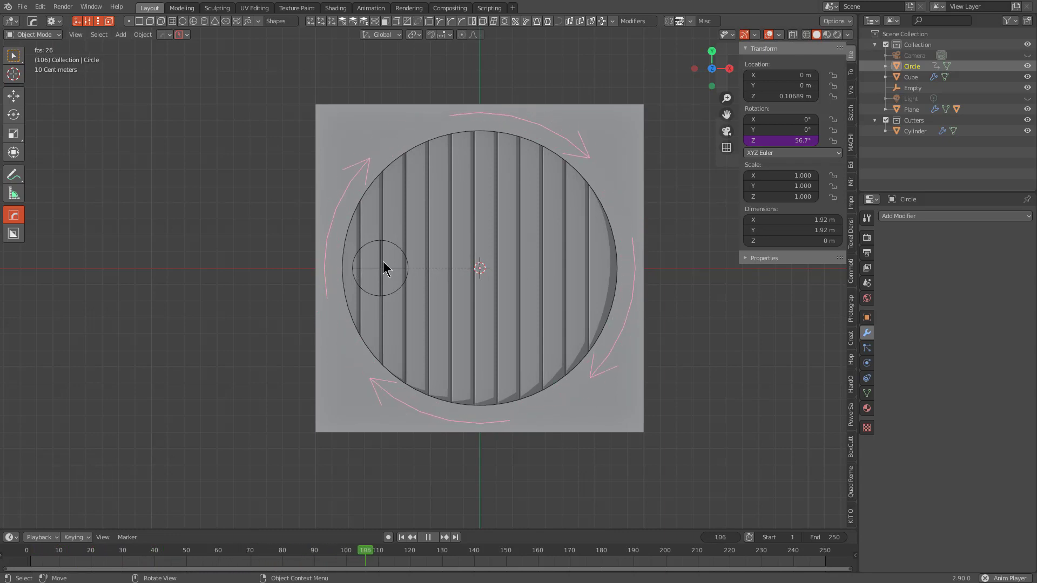
# - Set the Empty's Location X to -0.6 m and copy the value
pyautogui.click(387, 271)
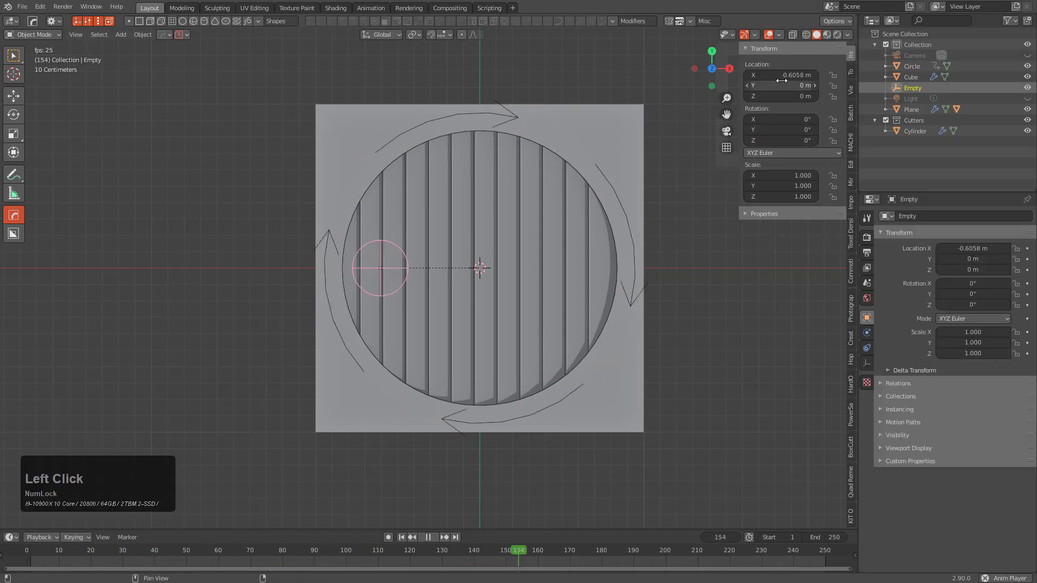
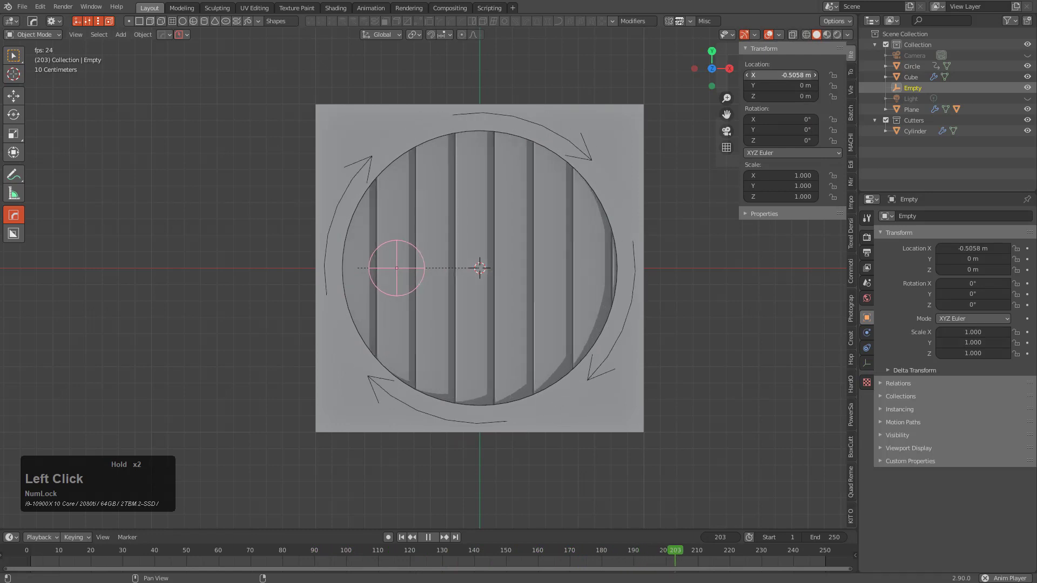
pyautogui.press('ctrl+c')
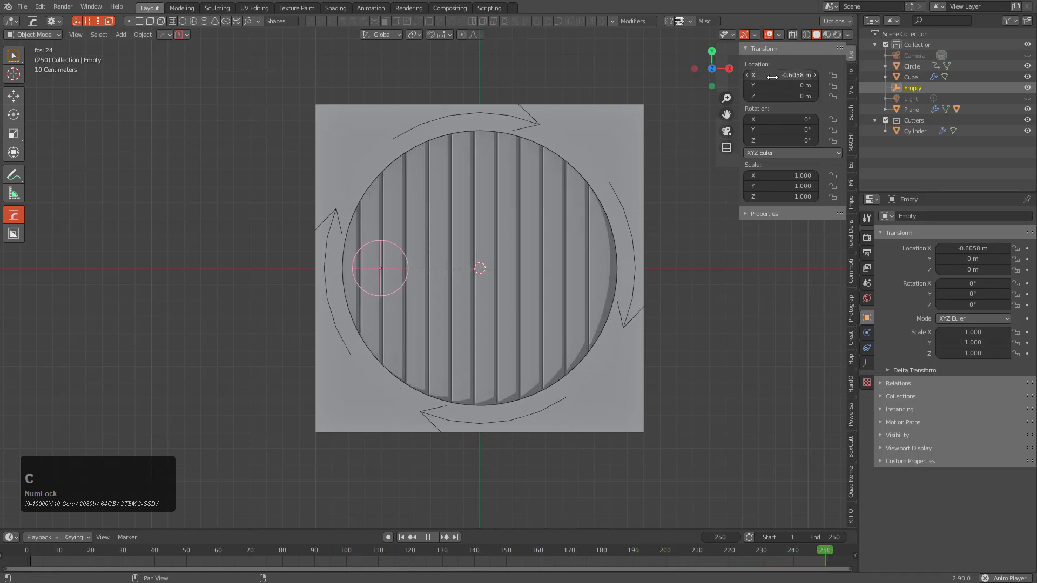
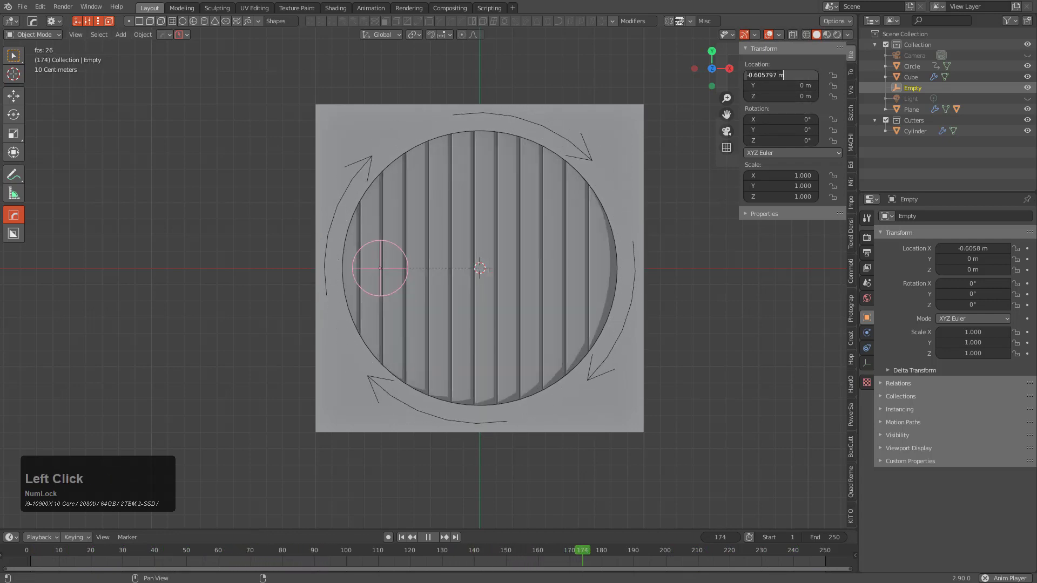
pyautogui.press('KP_Subtract')
pyautogui.press('KP_Decimal')
pyautogui.press('KP_6')
pyautogui.press('KP_Enter')
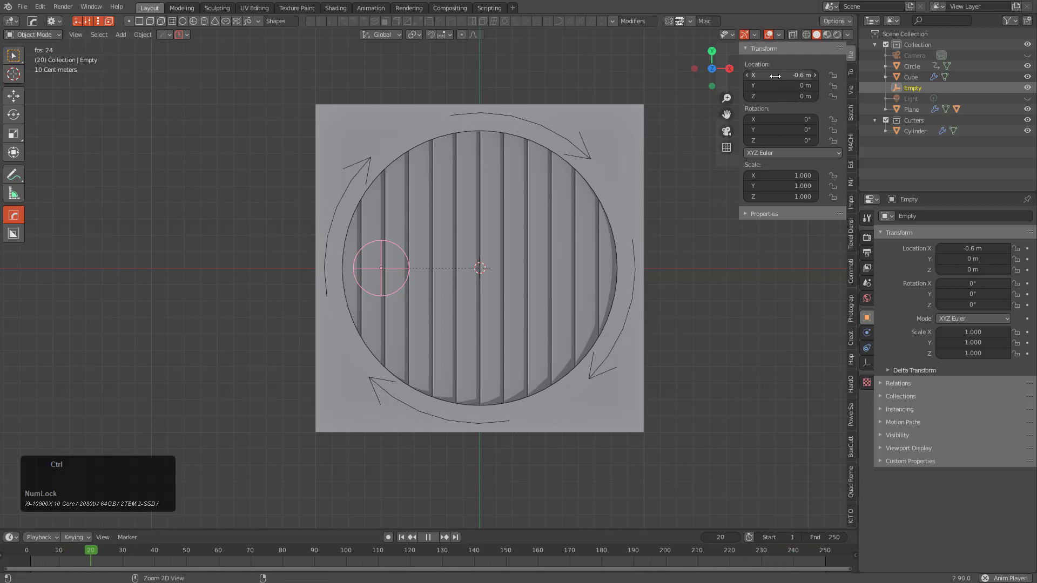
pyautogui.press('ctrl+c')
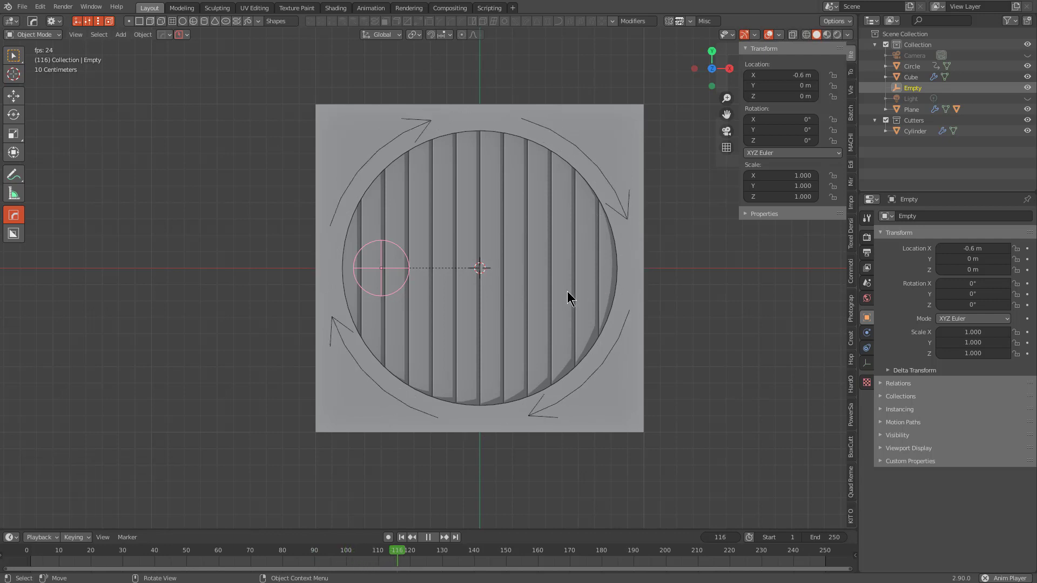
# - Add a Transformation constraint to the Empty targeting the Circle and expand Map From
pyautogui.click(872, 341)
pyautogui.click(870, 354)
pyautogui.click(925, 222)
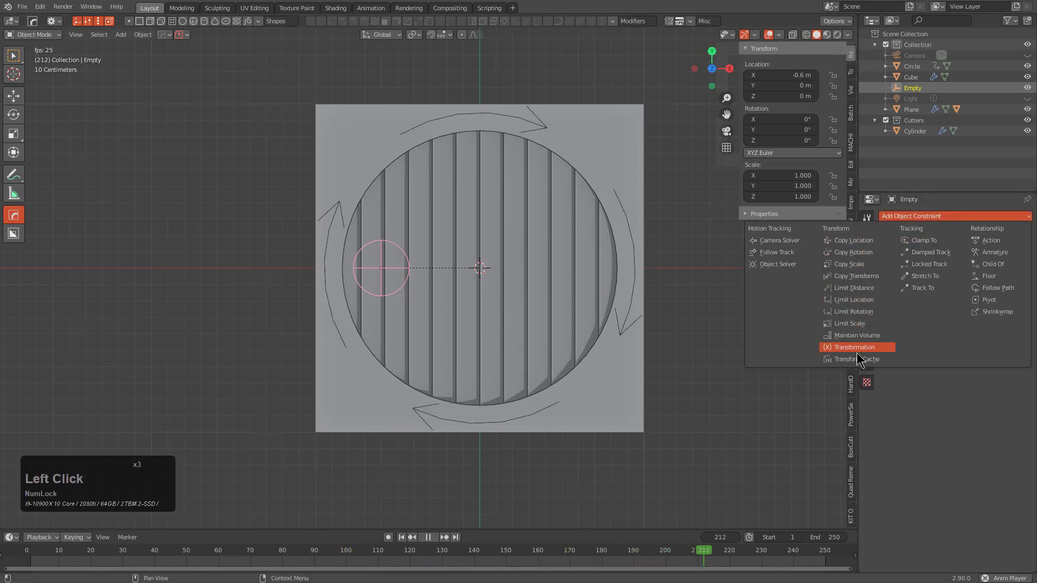
pyautogui.doubleClick(863, 351)
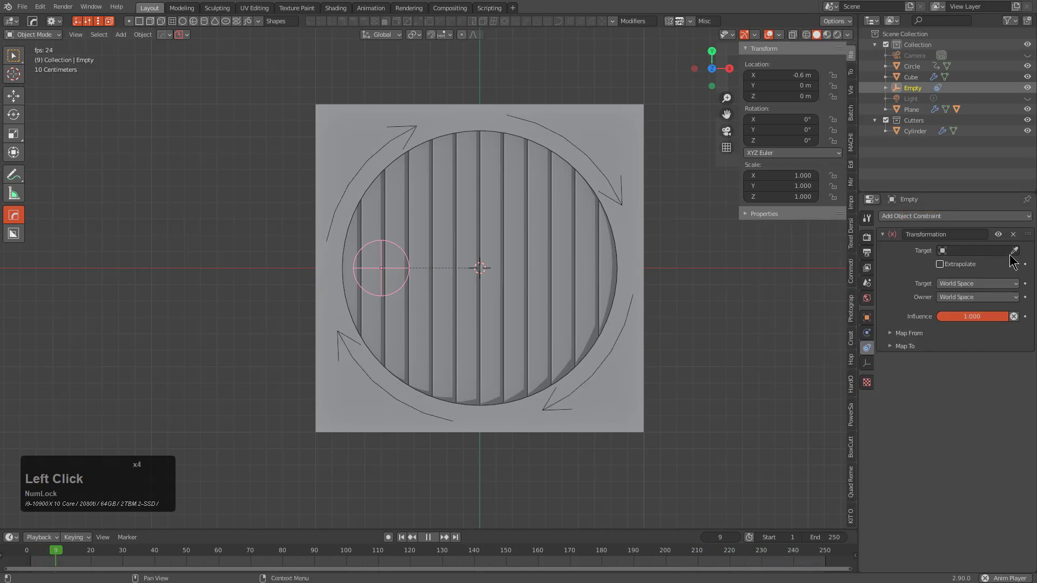
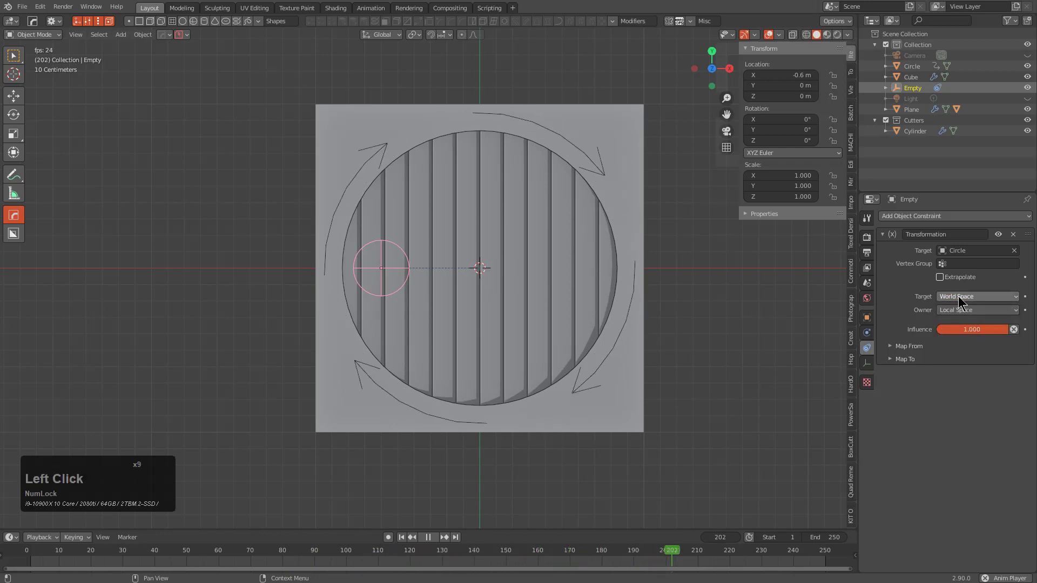
pyautogui.click(895, 350)
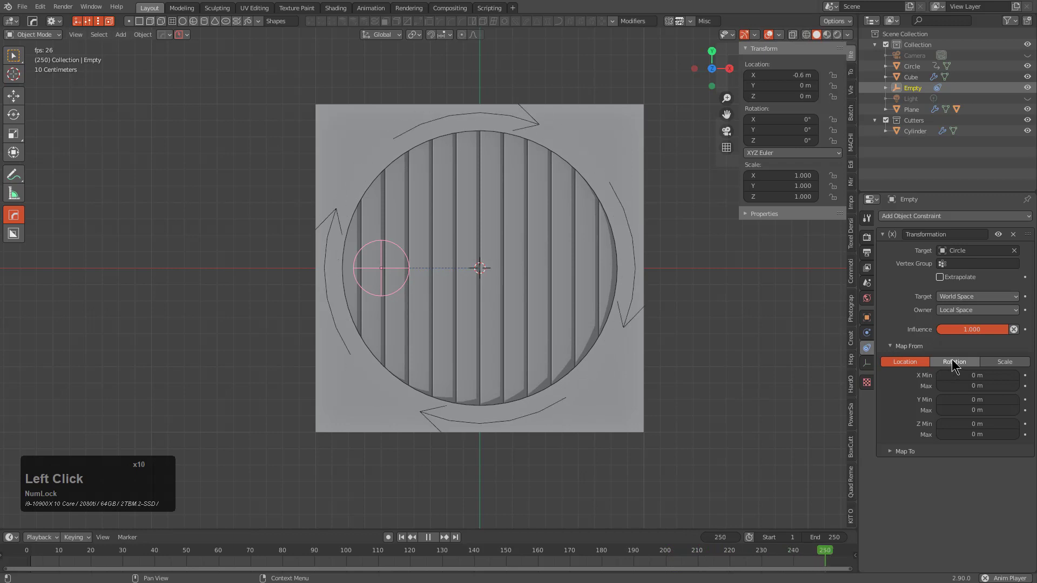
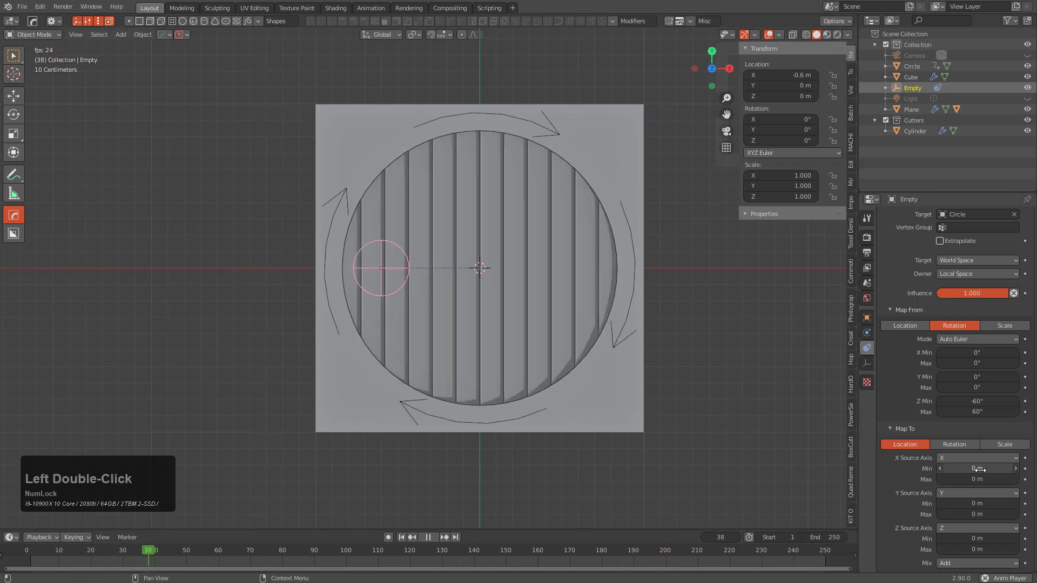
# - Map Rotation Z -60° to 60° onto Location X with min offset -0.6 m and source axis Z
pyautogui.press('ctrl+v')
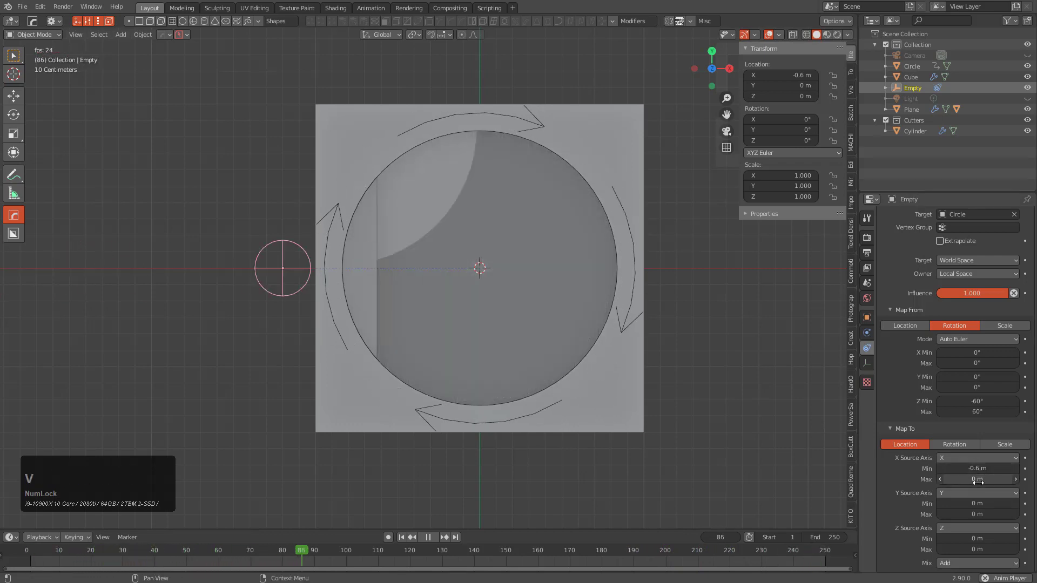
pyautogui.click(969, 261)
pyautogui.click(970, 286)
pyautogui.click(967, 276)
pyautogui.click(960, 289)
pyautogui.click(972, 269)
pyautogui.doubleClick(973, 264)
pyautogui.click(964, 272)
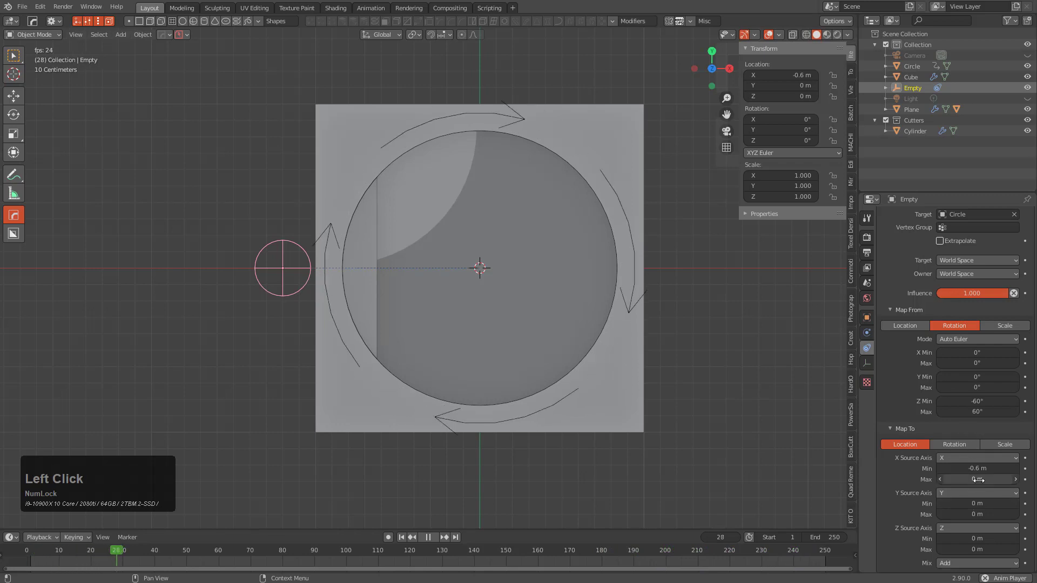
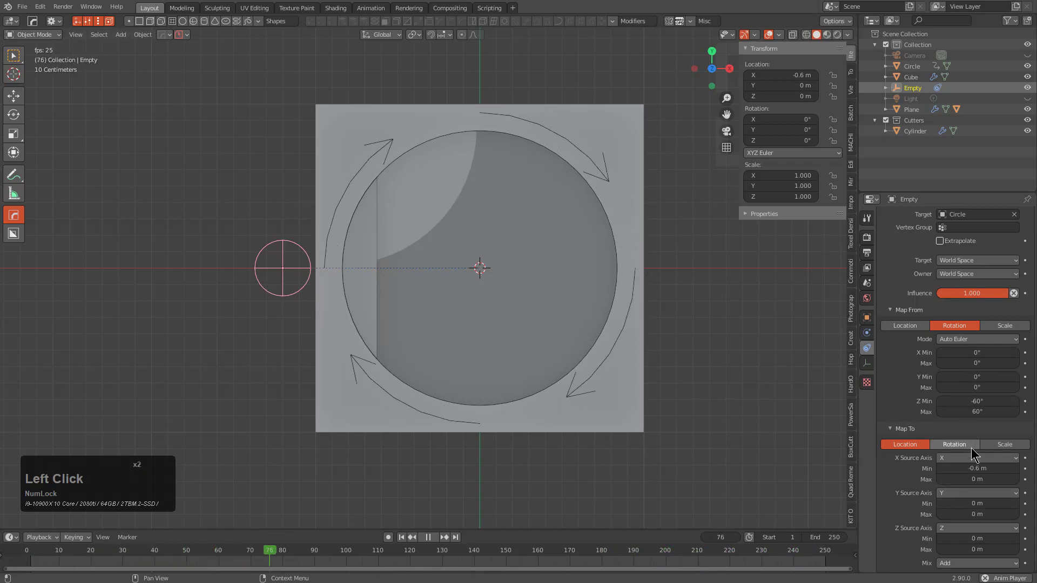
pyautogui.click(976, 455)
pyautogui.click(965, 494)
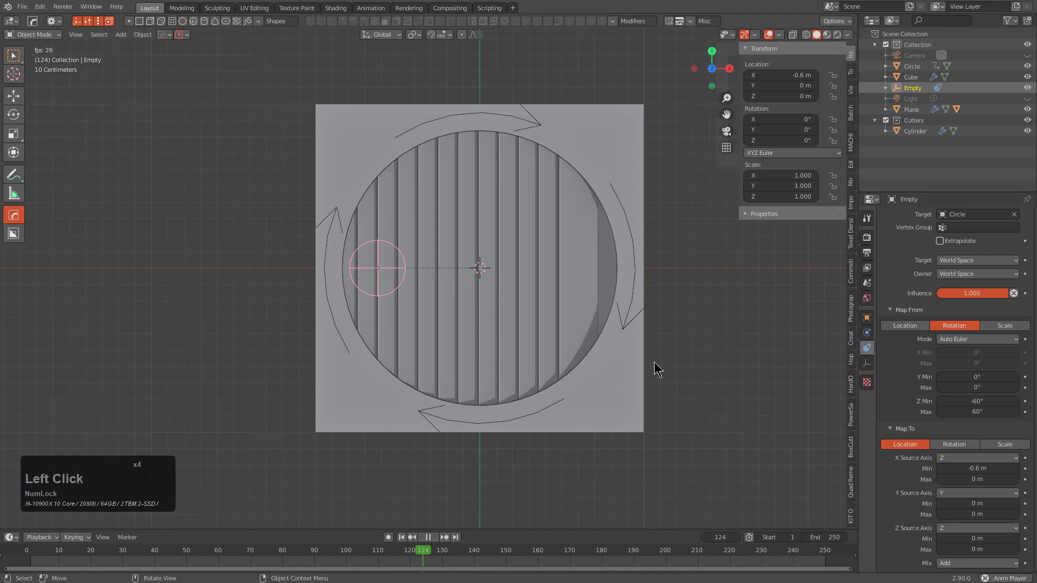
# - Play back, then switch the constraint's target and owner to local space
pyautogui.press('shift+Num_Lock')
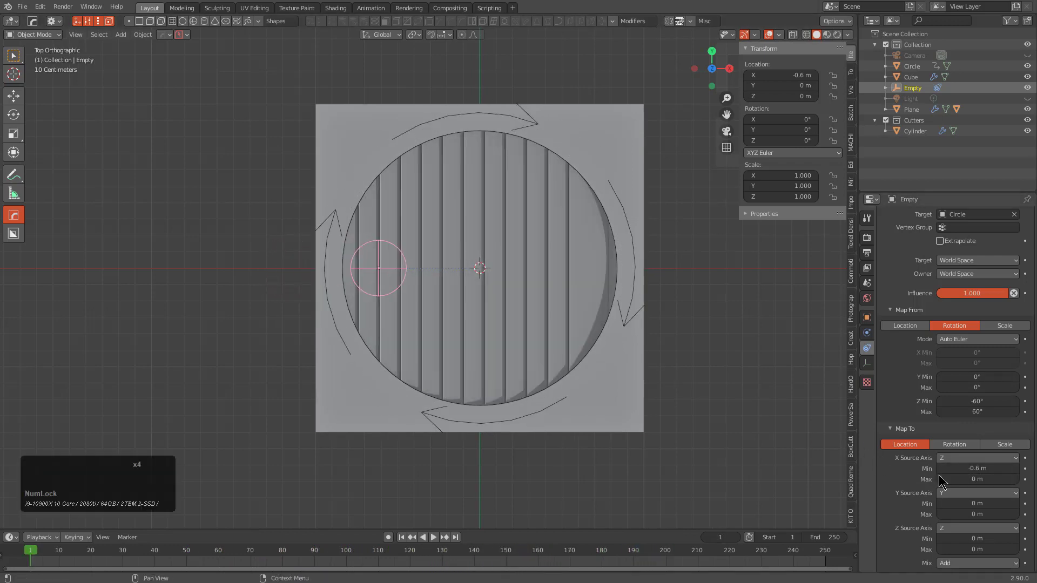
pyautogui.press('space')
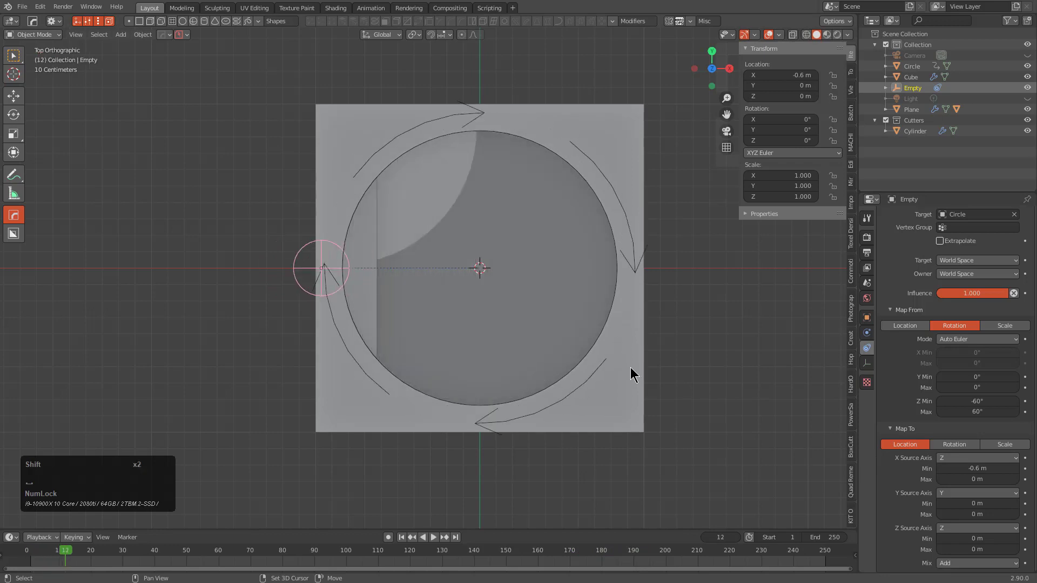
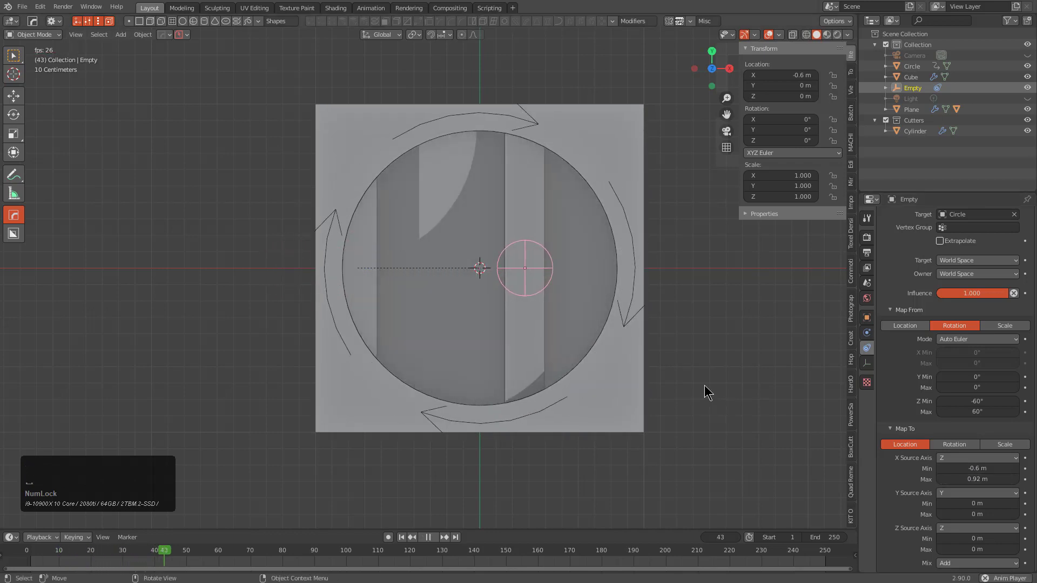
pyautogui.scroll(3)
pyautogui.click(975, 299)
pyautogui.click(963, 322)
pyautogui.click(964, 312)
pyautogui.click(962, 335)
pyautogui.press('space')
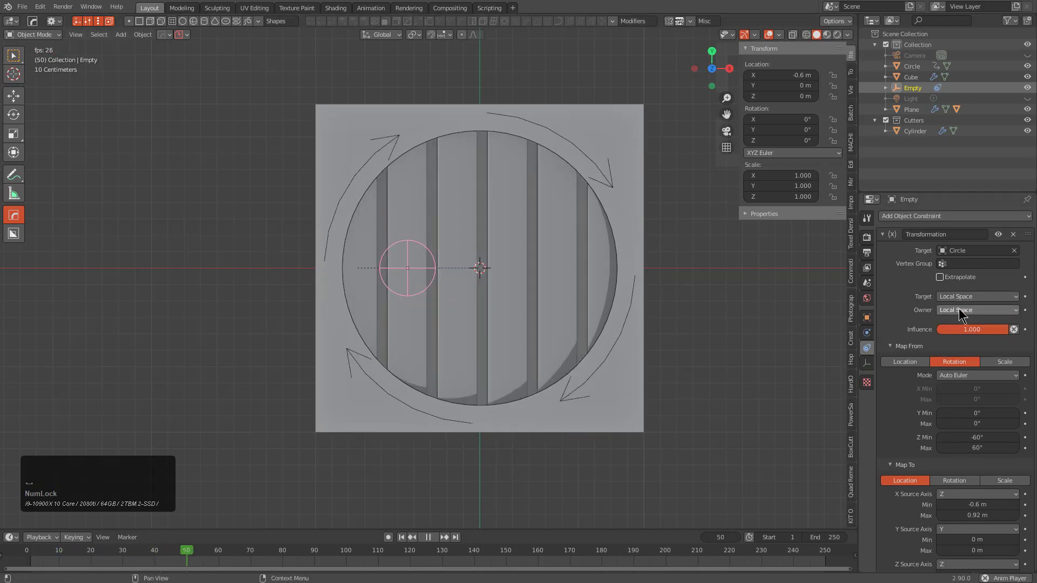
# - Replay the animation to check the slats open and close with the Circle
pyautogui.scroll(-3)
pyautogui.scroll(-3)
pyautogui.press('space')
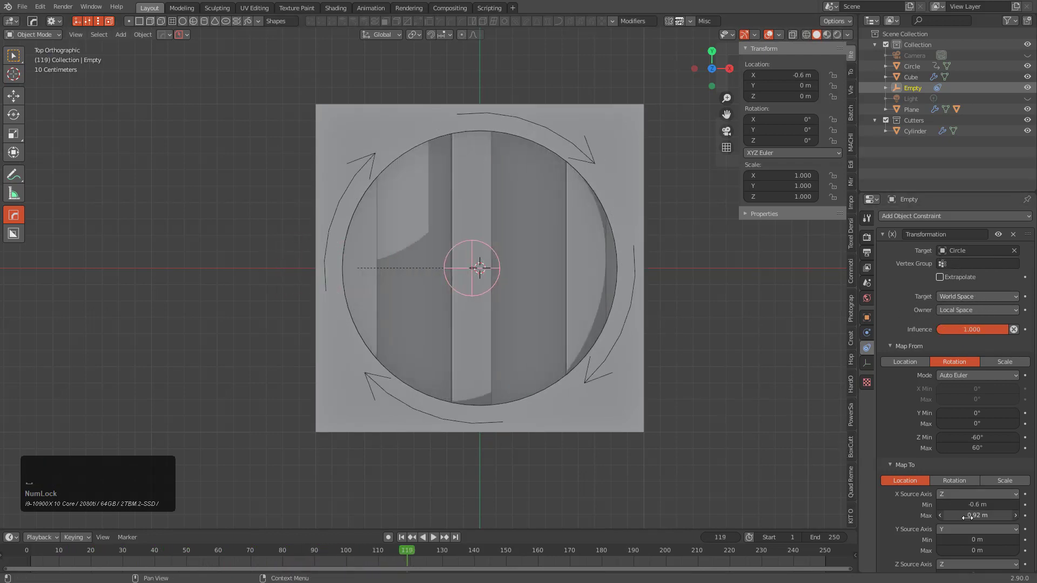
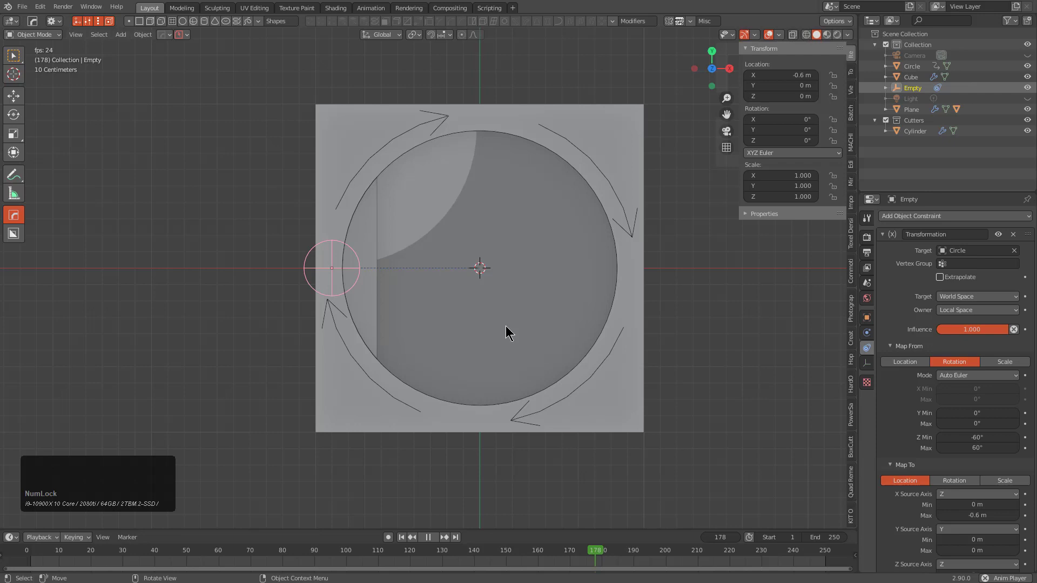
pyautogui.press('shift+Num_Lock')
pyautogui.press('shift+space')
pyautogui.scroll(-3)
pyautogui.scroll(-3)
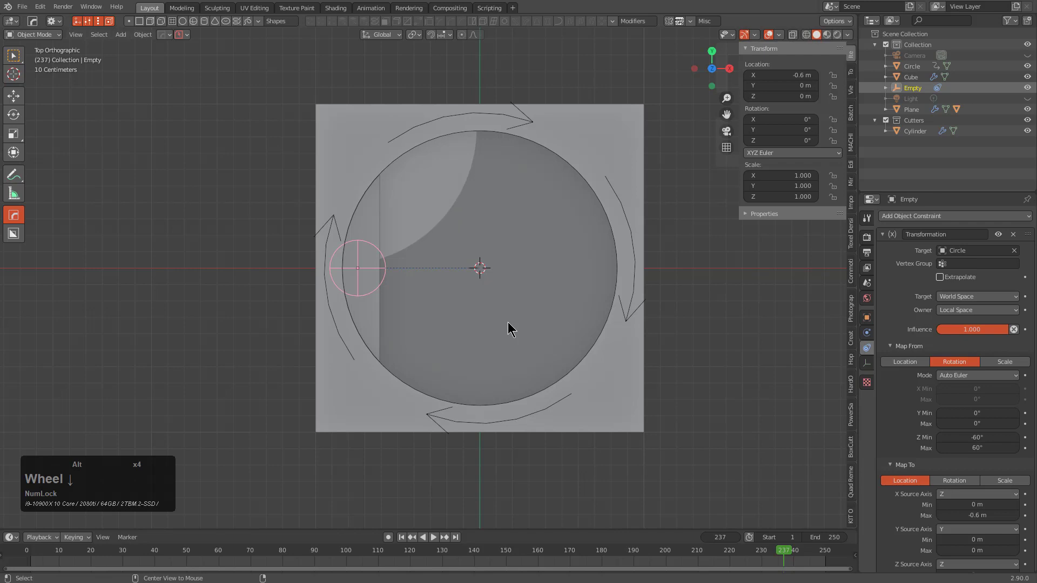
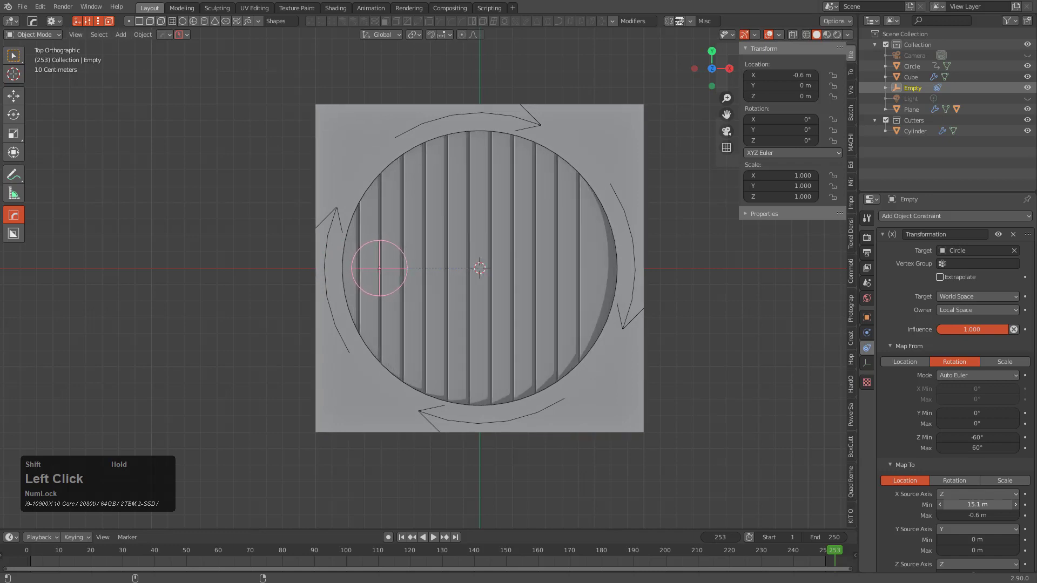
# - Replay the gate animation from the start to test the -30° to 30° retuned slat motion
pyautogui.press('space')
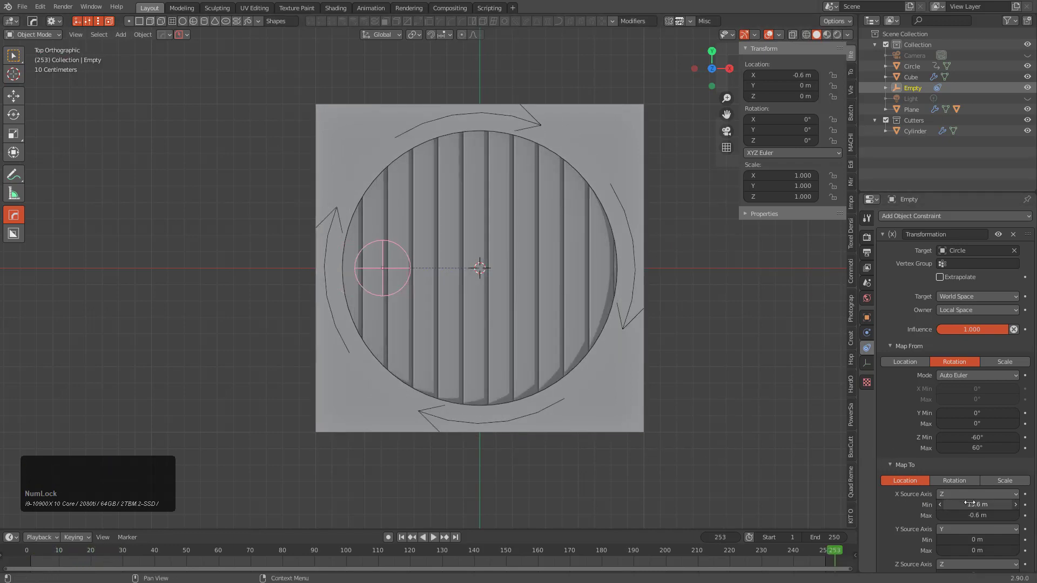
pyautogui.press('ctrl+z')
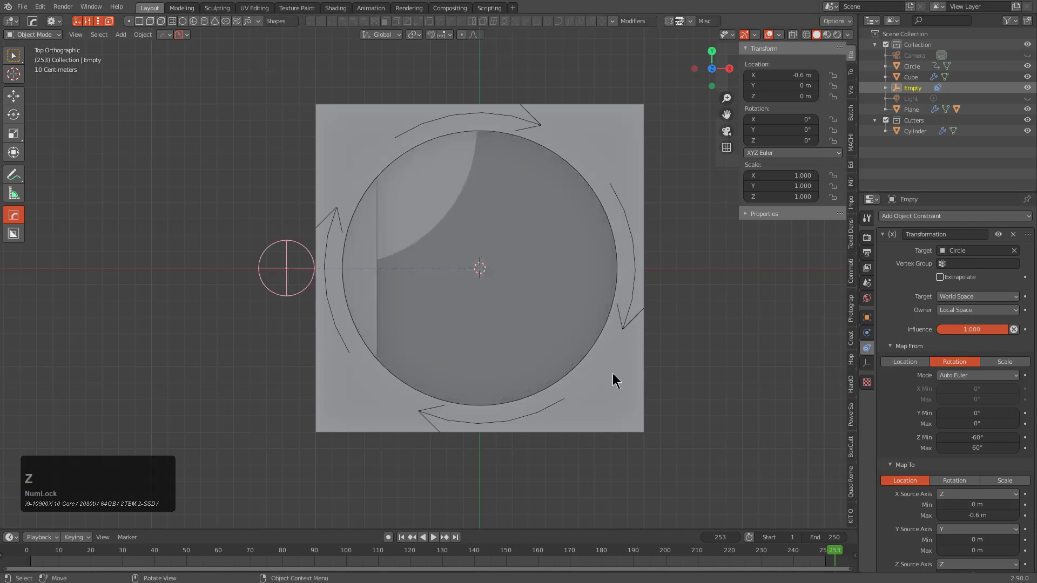
pyautogui.press('shift+space')
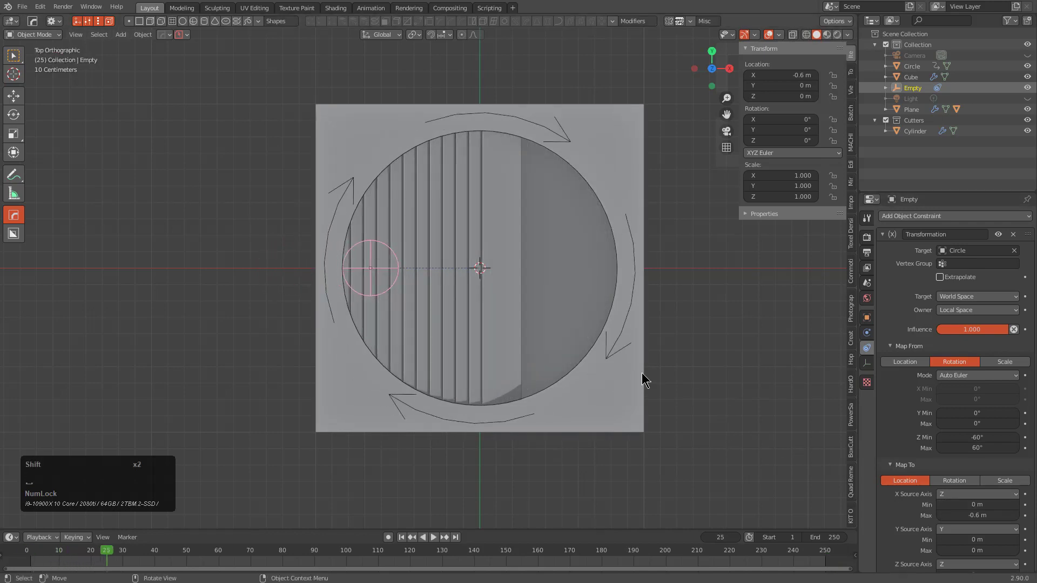
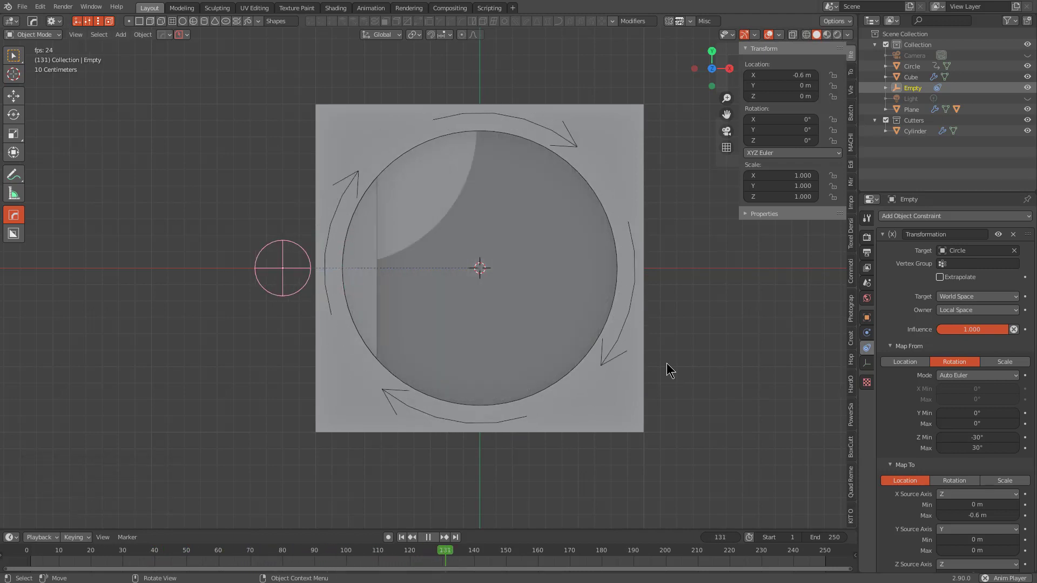
pyautogui.press('shift+Num_Lock')
pyautogui.press('space')
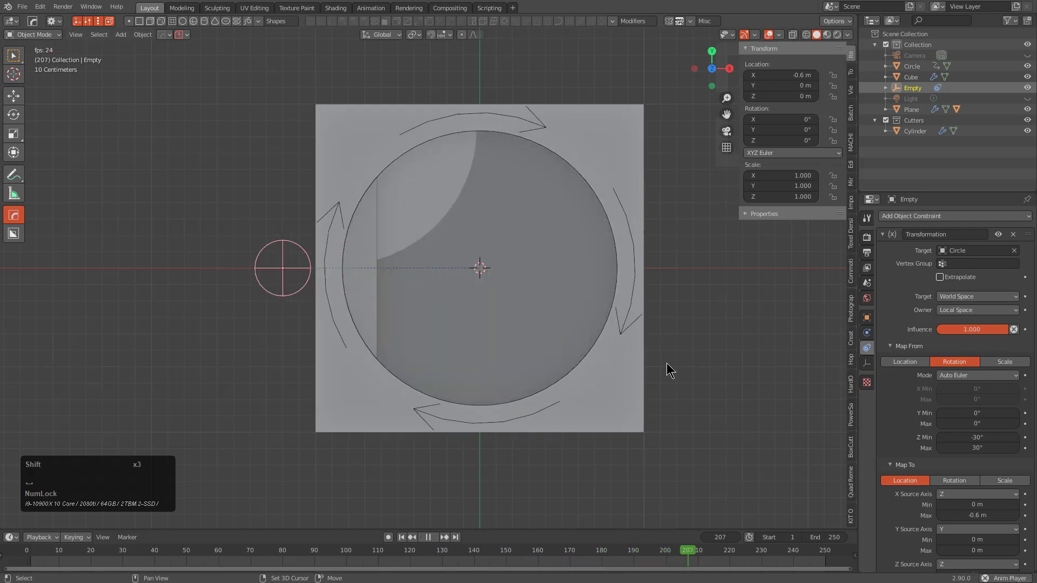
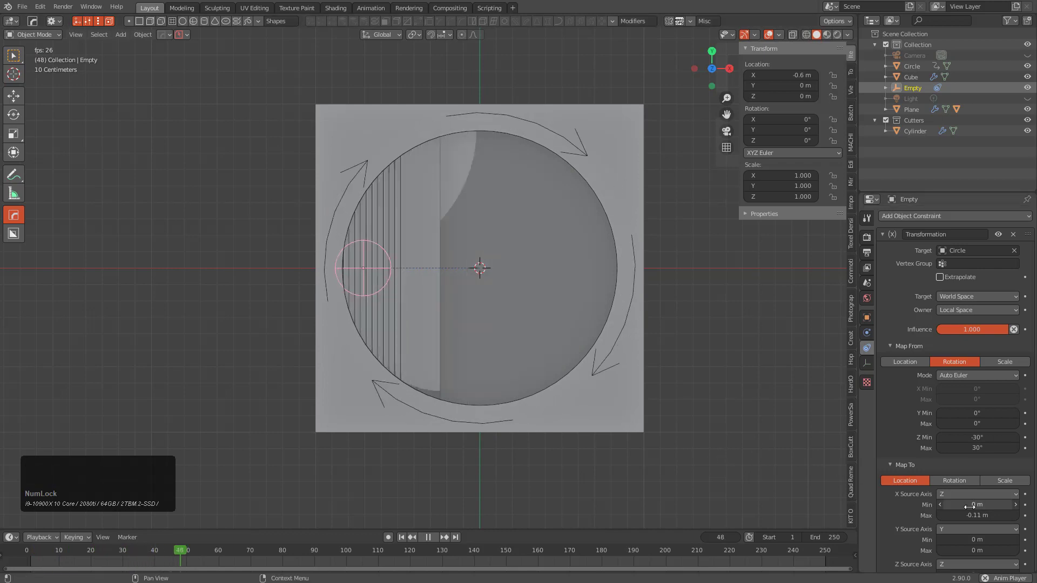
pyautogui.press('shift+Num_Lock')
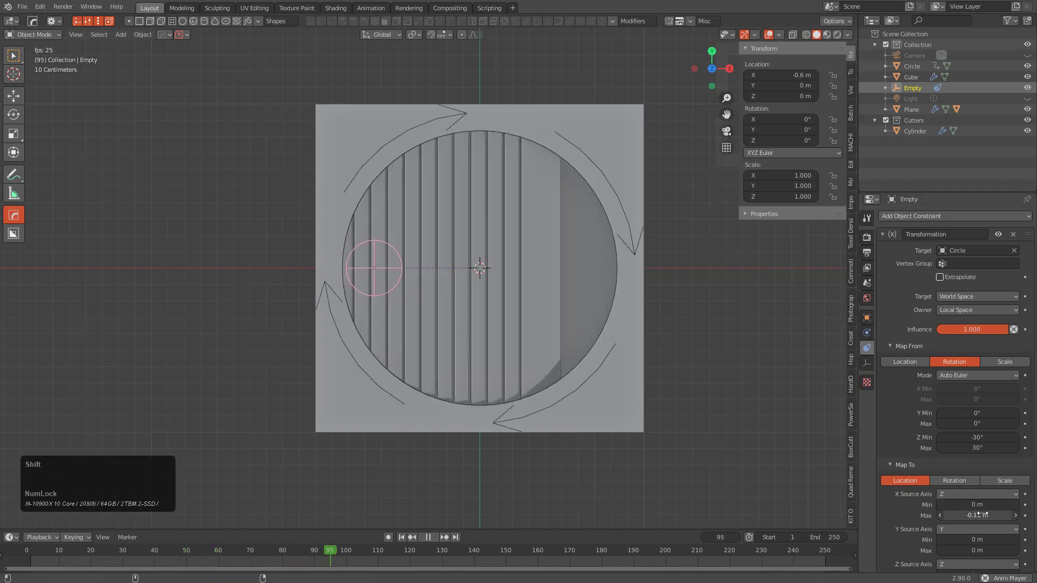
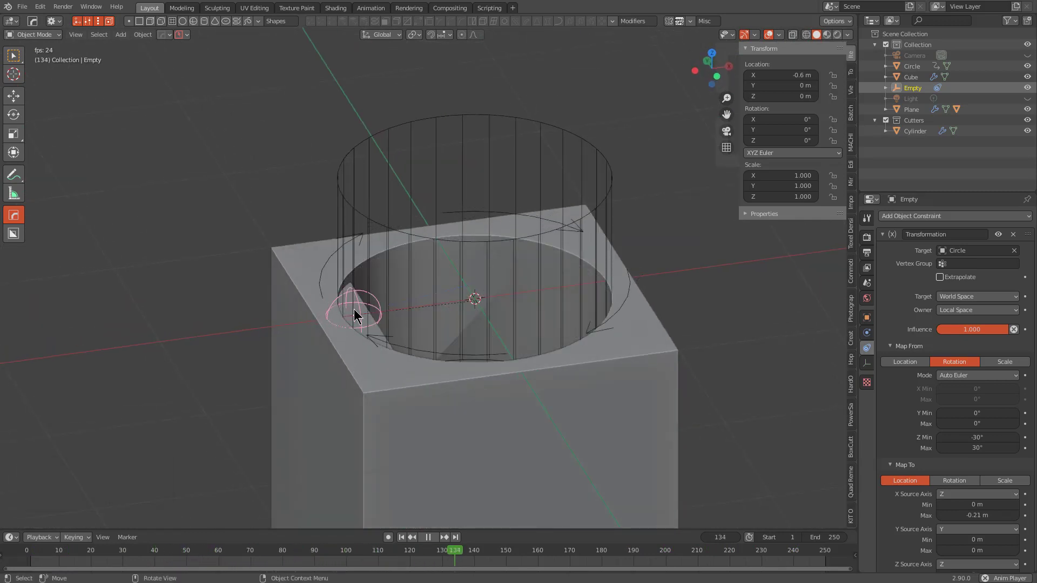
# - Select the base cube and clear its sharp edges via the HardOps Q menu
pyautogui.middleClick(468, 329)
pyautogui.middleClick(491, 308)
pyautogui.click(619, 372)
pyautogui.middleClick(612, 378)
pyautogui.middleClick(544, 337)
pyautogui.middleClick(528, 328)
pyautogui.press('q')
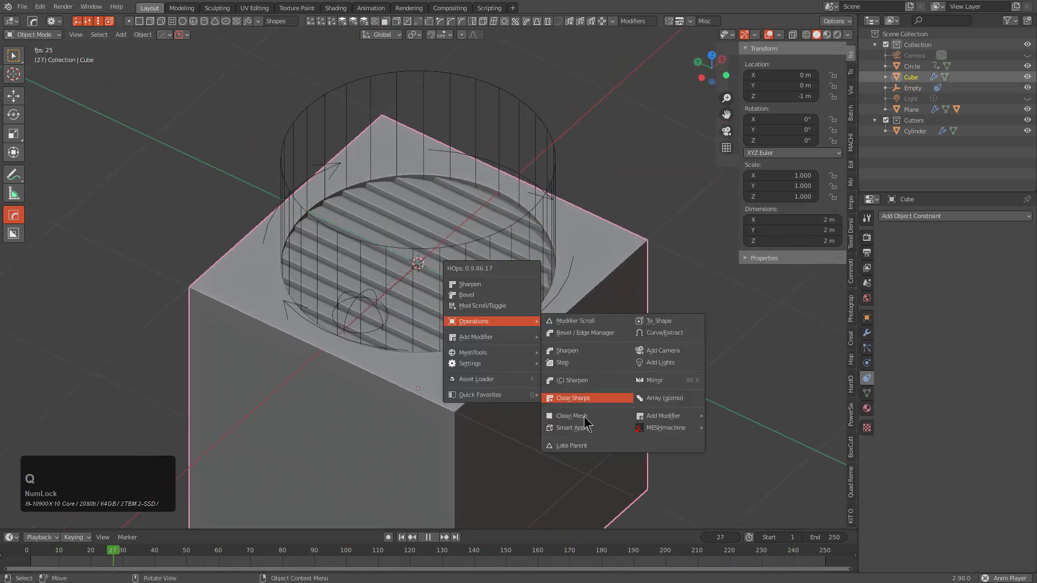
pyautogui.click(581, 432)
pyautogui.middleClick(500, 367)
pyautogui.scroll(-3)
pyautogui.middleClick(502, 333)
# - Duplicate the cube into Cube.001, enter Edit Mode, select all geometry and start the Mirror/Apply gizmo
pyautogui.press('Tab')
pyautogui.middleClick(444, 316)
pyautogui.middleClick(358, 334)
pyautogui.middleClick(427, 317)
pyautogui.press('alt+z')
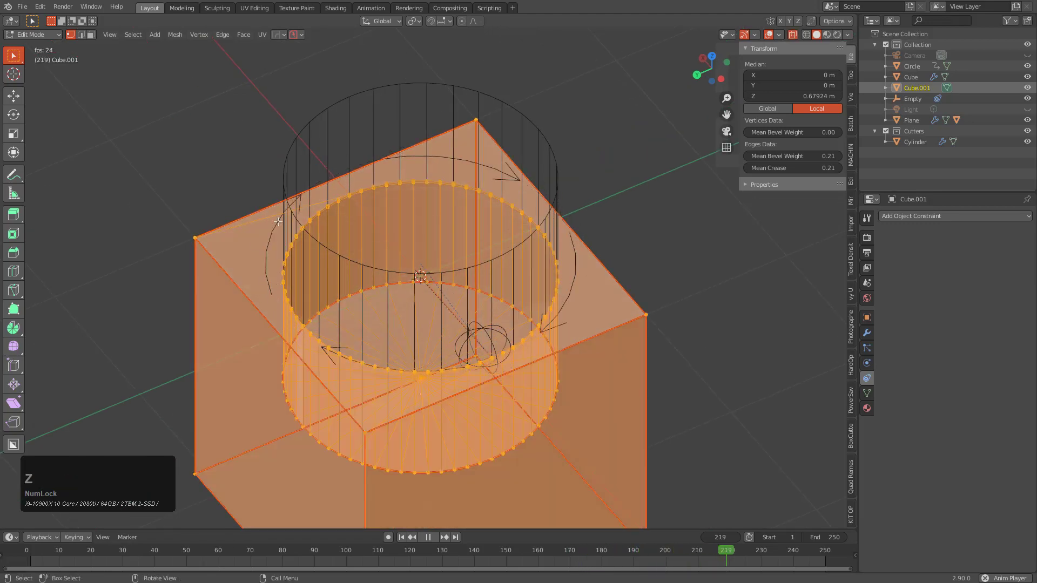
pyautogui.middleClick(496, 369)
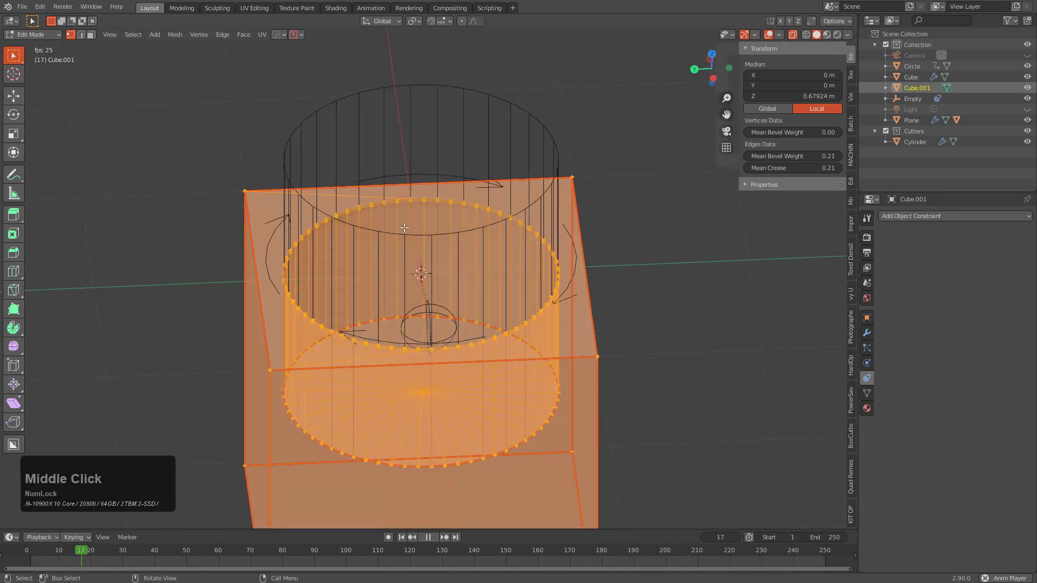
pyautogui.middleClick(418, 298)
pyautogui.press('alt+x')
pyautogui.middleClick(435, 337)
pyautogui.scroll(-3)
pyautogui.scroll(3)
pyautogui.press('alt+x')
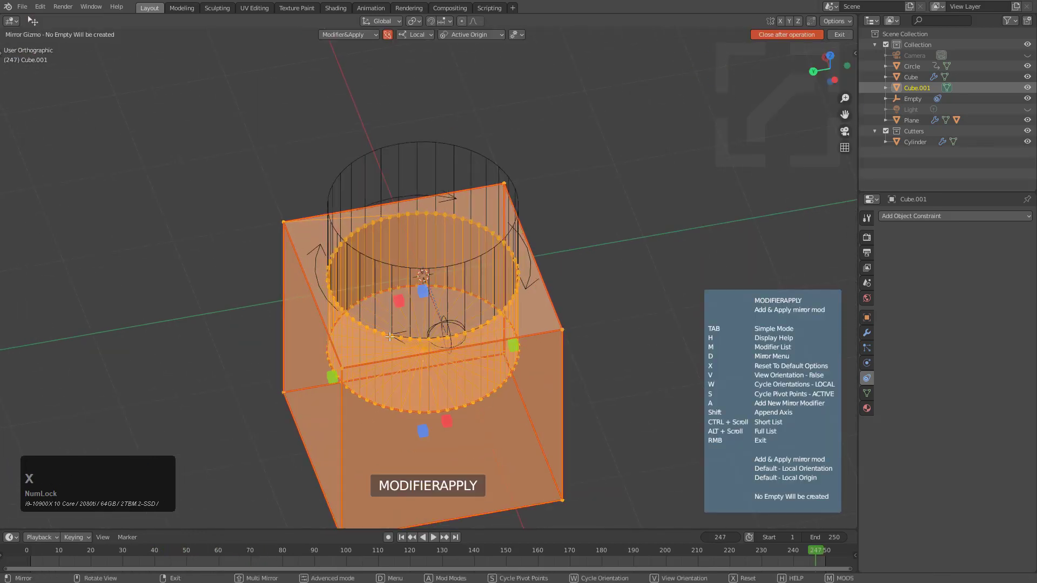
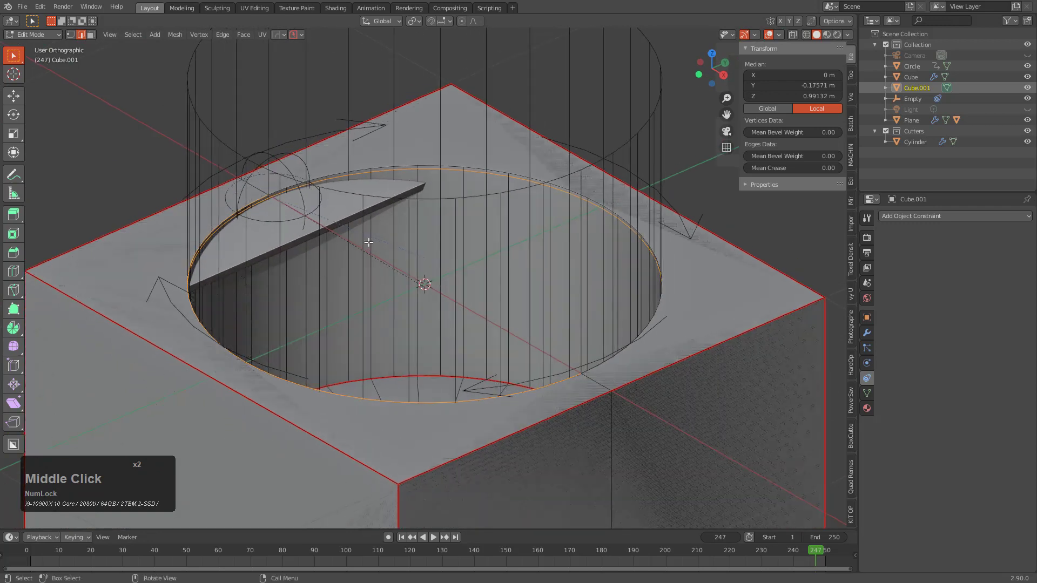
# - Run the mark-and-bevel multi tool on Cube.001, then isolate the copy in local view
pyautogui.press('q')
pyautogui.click(576, 170)
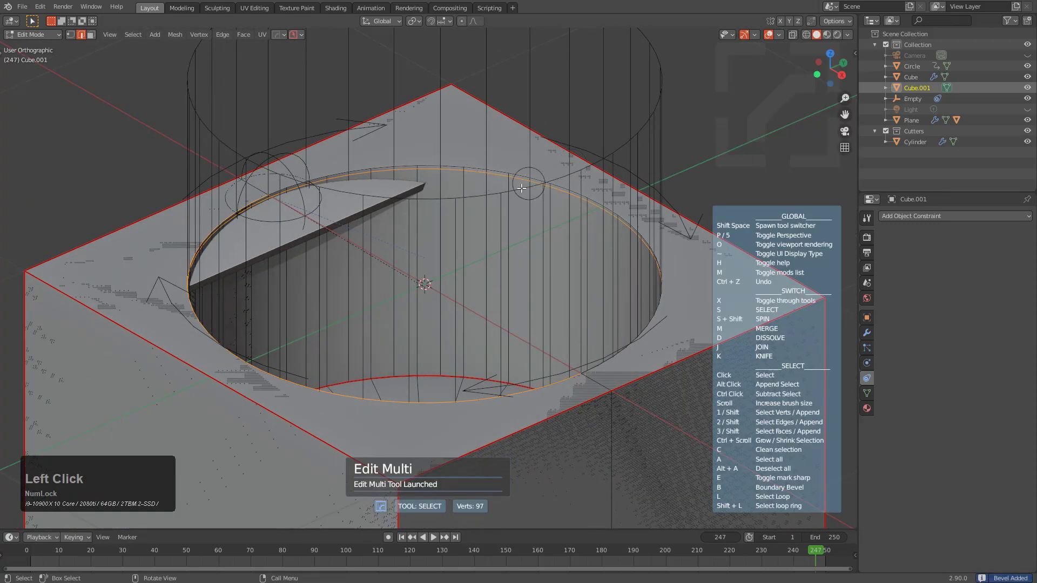
pyautogui.press('b')
pyautogui.rightClick(555, 190)
pyautogui.middleClick(464, 265)
pyautogui.press('/')
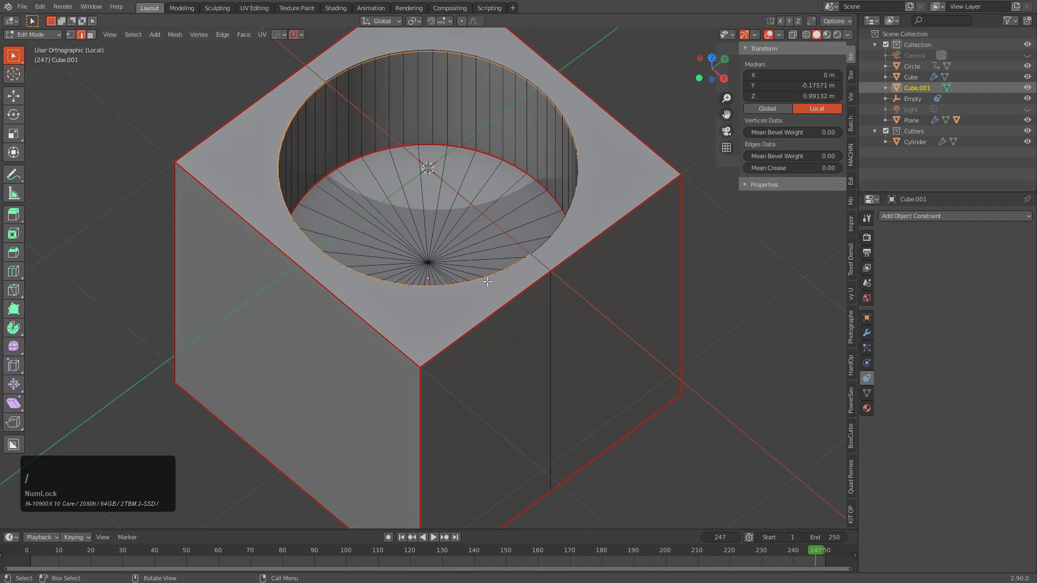
pyautogui.press('1')
pyautogui.middleClick(551, 273)
pyautogui.middleClick(540, 318)
pyautogui.scroll(3)
pyautogui.middleClick(576, 252)
# - Delete the extra faces, keeping a ring around the circular opening, and inset its border rim
pyautogui.press('2')
pyautogui.click(619, 227)
pyautogui.scroll(-3)
pyautogui.press('ctrl+x')
pyautogui.click(553, 283)
pyautogui.click(428, 239)
pyautogui.middleClick(467, 284)
pyautogui.middleClick(379, 271)
pyautogui.press('q')
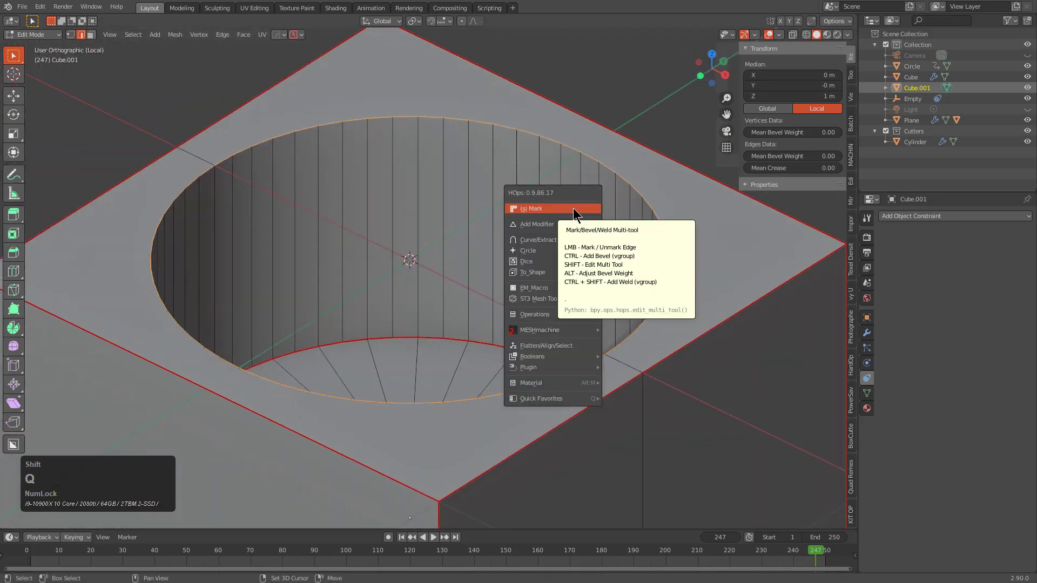
pyautogui.click(577, 210)
pyautogui.press('b')
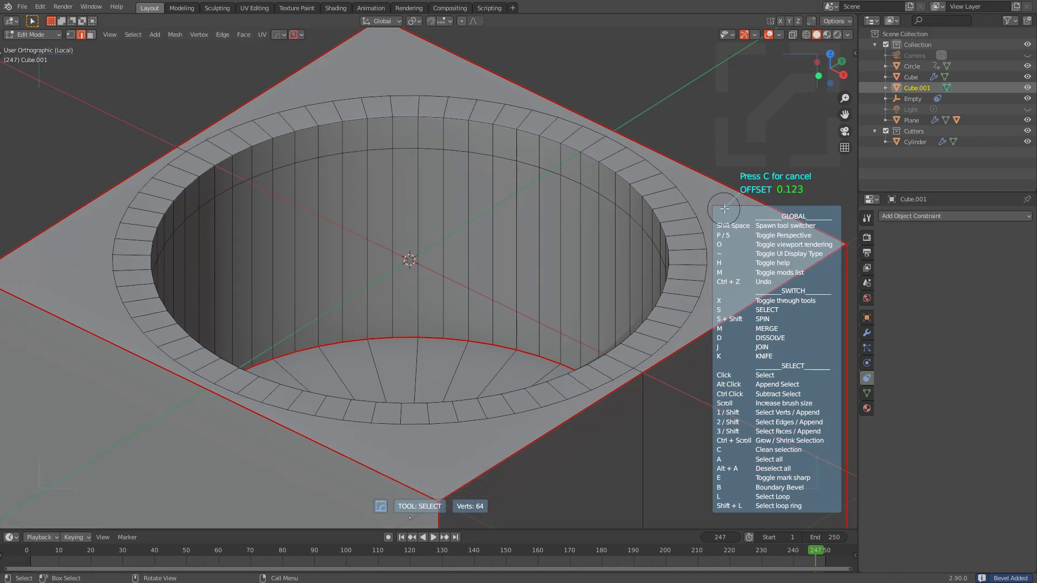
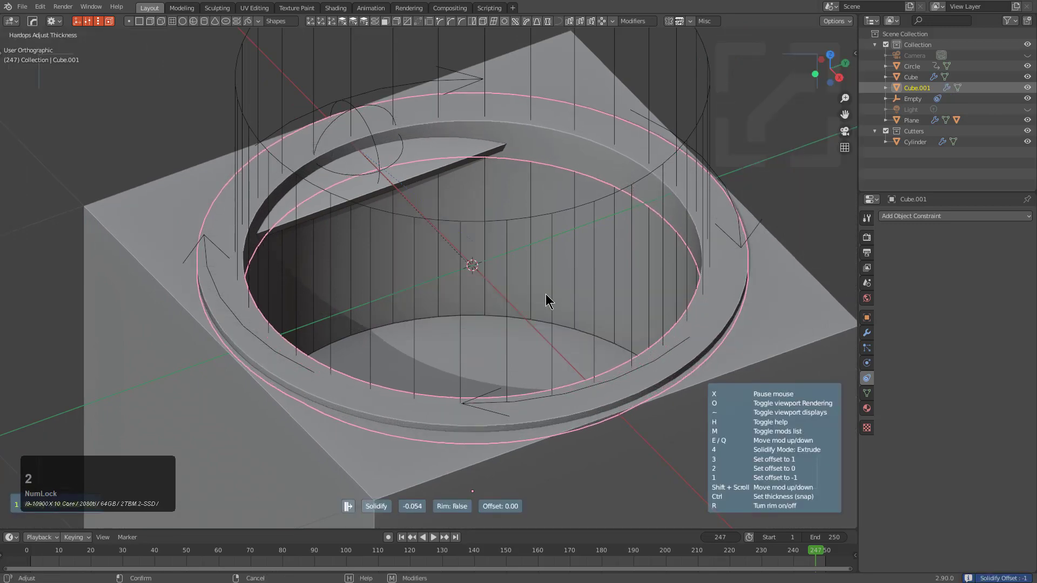
# - Confirm the ring's Solidify thickness, return to Object Mode and play the animation to check it
pyautogui.click(552, 299)
pyautogui.press('alt+a')
pyautogui.scroll(-3)
pyautogui.middleClick(490, 246)
pyautogui.click(776, 36)
pyautogui.middleClick(560, 200)
pyautogui.press('space')
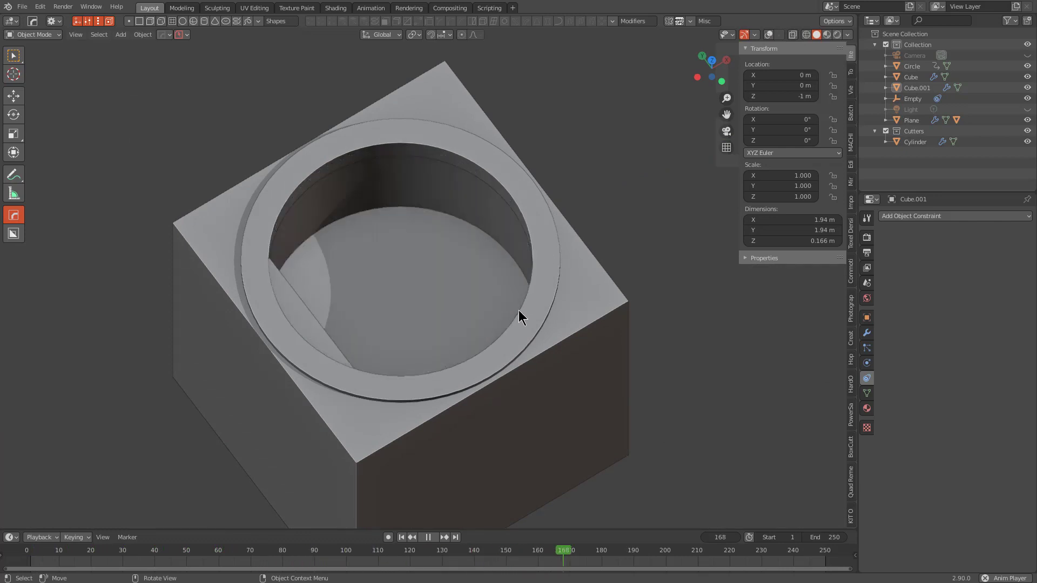
pyautogui.press('space')
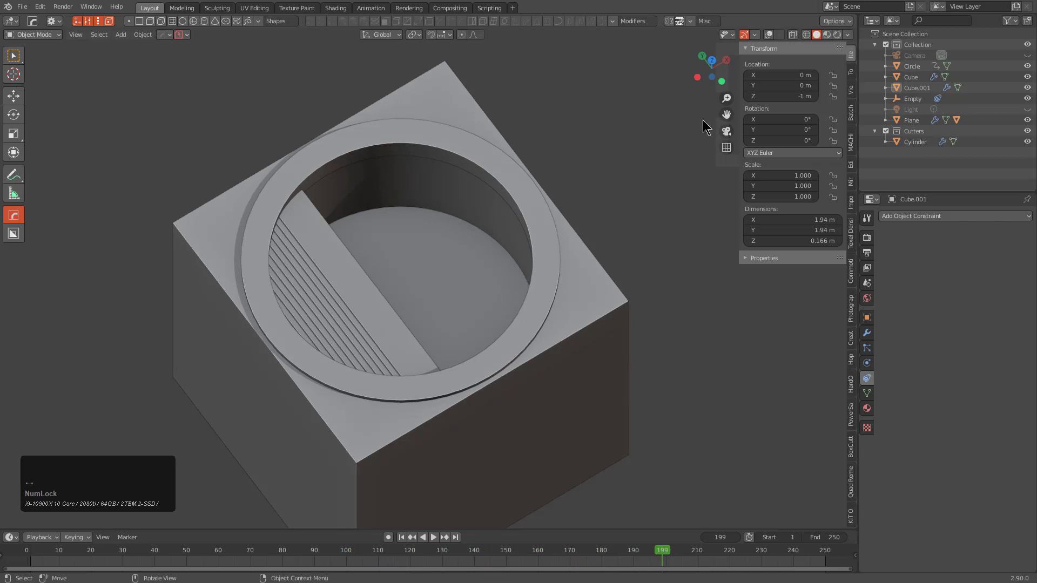
pyautogui.click(772, 40)
pyautogui.middleClick(496, 228)
pyautogui.scroll(-3)
pyautogui.middleClick(488, 283)
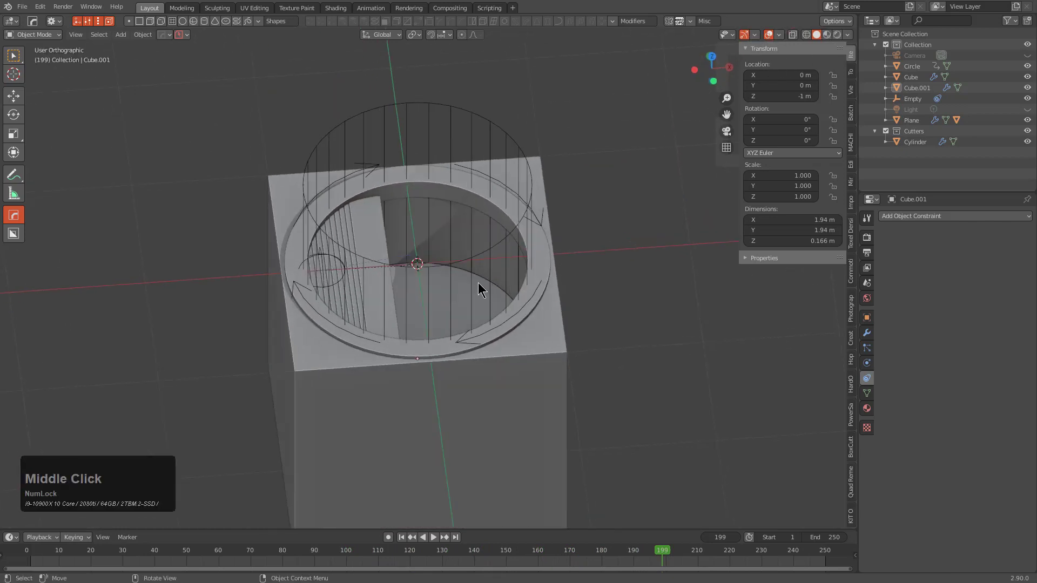
# - Hide the original cube with H and select all remaining gate objects
pyautogui.press('Left')
pyautogui.scroll(3)
pyautogui.middleClick(485, 272)
pyautogui.click(602, 357)
pyautogui.press('h')
pyautogui.middleClick(495, 353)
pyautogui.press('a')
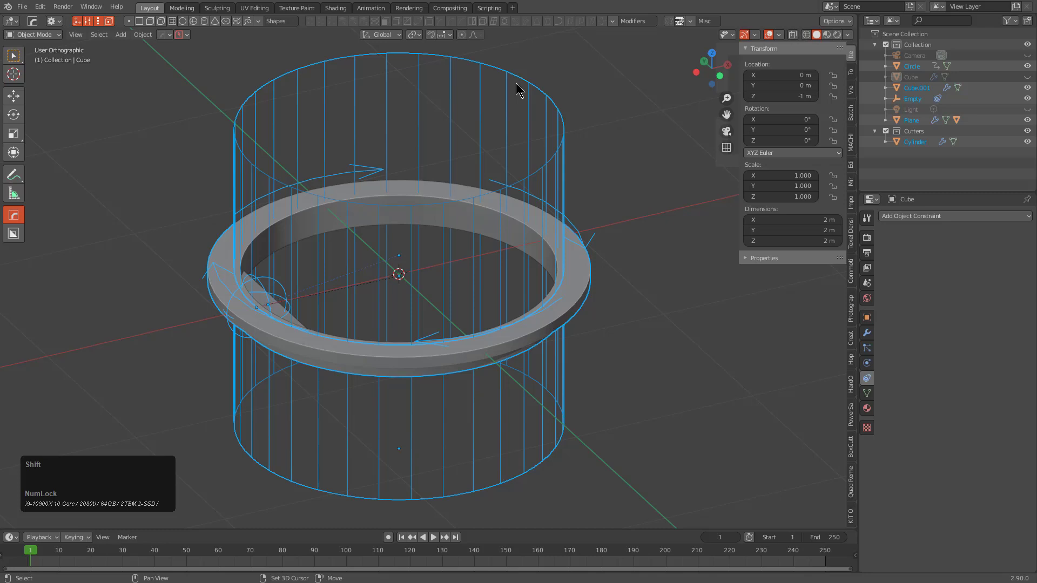
# - Re-parent the cylinder cutter to the gate, clearing and re-applying the parent while keeping transforms
pyautogui.click(521, 79)
pyautogui.press('ctrl+p')
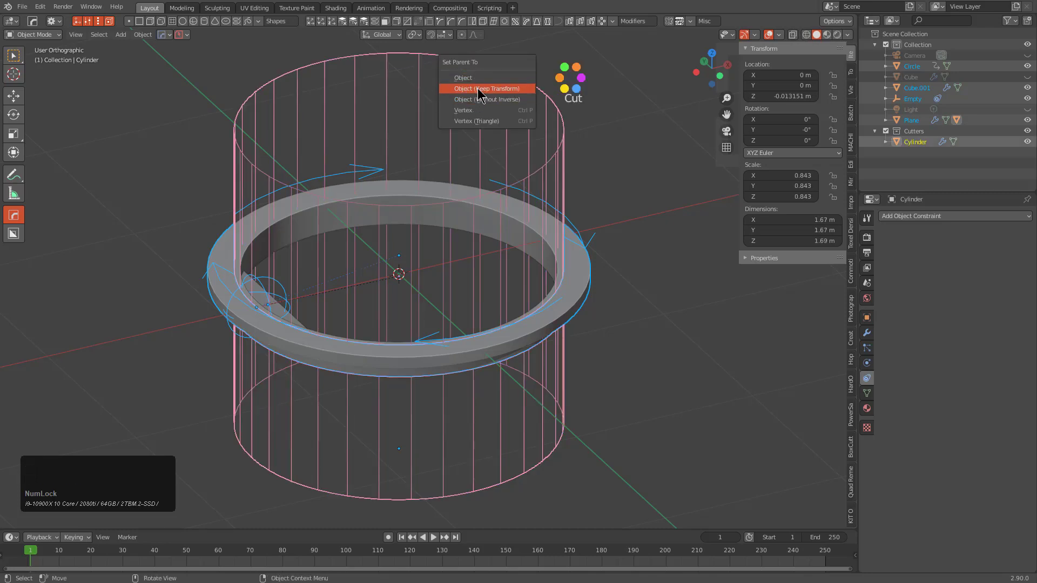
pyautogui.click(481, 94)
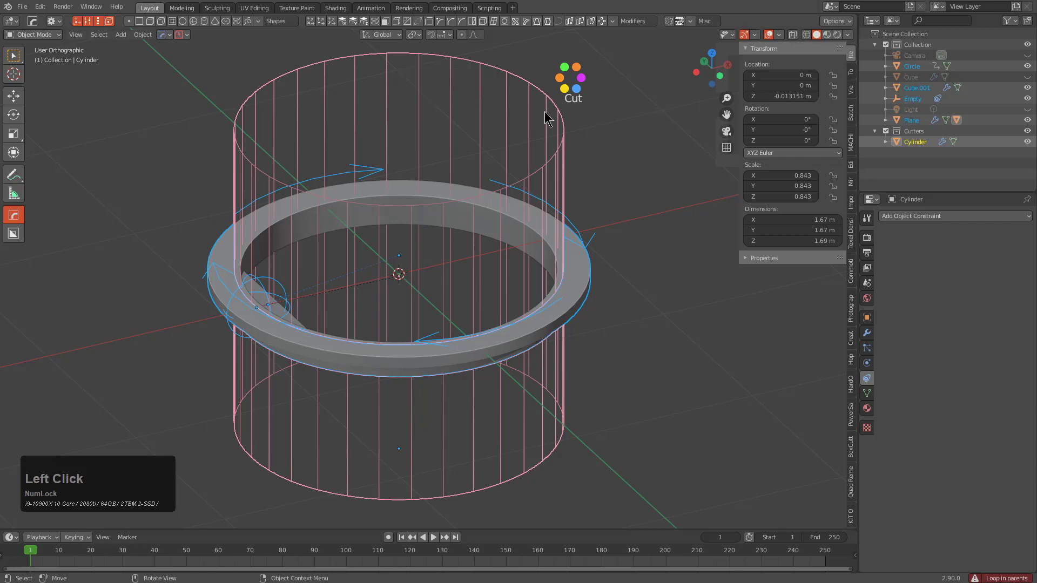
pyautogui.press('alt+p')
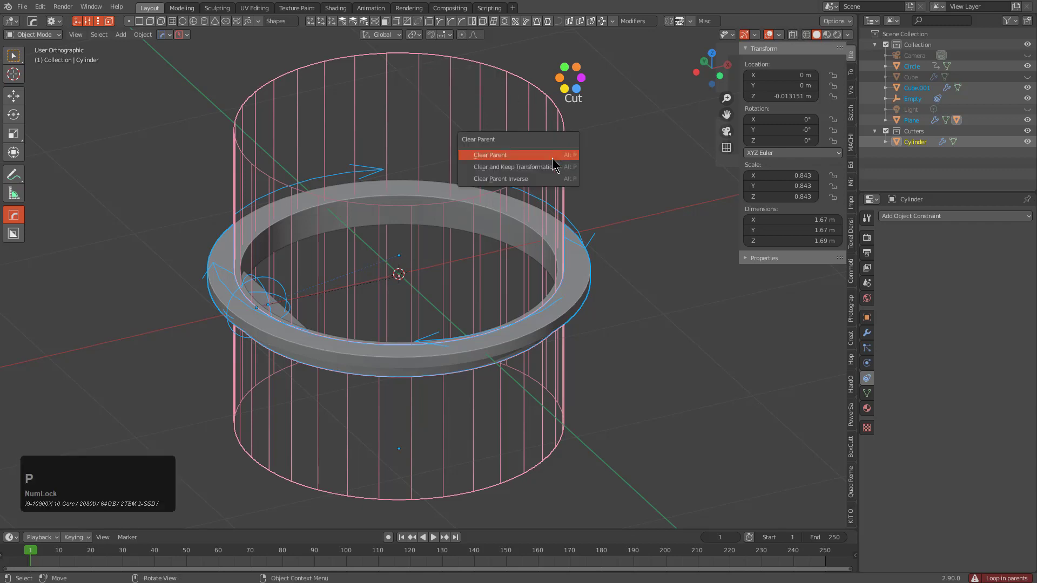
pyautogui.click(547, 171)
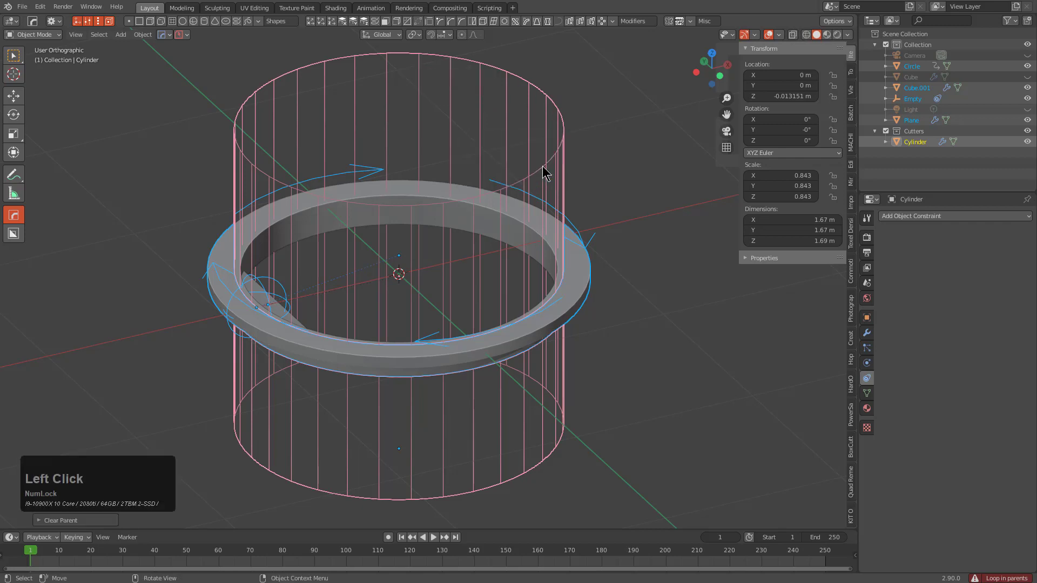
pyautogui.press('ctrl+p')
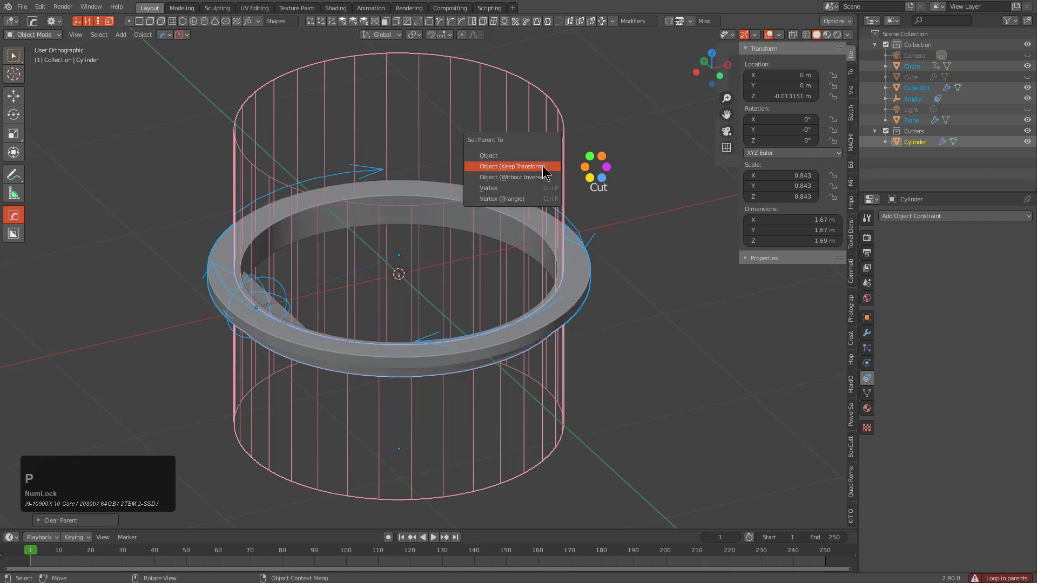
pyautogui.click(546, 169)
pyautogui.click(565, 141)
# - Set the constraint's X location mapping so the slats slide from 0.04 m to -0.21 m
pyautogui.middleClick(567, 189)
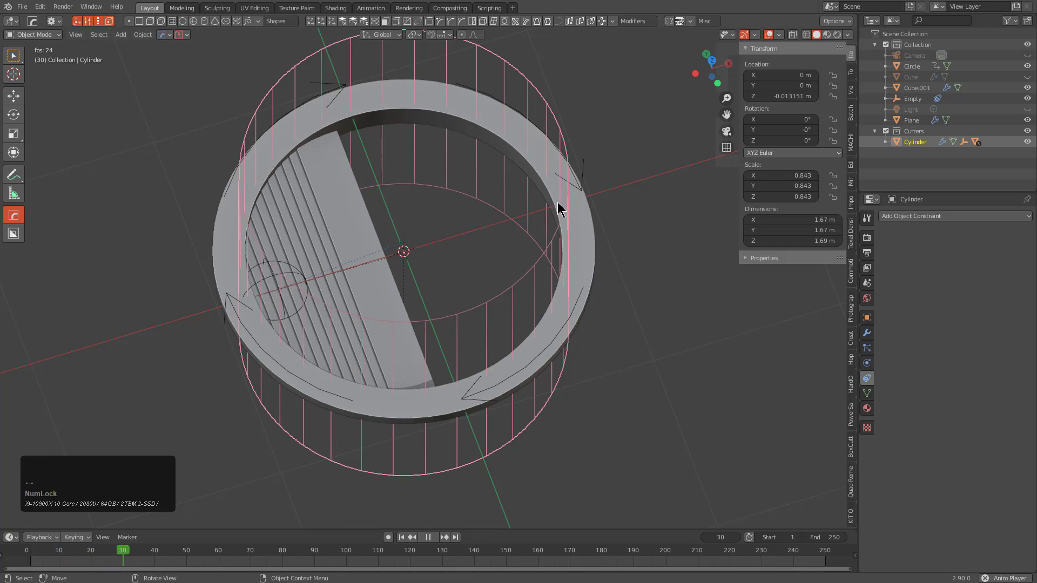
pyautogui.middleClick(554, 225)
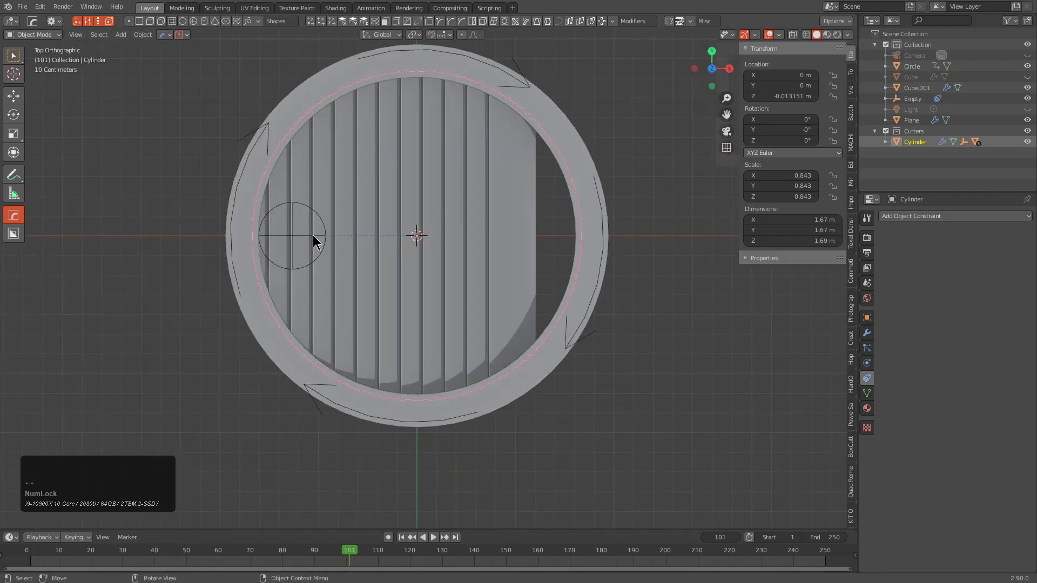
pyautogui.click(317, 241)
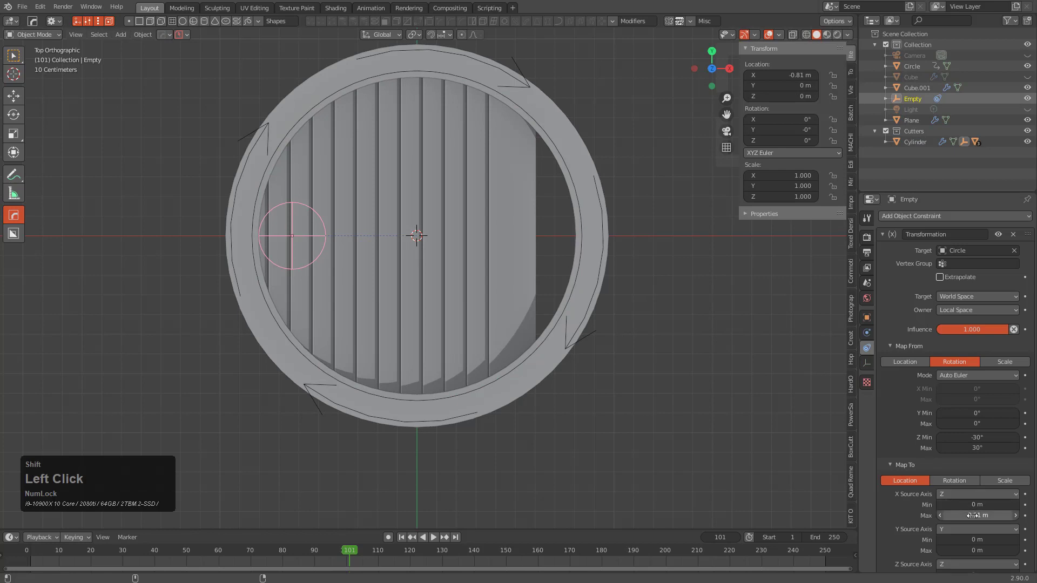
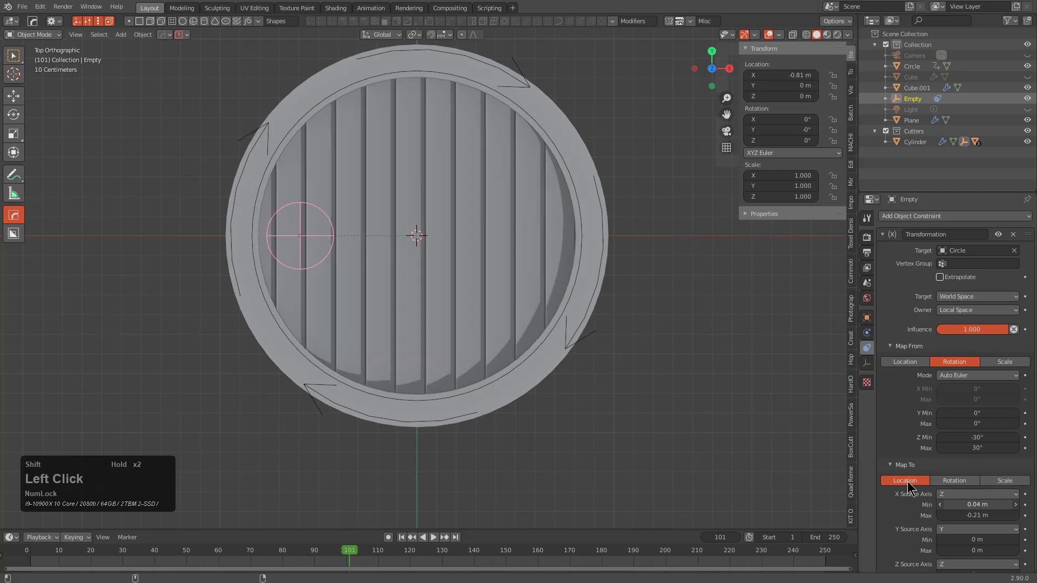
# - Play the slat animation, cancel an accidental move of the cutter cylinder, and bring up the PowerSave popover
pyautogui.press('space')
pyautogui.scroll(-3)
pyautogui.middleClick(577, 352)
pyautogui.click(511, 211)
pyautogui.press('g')
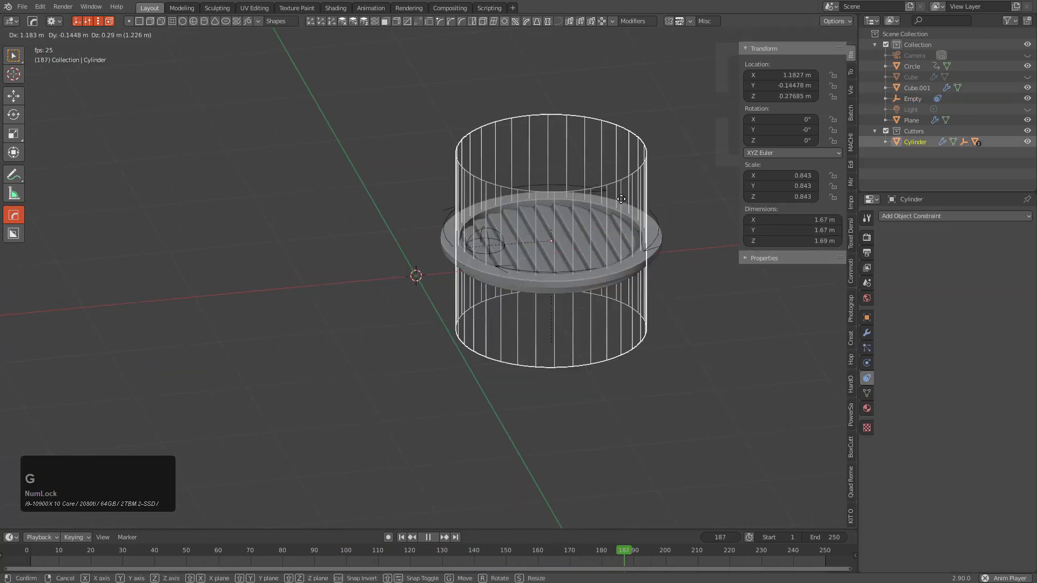
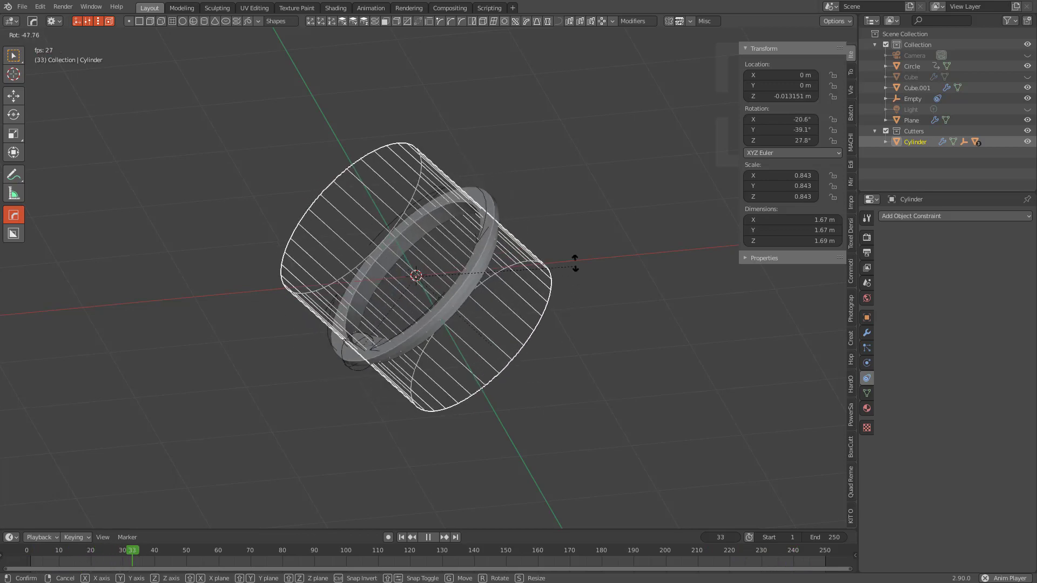
pyautogui.rightClick(543, 221)
pyautogui.middleClick(507, 297)
pyautogui.scroll(3)
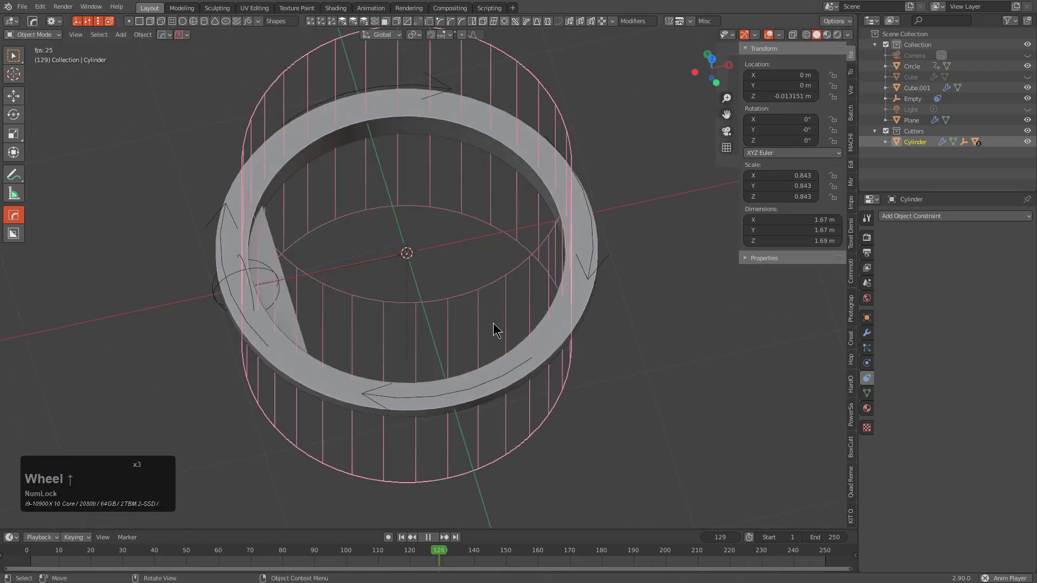
pyautogui.middleClick(492, 306)
pyautogui.scroll(-3)
pyautogui.middleClick(532, 292)
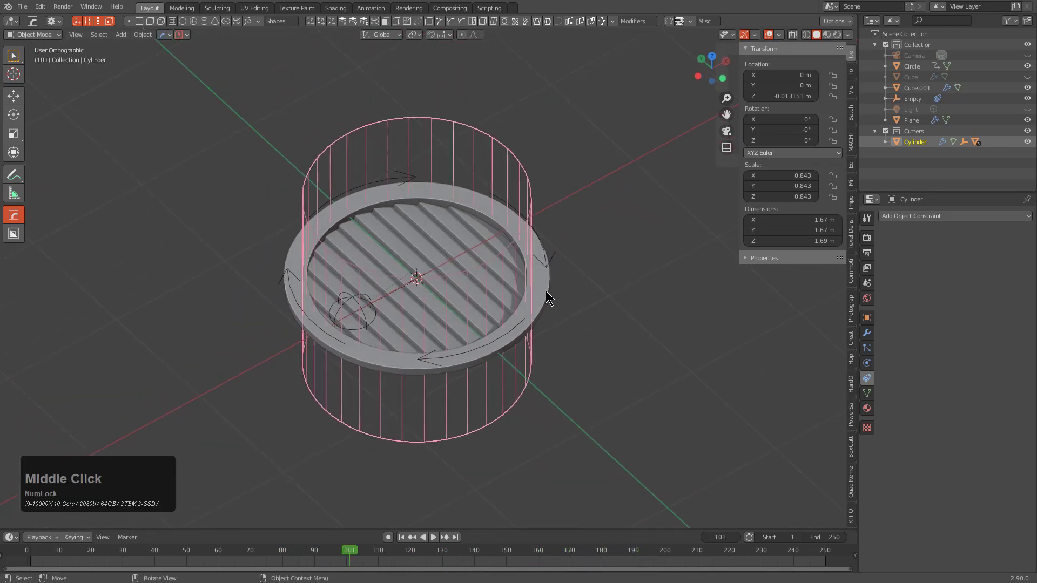
pyautogui.click(188, 38)
# - Name the file ko_insertDemo and save the scene with PowerSave
pyautogui.click(188, 86)
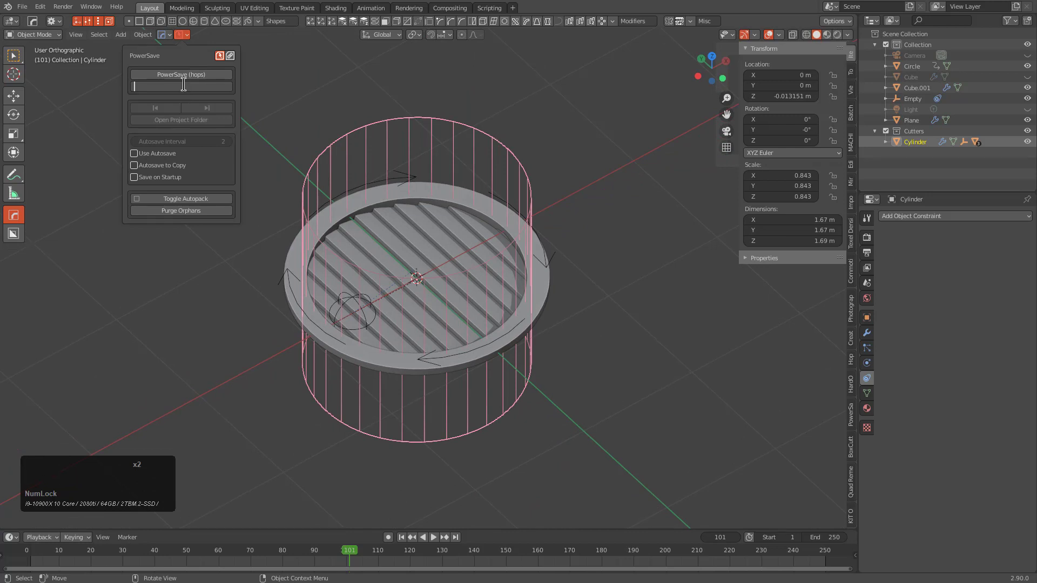
pyautogui.press('k')
pyautogui.write('ko')
pyautogui.press('shift+-')
pyautogui.write('insetrrt')
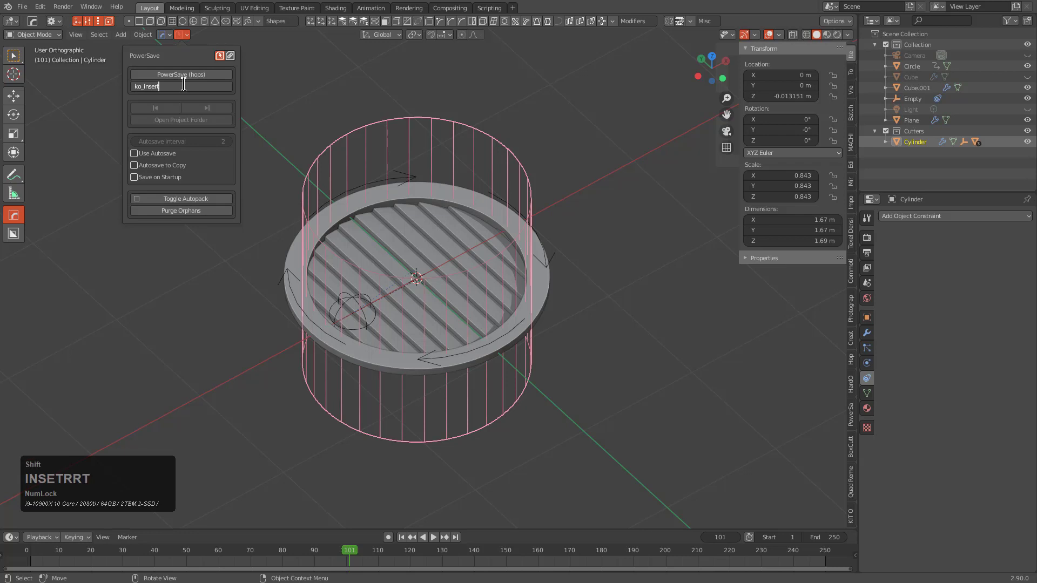
pyautogui.press('shift+d')
pyautogui.write('emo')
pyautogui.press('Return')
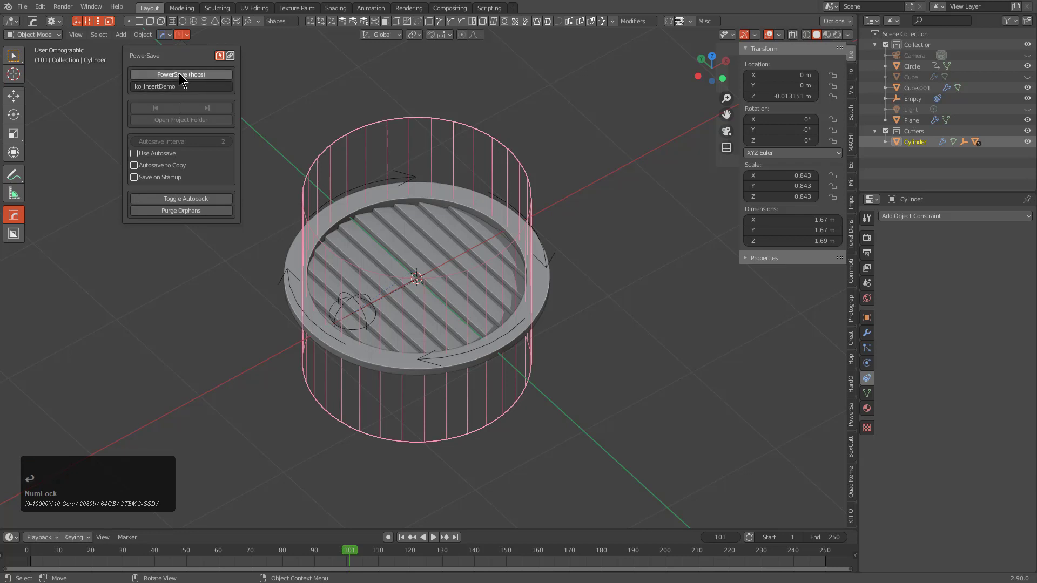
pyautogui.click(181, 74)
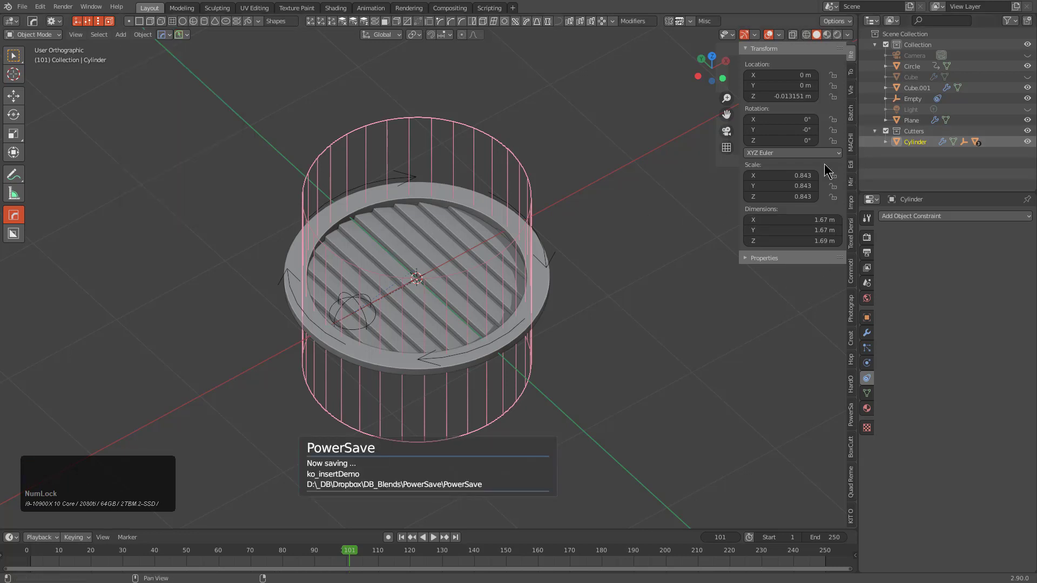
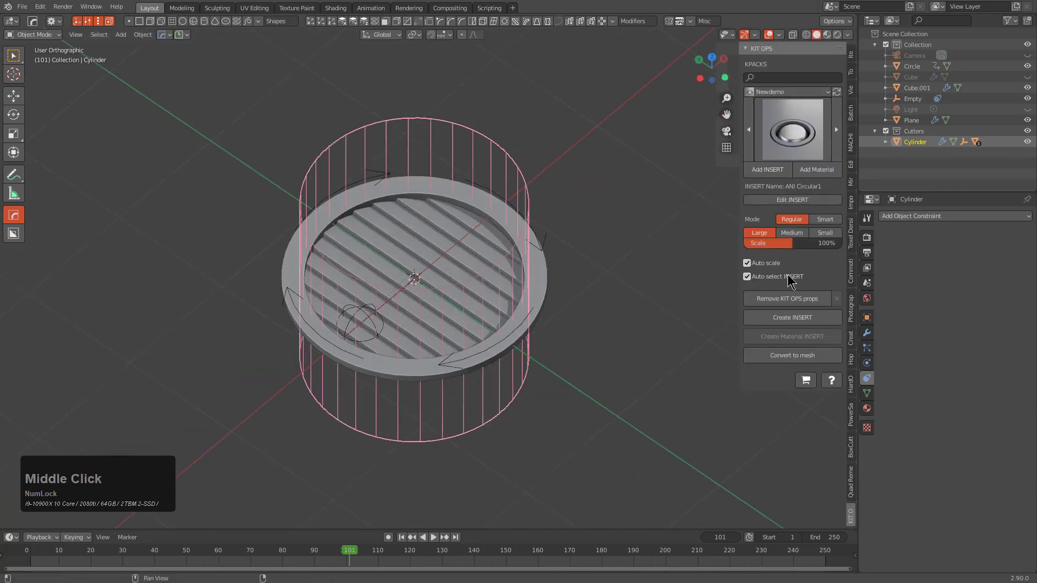
# - Bring up the KIT OPS panel, opening its factory scene to turn the gate into an insert
pyautogui.middleClick(486, 261)
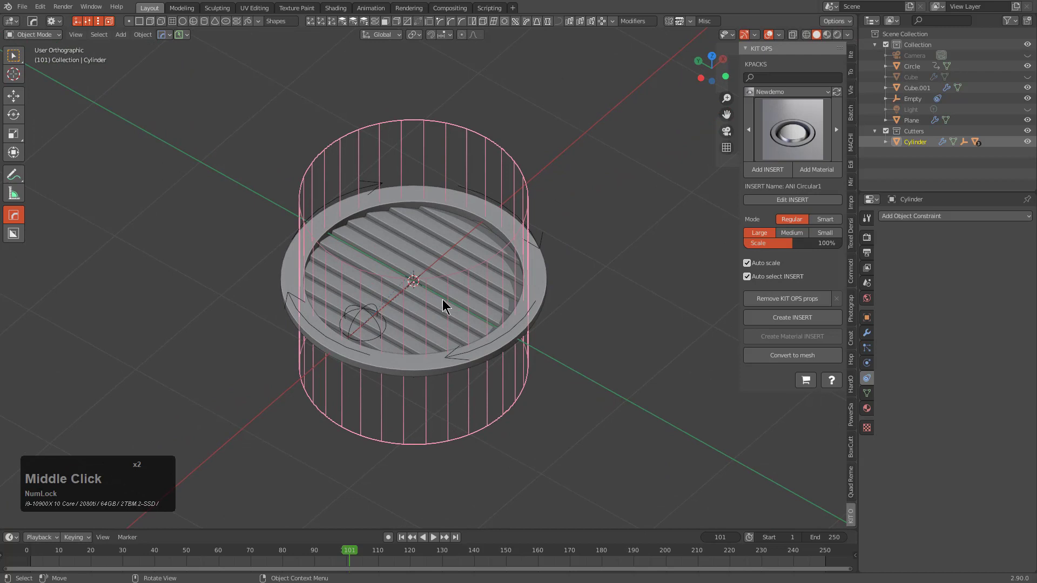
pyautogui.press('g')
pyautogui.rightClick(475, 278)
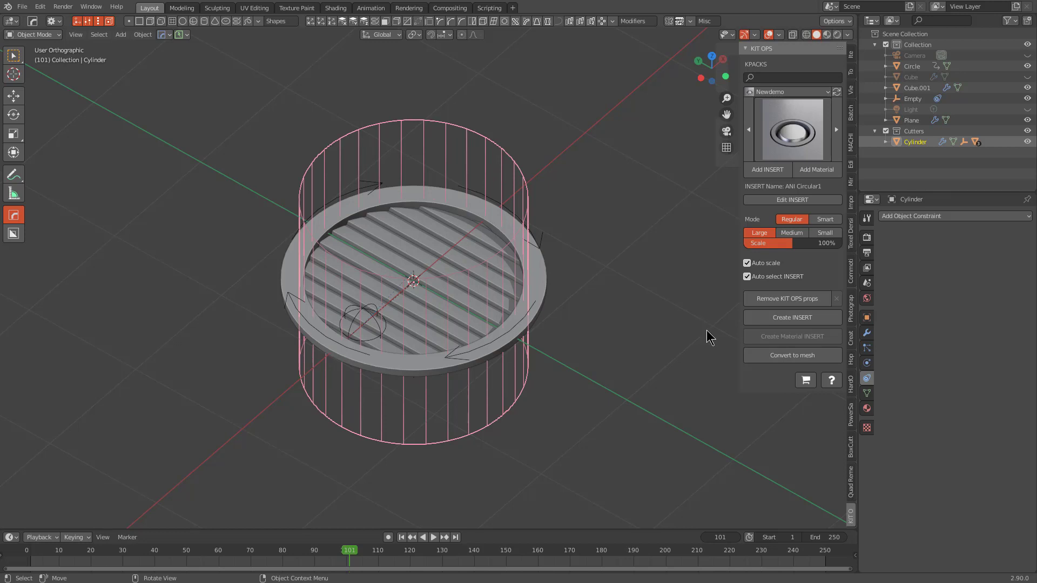
pyautogui.press('ctrl+Num_Lock')
pyautogui.press('ctrl+s')
# - Create the INSERT from the gate, frame it through the factory camera, and start Save INSERT
pyautogui.click(793, 320)
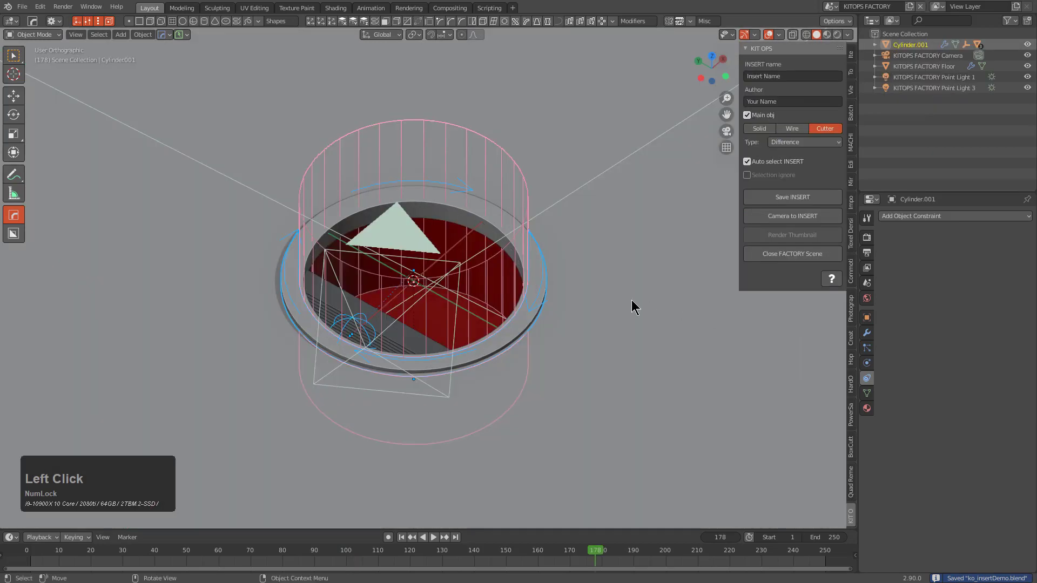
pyautogui.middleClick(616, 324)
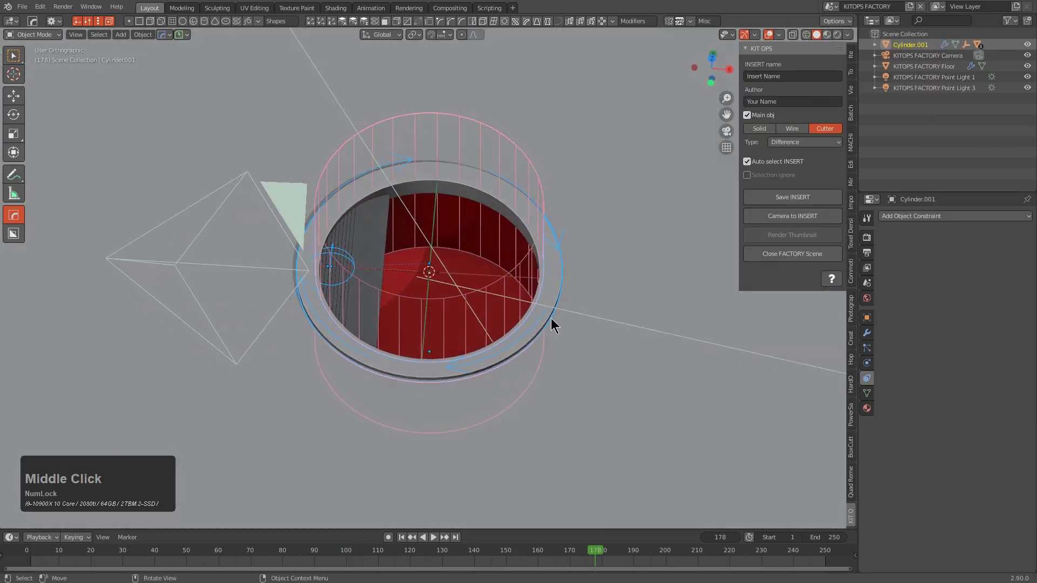
pyautogui.press('KP_0')
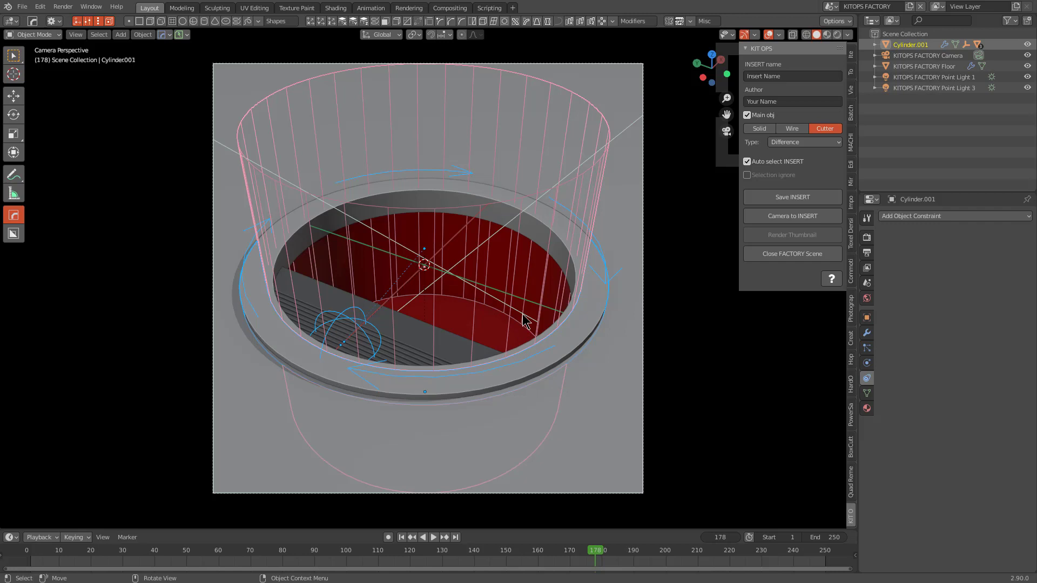
pyautogui.press('shift+Num_Lock')
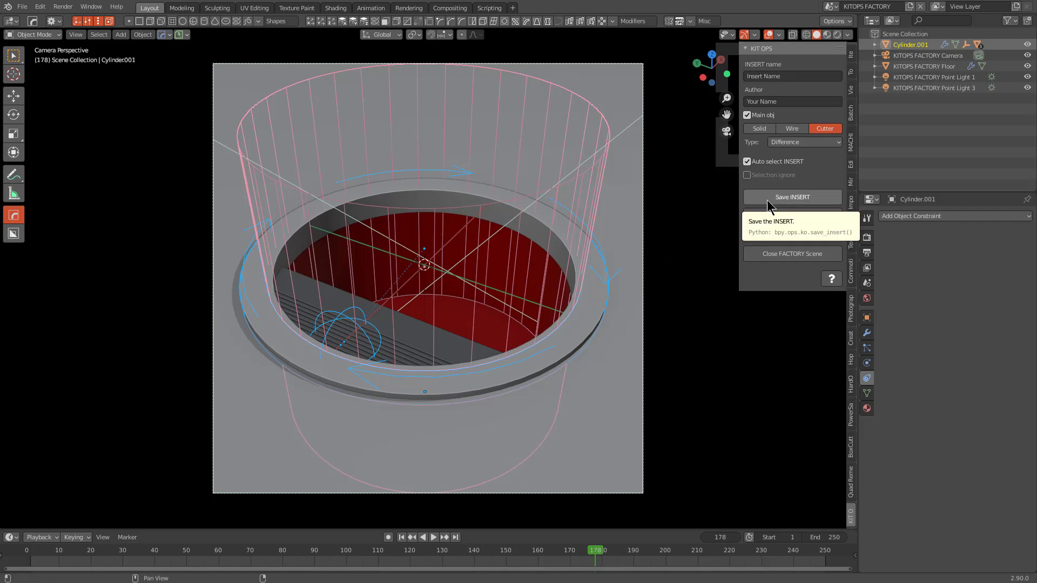
pyautogui.click(773, 202)
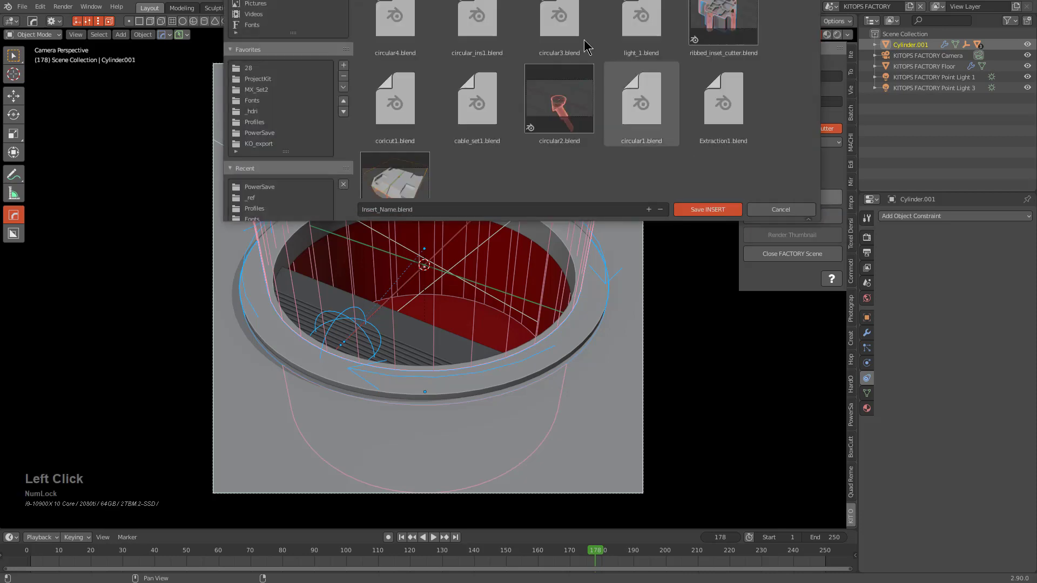
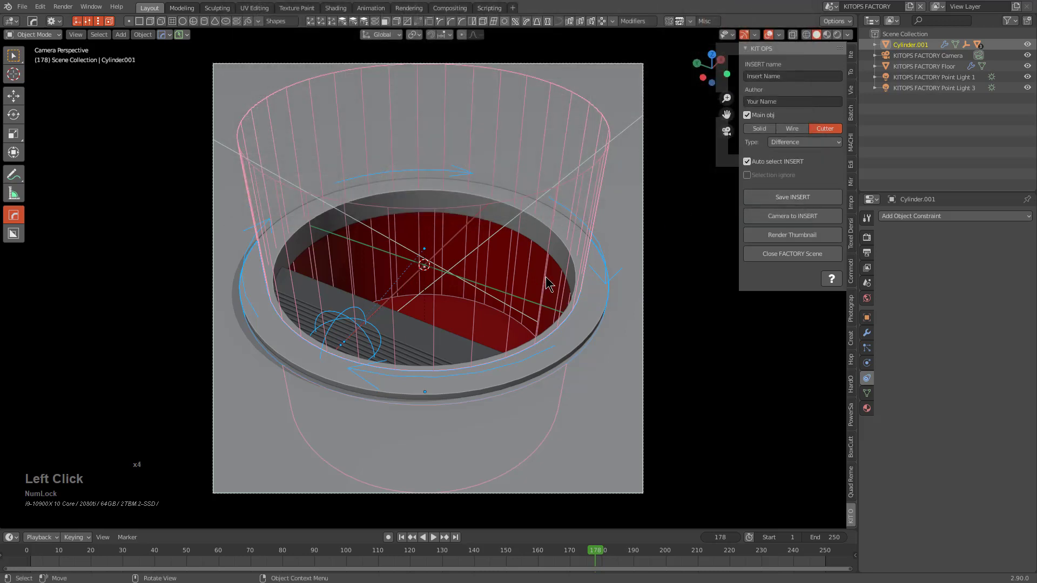
# - Stop playback at frame 229 and assign a blank material to the slats in rendered preview
pyautogui.click(656, 362)
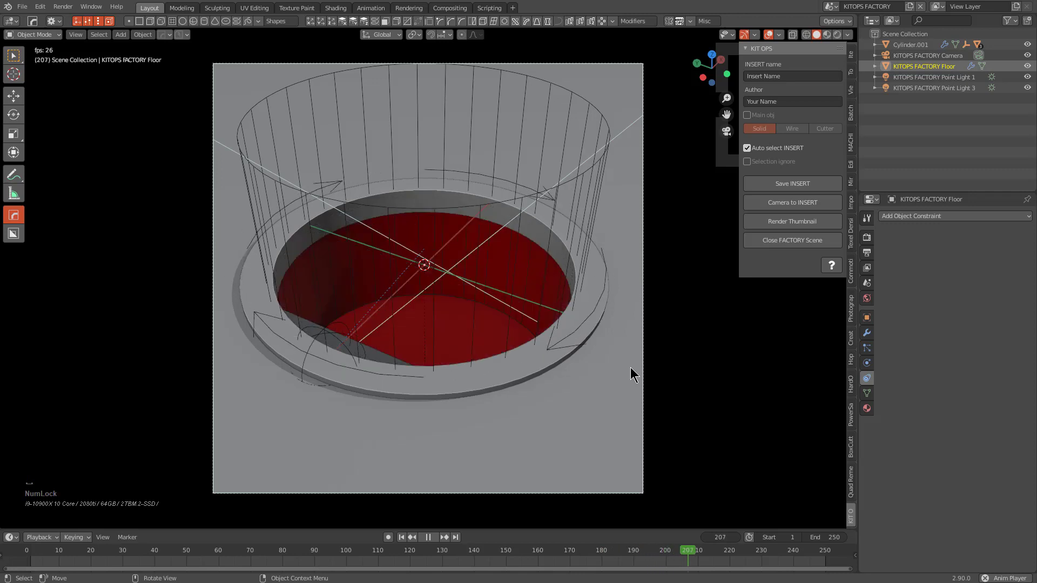
pyautogui.press('space')
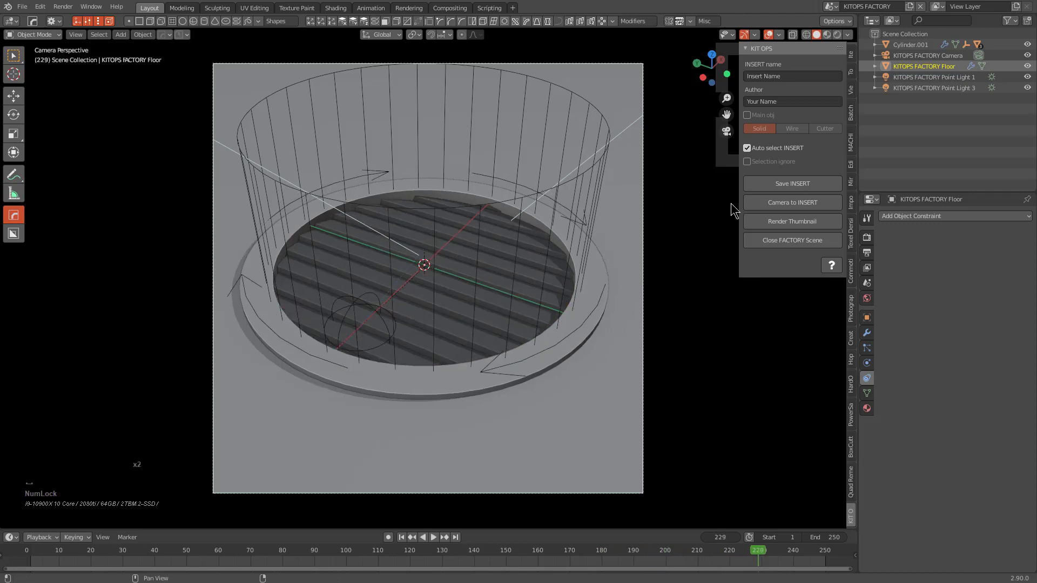
pyautogui.click(841, 39)
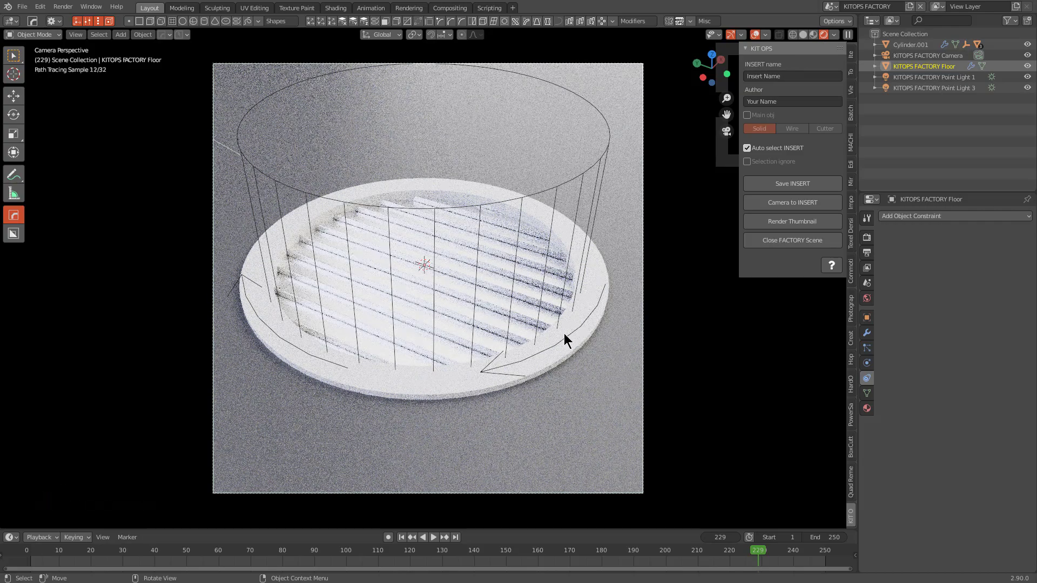
pyautogui.click(566, 339)
pyautogui.press('alt+m')
pyautogui.click(504, 342)
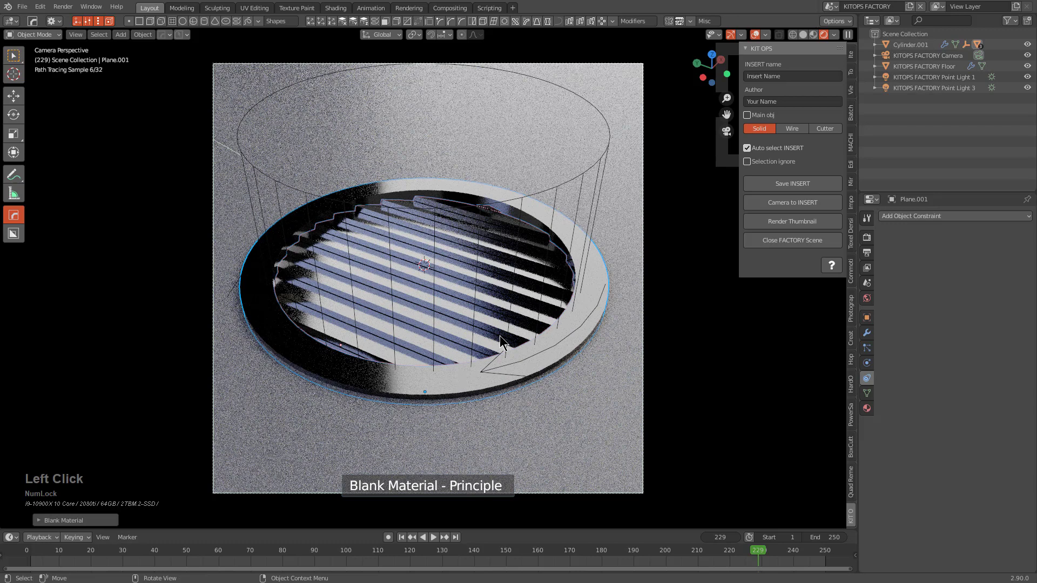
# - Return the viewport to Solid shading and hide overlays for a clean thumbnail view
pyautogui.click(759, 41)
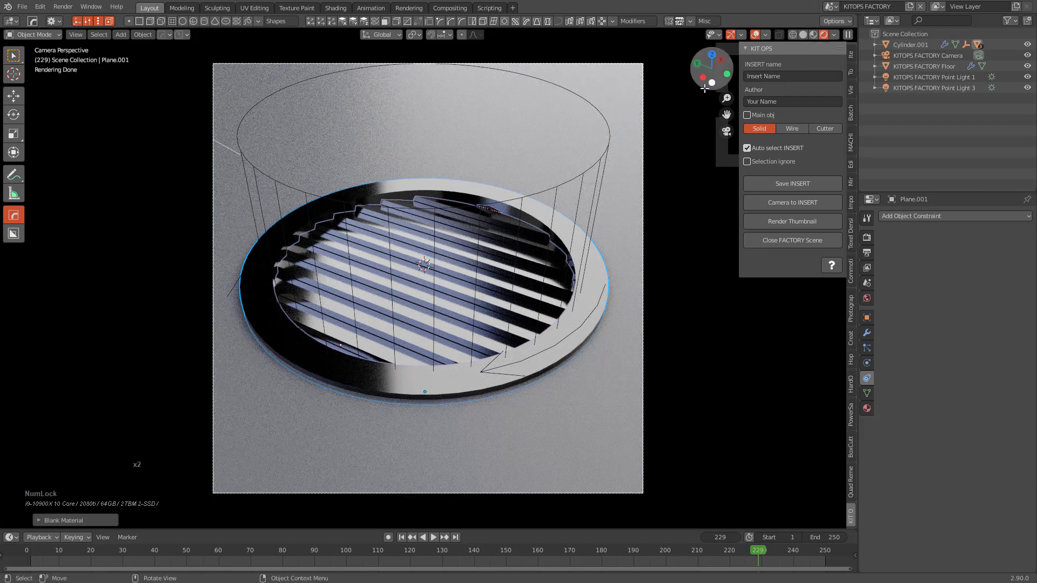
pyautogui.click(756, 34)
pyautogui.click(806, 37)
pyautogui.click(753, 34)
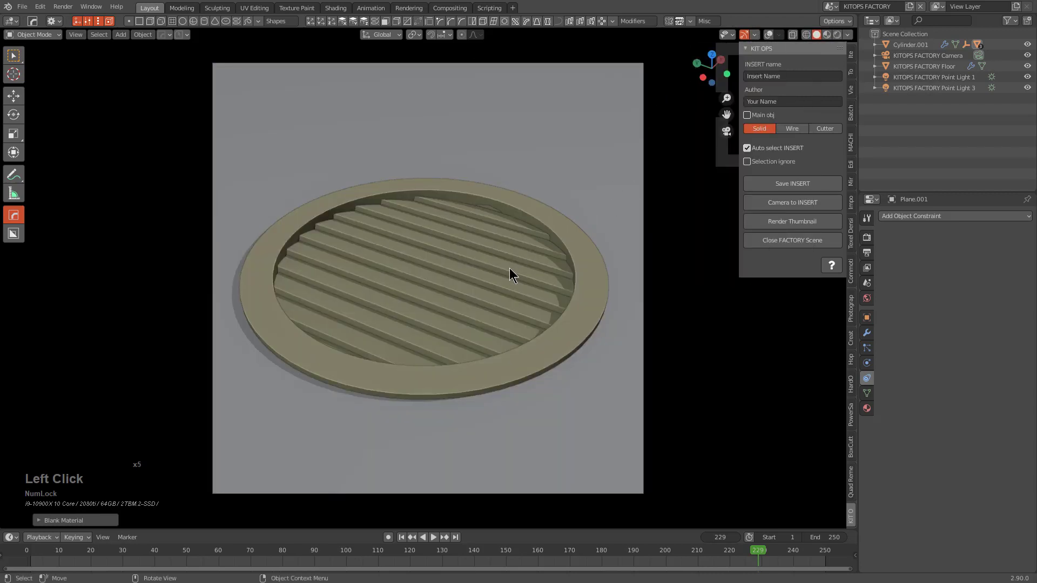
# - Play the gate animation briefly and turn the viewport overlays back on
pyautogui.press('shift+space')
pyautogui.scroll(3)
pyautogui.scroll(-3)
pyautogui.press('space')
pyautogui.click(491, 280)
pyautogui.click(533, 261)
pyautogui.click(755, 147)
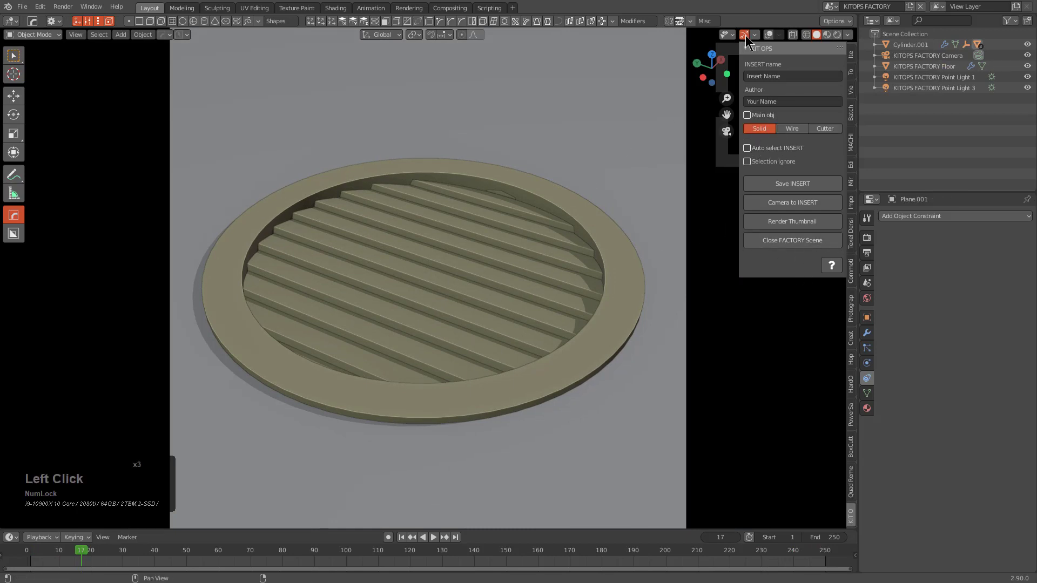
pyautogui.click(770, 36)
# - Select the slat plane and apply its existing modifiers from the HardOps Q menu
pyautogui.click(492, 271)
pyautogui.click(489, 276)
pyautogui.click(488, 276)
pyautogui.click(870, 337)
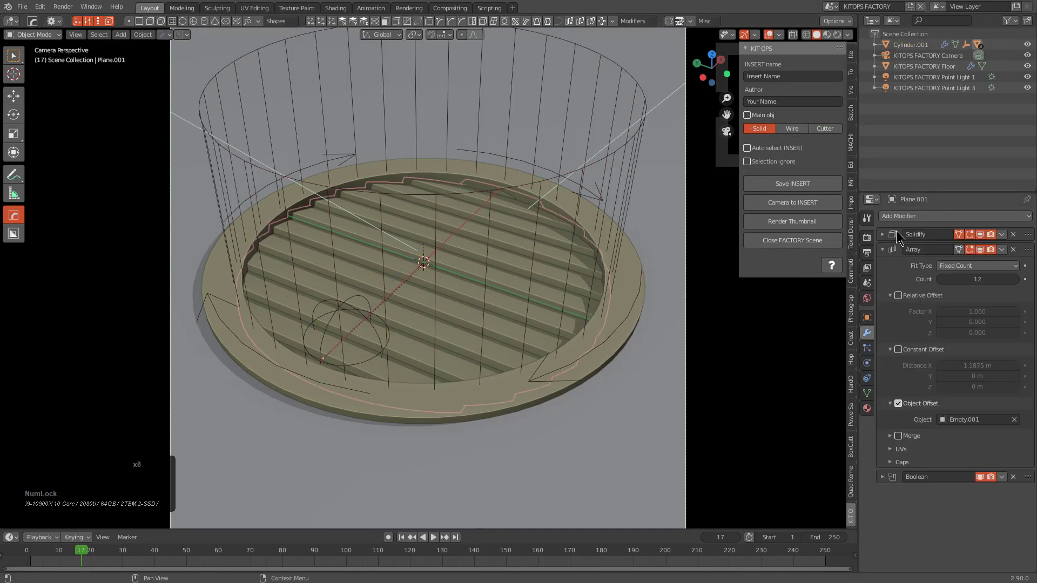
pyautogui.press('q')
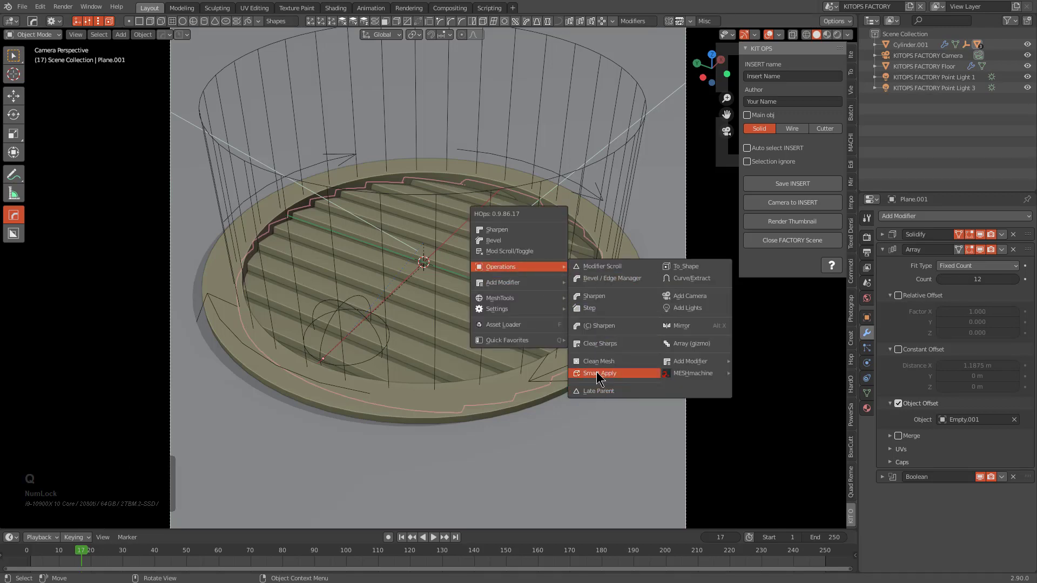
pyautogui.click(599, 373)
# - Add a HardOps bevel to the slat edges, confirm it, and check the result in edit mode
pyautogui.scroll(3)
pyautogui.press('q')
pyautogui.doubleClick(447, 259)
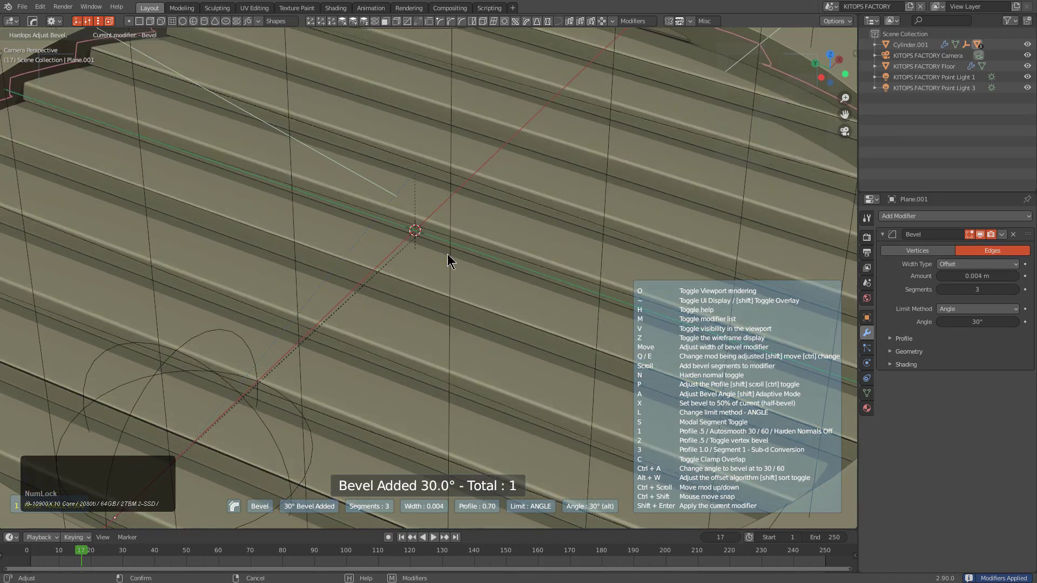
pyautogui.press('1')
pyautogui.click(444, 252)
pyautogui.middleClick(290, 231)
pyautogui.scroll(3)
pyautogui.press('Tab')
pyautogui.scroll(3)
pyautogui.scroll(3)
pyautogui.press('Tab')
pyautogui.scroll(-3)
# - Add a Weld modifier to the slats from the HardOps Q menu's modifier list
pyautogui.press('q')
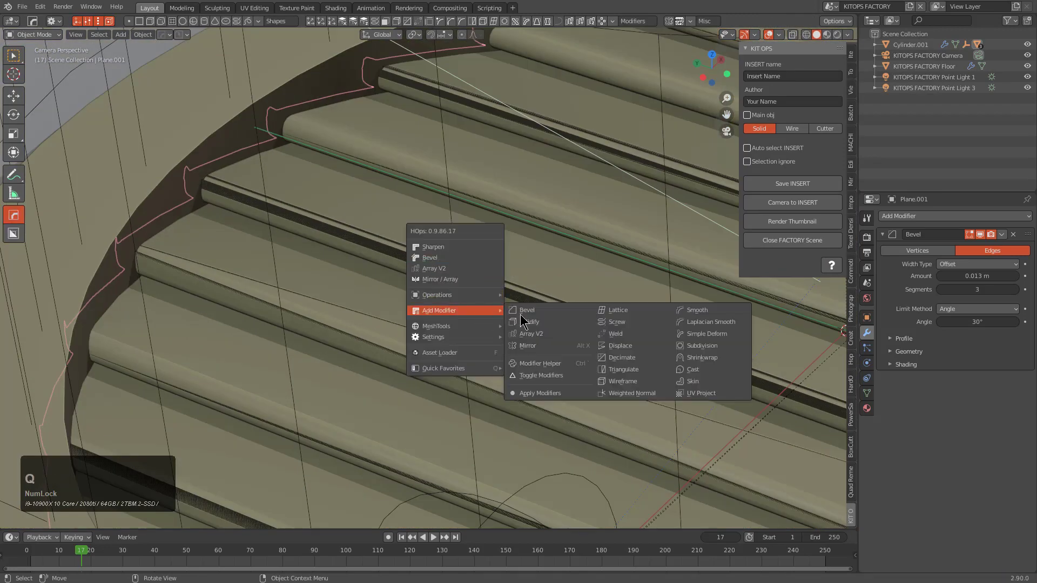
pyautogui.click(630, 335)
pyautogui.scroll(3)
pyautogui.scroll(-3)
pyautogui.scroll(3)
pyautogui.click(629, 334)
# - Arrange the slat plane so the weld runs before its bevel, then frame the whole gate
pyautogui.press('q')
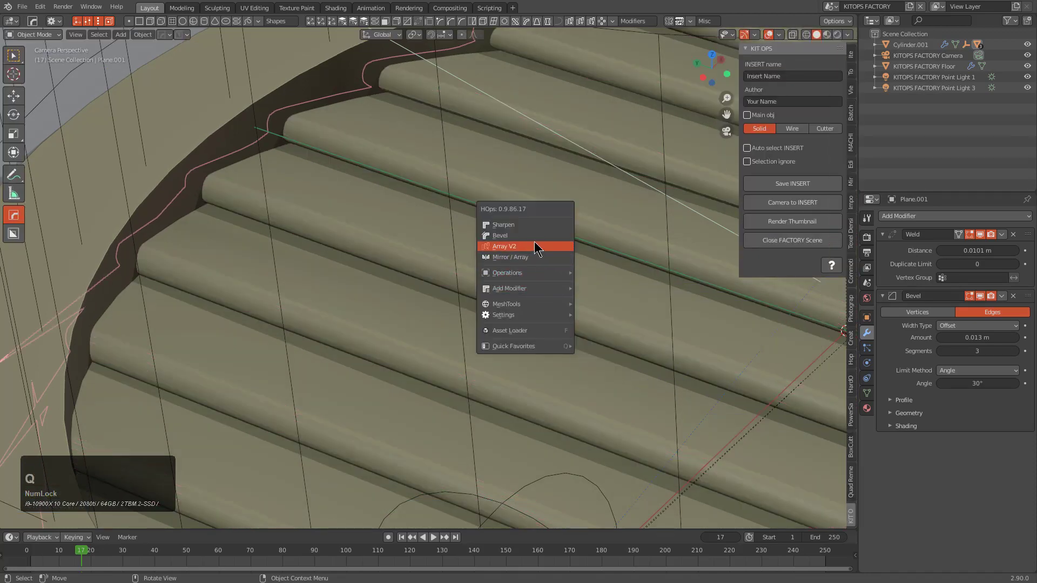
pyautogui.click(538, 242)
pyautogui.click(539, 244)
pyautogui.scroll(-3)
pyautogui.middleClick(567, 316)
pyautogui.press('a')
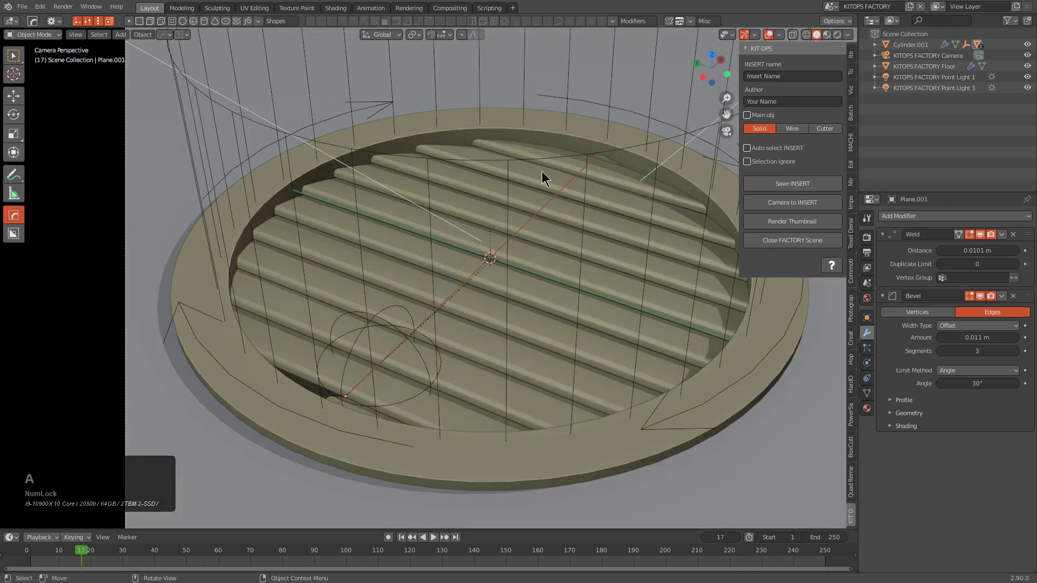
# - Select the gate's outer ring and give it an angle-limited HardOps bevel
pyautogui.click(393, 139)
pyautogui.press('q')
pyautogui.click(466, 155)
pyautogui.click(459, 155)
pyautogui.press('a')
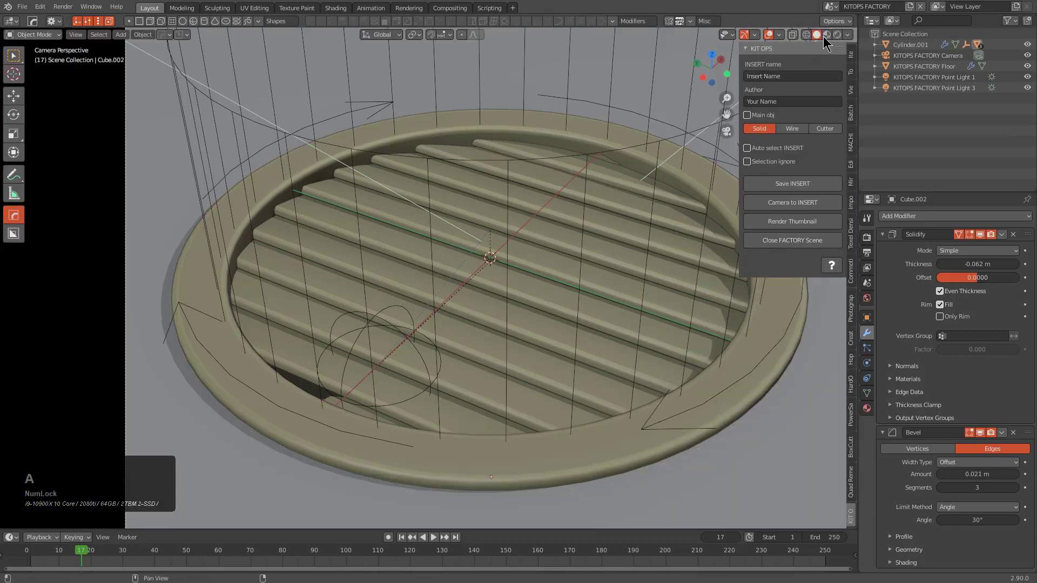
# - Render the ANI Circular1 insert thumbnail and close the KIT OPS factory scene
pyautogui.click(842, 37)
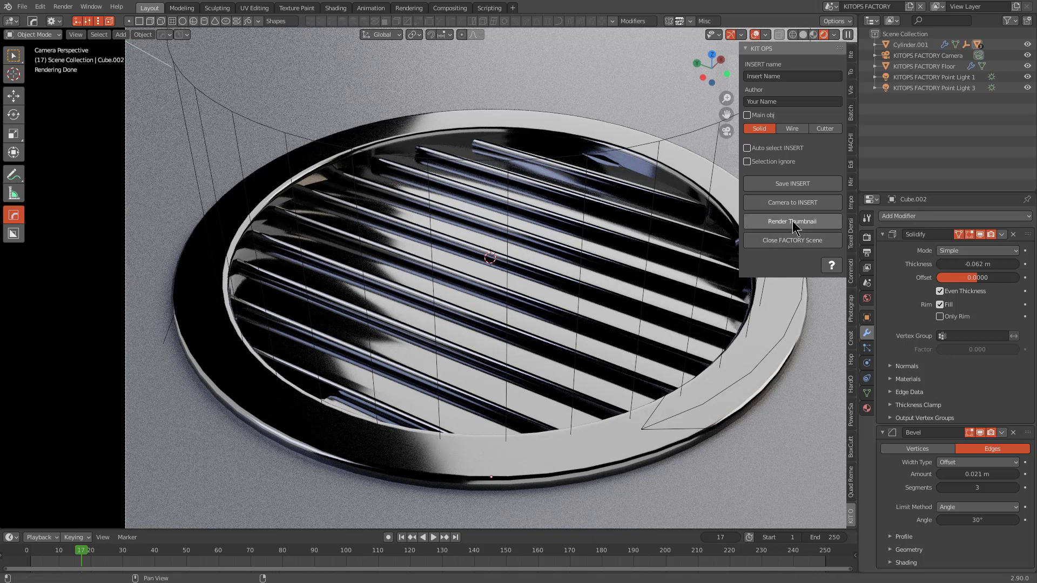
pyautogui.click(797, 222)
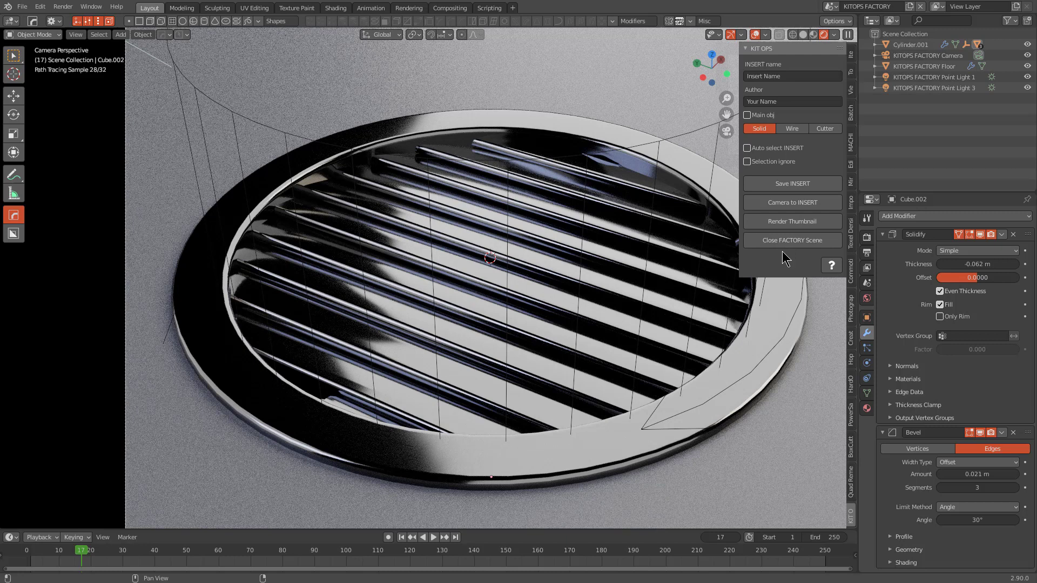
pyautogui.click(796, 244)
pyautogui.middleClick(533, 294)
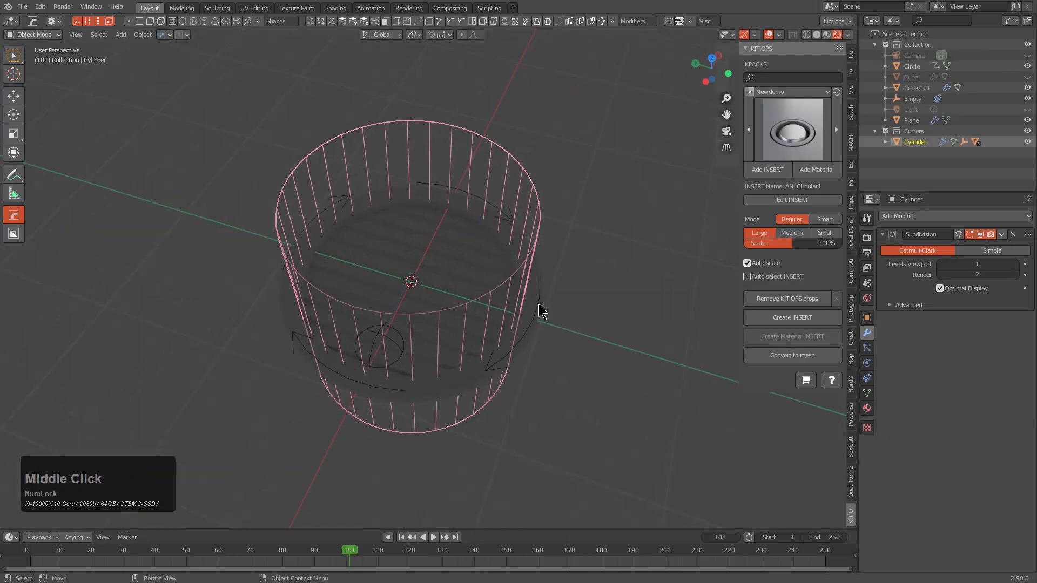
# - Start a new General file with the default cube
pyautogui.press('ctrl+n')
pyautogui.press('Return')
pyautogui.click(550, 313)
pyautogui.middleClick(532, 323)
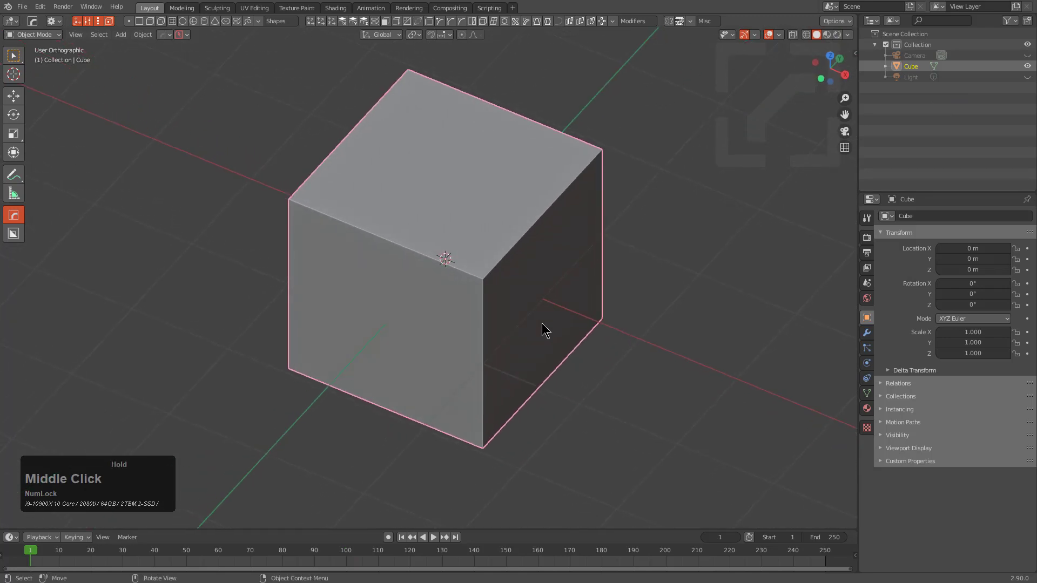
# - Show the KIT OPS insert library and switch to the Newdemo kpack
pyautogui.click(851, 517)
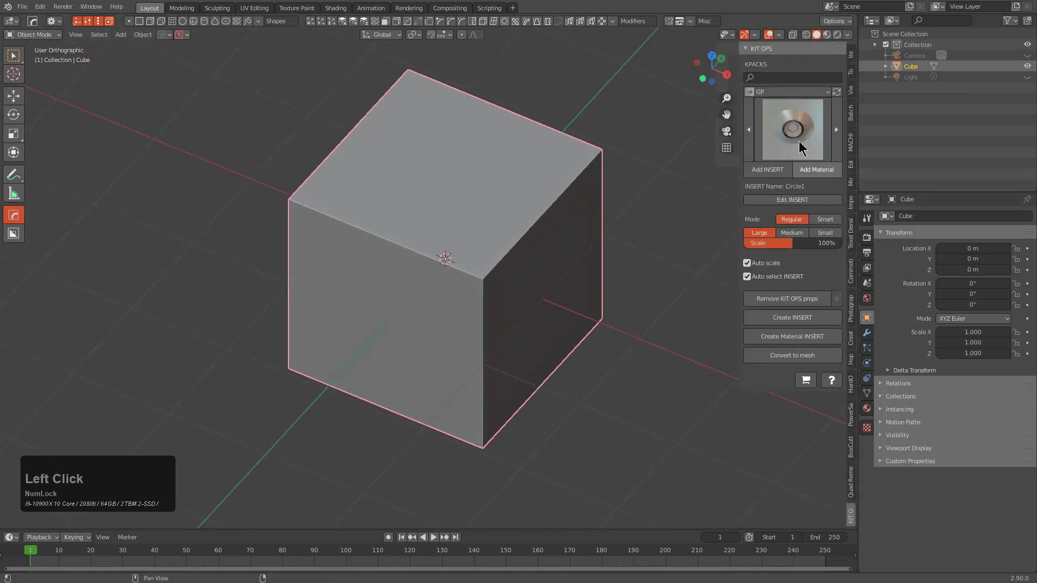
pyautogui.click(801, 88)
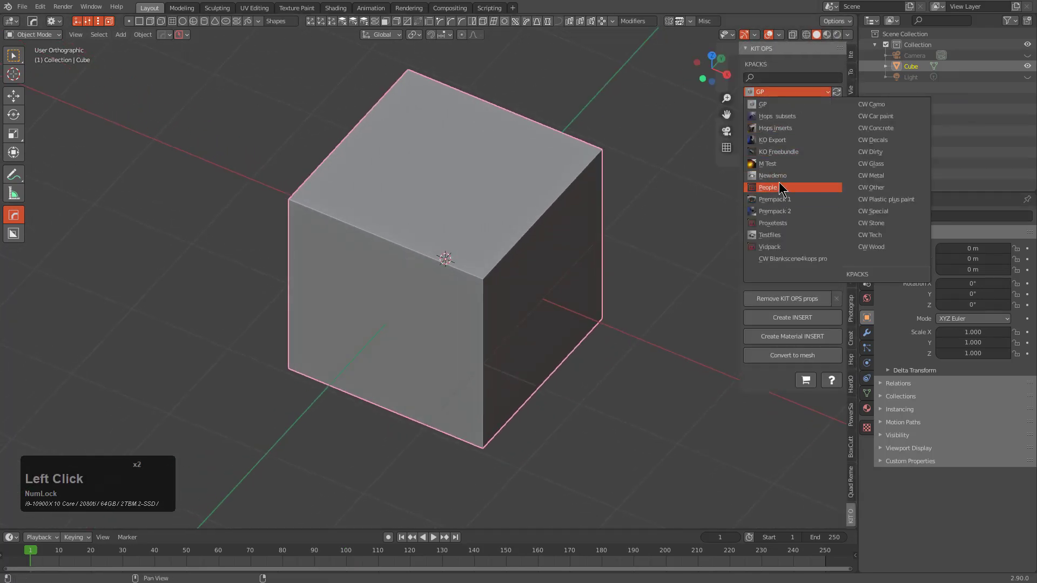
pyautogui.click(777, 181)
pyautogui.click(786, 128)
# - Insert ANI Circular3 onto the cube at small size
pyautogui.click(533, 199)
pyautogui.middleClick(551, 289)
pyautogui.scroll(-3)
pyautogui.scroll(3)
pyautogui.click(760, 175)
pyautogui.scroll(-3)
pyautogui.click(442, 257)
pyautogui.middleClick(470, 285)
pyautogui.scroll(3)
# - Play the gate animation, then grab its control empty and move it along the Y axis
pyautogui.press('shift+space')
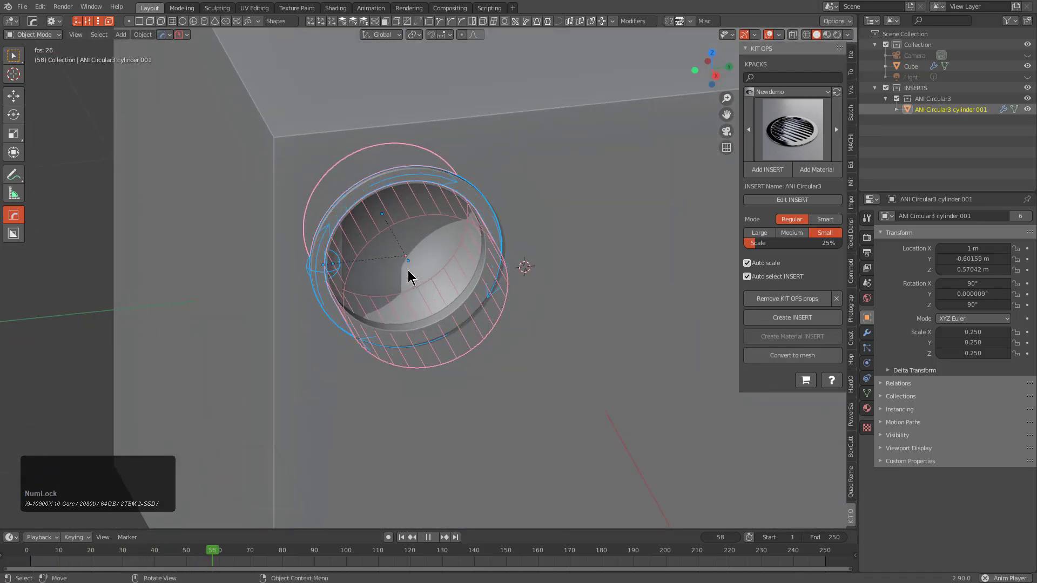
pyautogui.press('space')
pyautogui.scroll(3)
pyautogui.click(259, 270)
pyautogui.click(257, 272)
pyautogui.click(774, 281)
pyautogui.click(257, 271)
pyautogui.press('g')
pyautogui.press('x')
pyautogui.press('y')
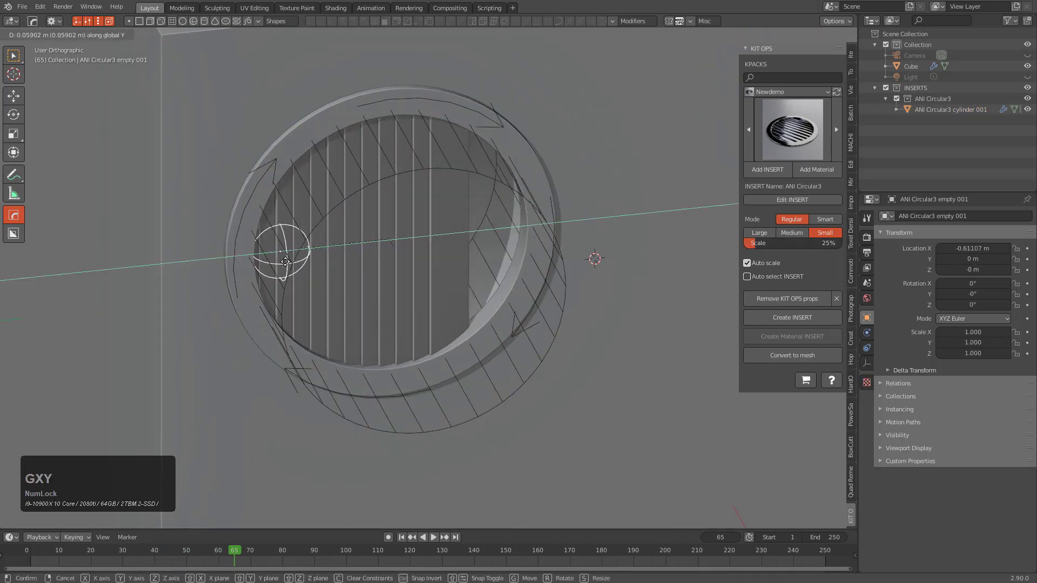
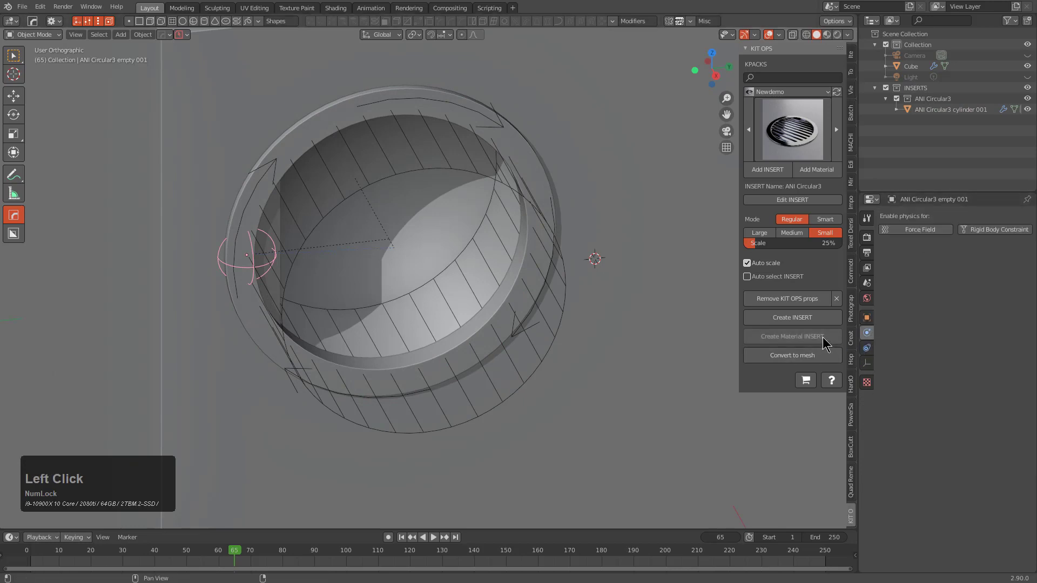
# - Adjust the control empty's Transformation constraint target in the test scene
pyautogui.click(871, 347)
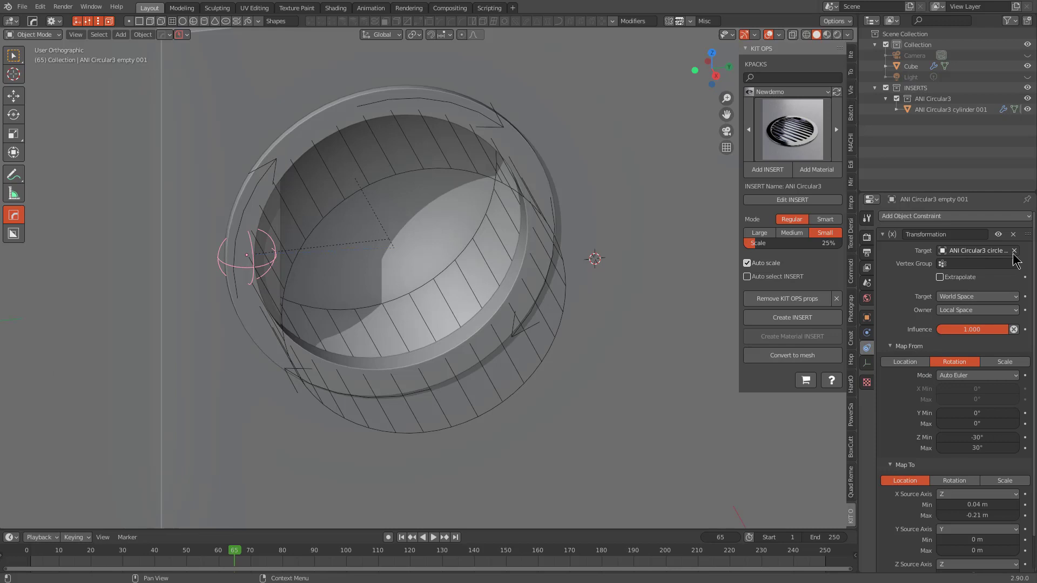
pyautogui.click(1017, 256)
pyautogui.click(1020, 254)
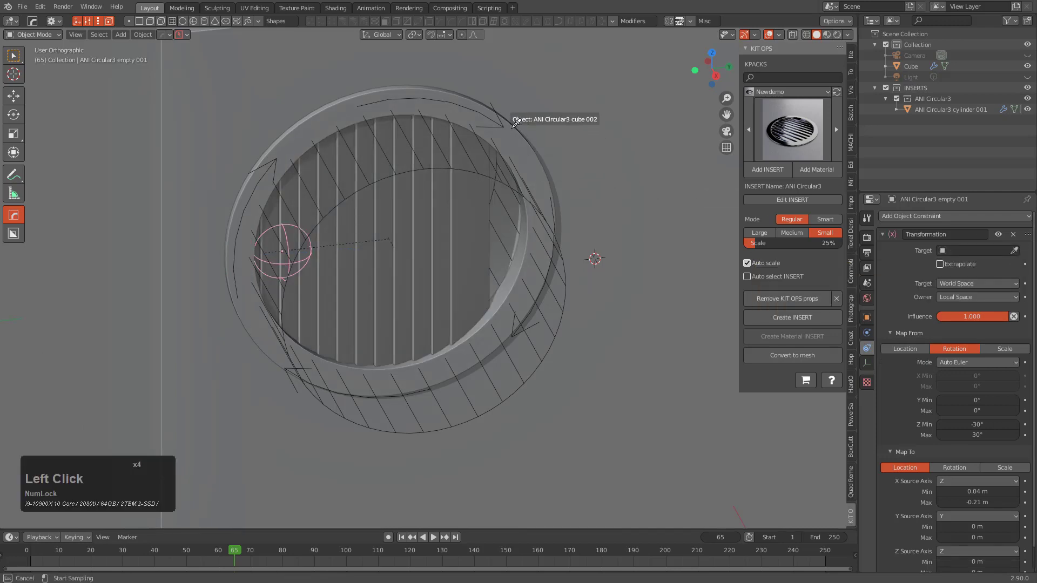
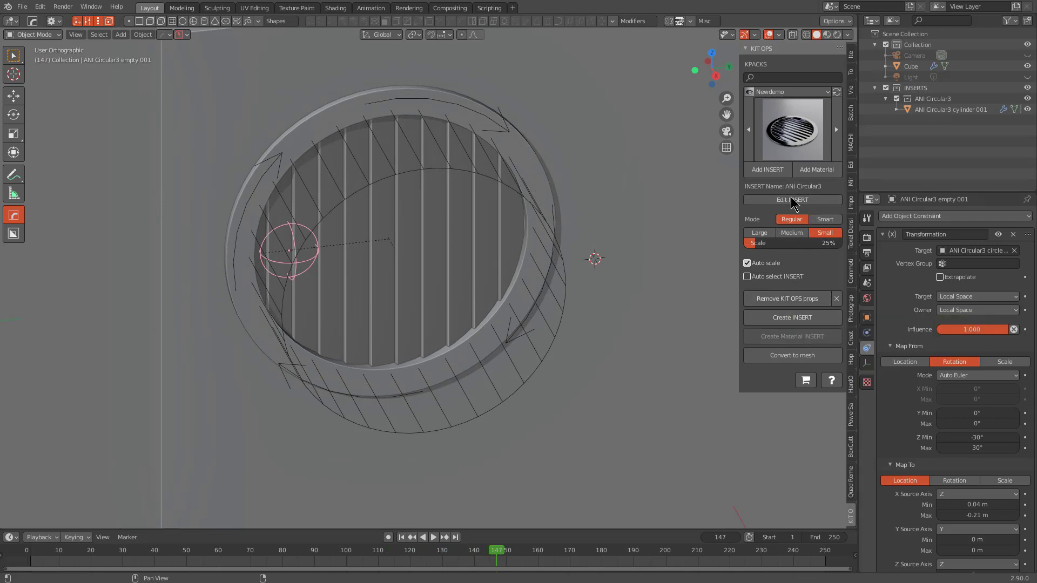
# - Open the insert's source file through Edit INSERT, discarding unsaved changes
pyautogui.click(795, 199)
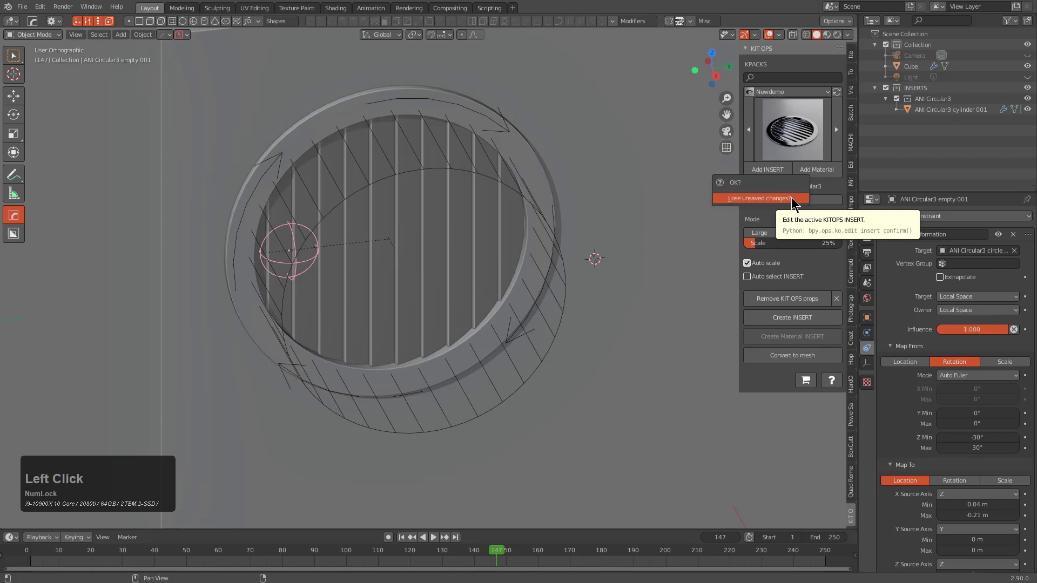
pyautogui.click(795, 200)
pyautogui.scroll(3)
pyautogui.middleClick(498, 284)
# - Set the source empty's constraint target space to Local and save ani_circular3.blend
pyautogui.click(327, 194)
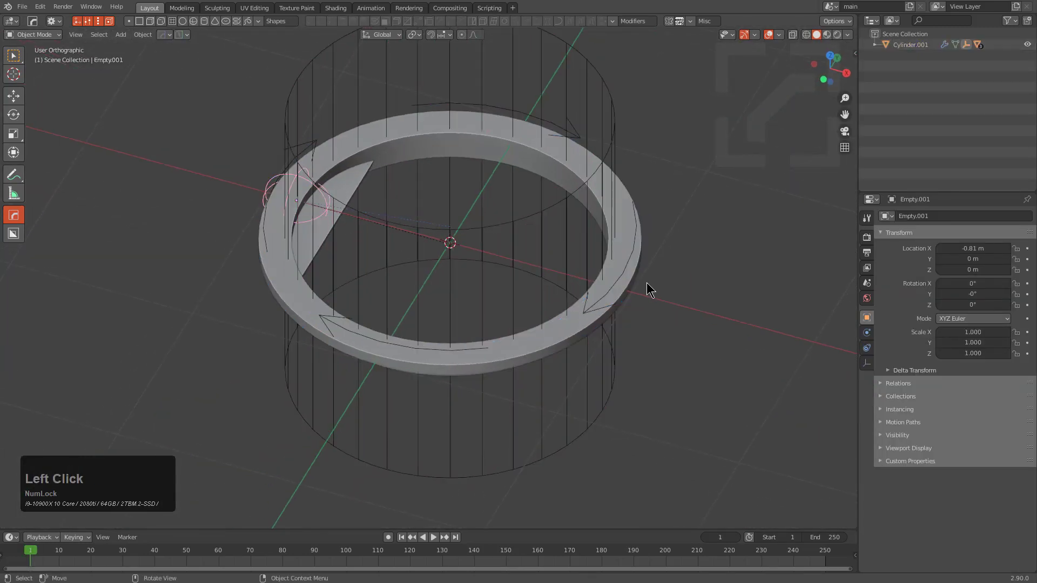
pyautogui.click(871, 345)
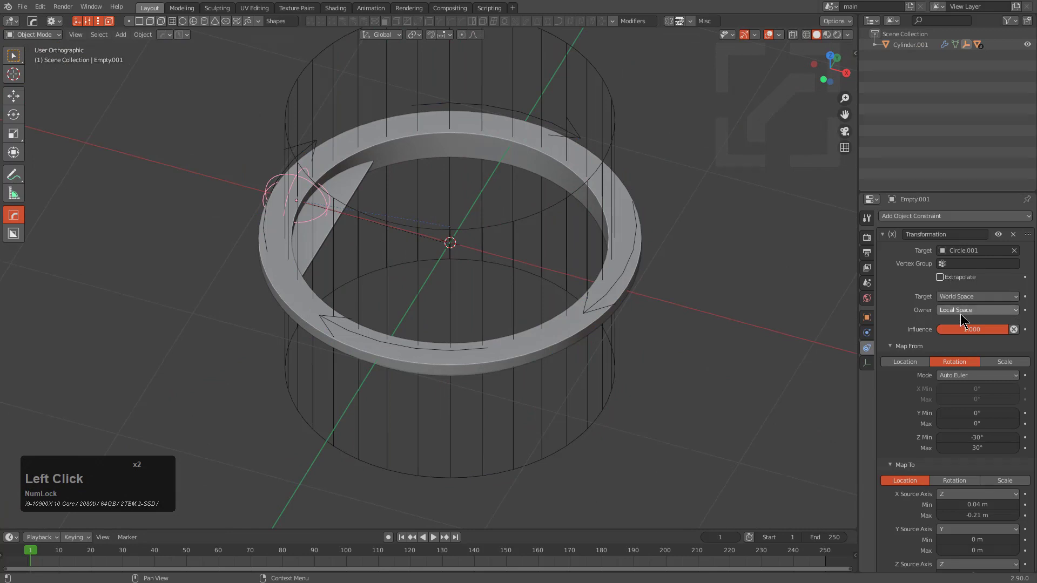
pyautogui.click(962, 295)
pyautogui.click(963, 319)
pyautogui.middleClick(561, 322)
pyautogui.press('ctrl+s')
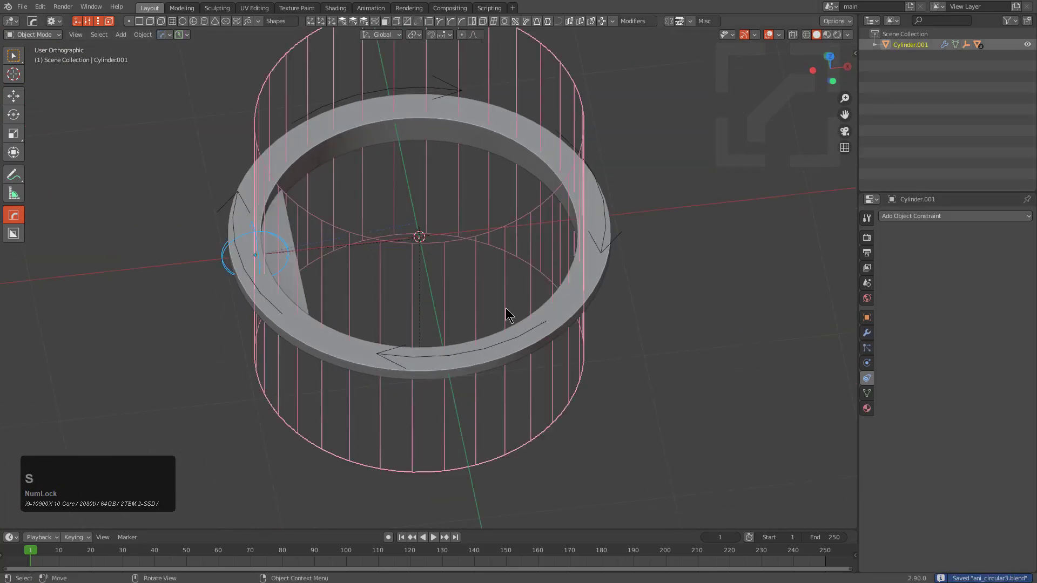
# - Start another new file with the default cube
pyautogui.press('n')
pyautogui.press('Return')
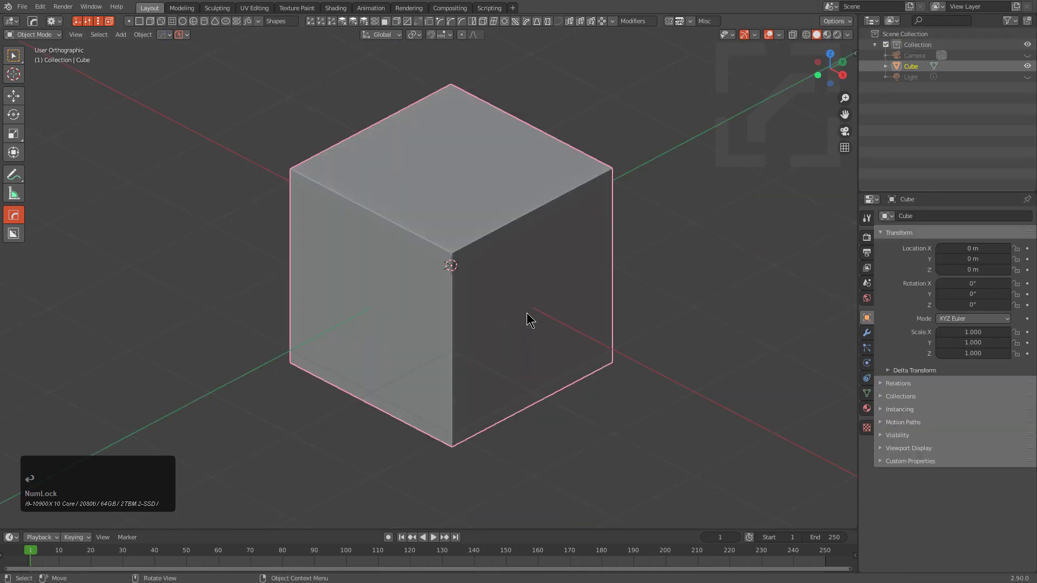
pyautogui.scroll(3)
pyautogui.press('n')
# - Show the KIT OPS library and choose the Newdemo kpack
pyautogui.click(854, 516)
pyautogui.click(792, 103)
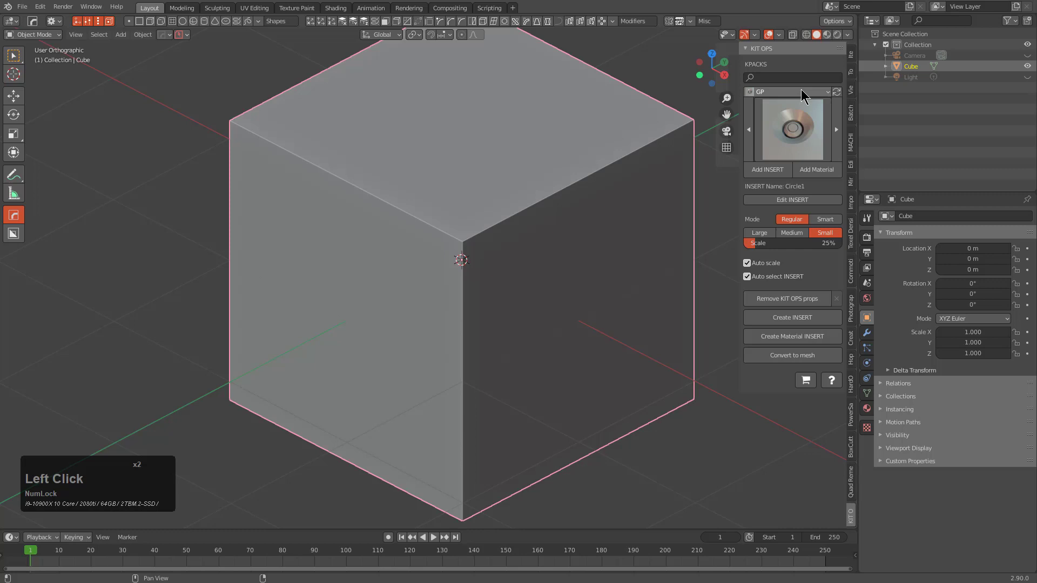
pyautogui.click(782, 179)
pyautogui.click(798, 137)
pyautogui.click(788, 134)
# - Add the first ANI Circular3 gate insert onto the cube's front face
pyautogui.click(541, 188)
pyautogui.middleClick(564, 321)
pyautogui.click(771, 174)
pyautogui.scroll(-3)
pyautogui.click(456, 286)
pyautogui.click(586, 265)
# - Place two more gates on the face, giving two small inserts and one medium
pyautogui.press('q')
pyautogui.click(568, 250)
pyautogui.middleClick(590, 347)
pyautogui.click(607, 305)
pyautogui.click(777, 172)
pyautogui.scroll(3)
pyautogui.scroll(-3)
pyautogui.click(581, 277)
pyautogui.click(779, 171)
# - Play the animation and watch the three gates' slats slide
pyautogui.scroll(3)
pyautogui.click(465, 415)
pyautogui.middleClick(498, 406)
pyautogui.press('alt+a')
pyautogui.press('shift+space')
pyautogui.press('alt+a')
pyautogui.middleClick(592, 391)
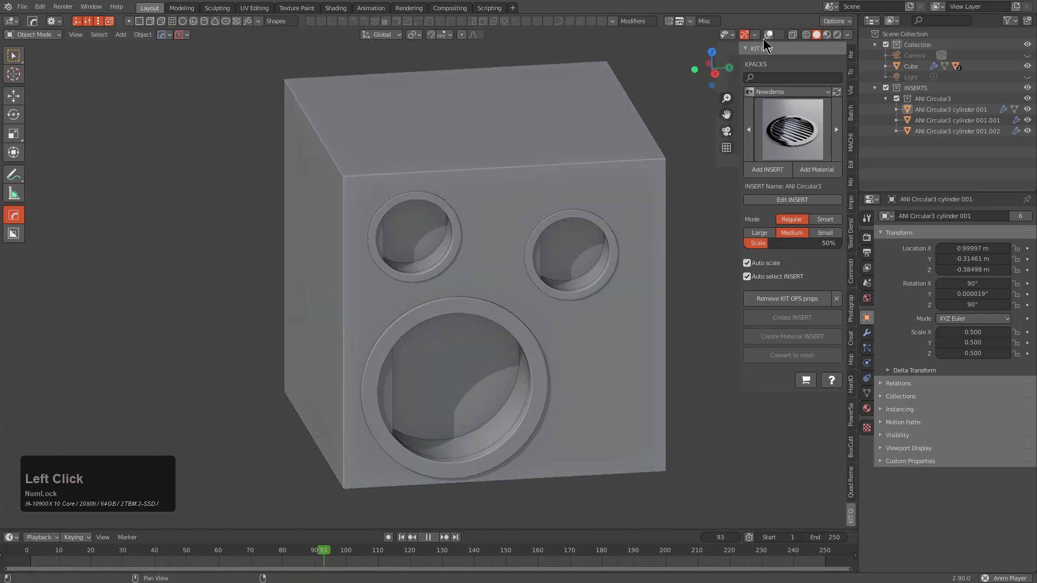
pyautogui.middleClick(635, 225)
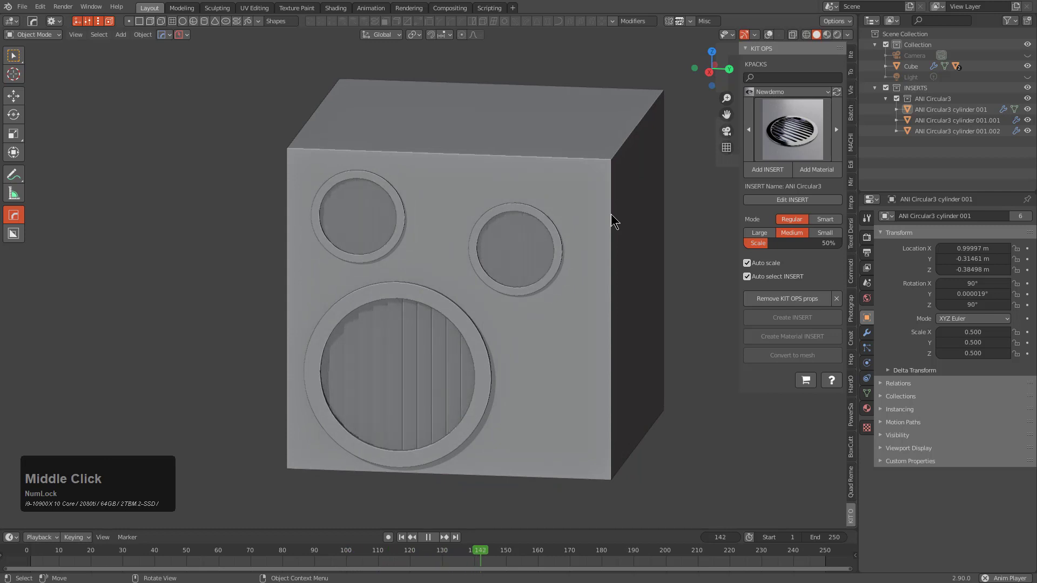